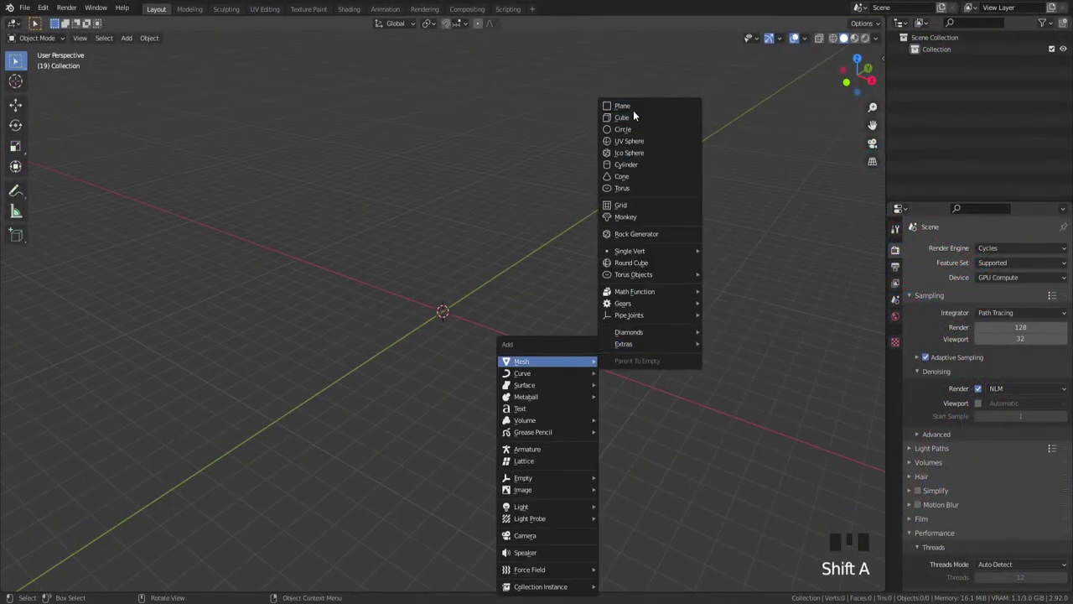
Step: Add a plane, scale it up and extrude it upward into a box-shaped building base
left_click_drag(623, 274, 613, 299)
key("Tab")
scroll("up", 3)
key("s")
key("Tab")
scroll("down", 3)
key("e")
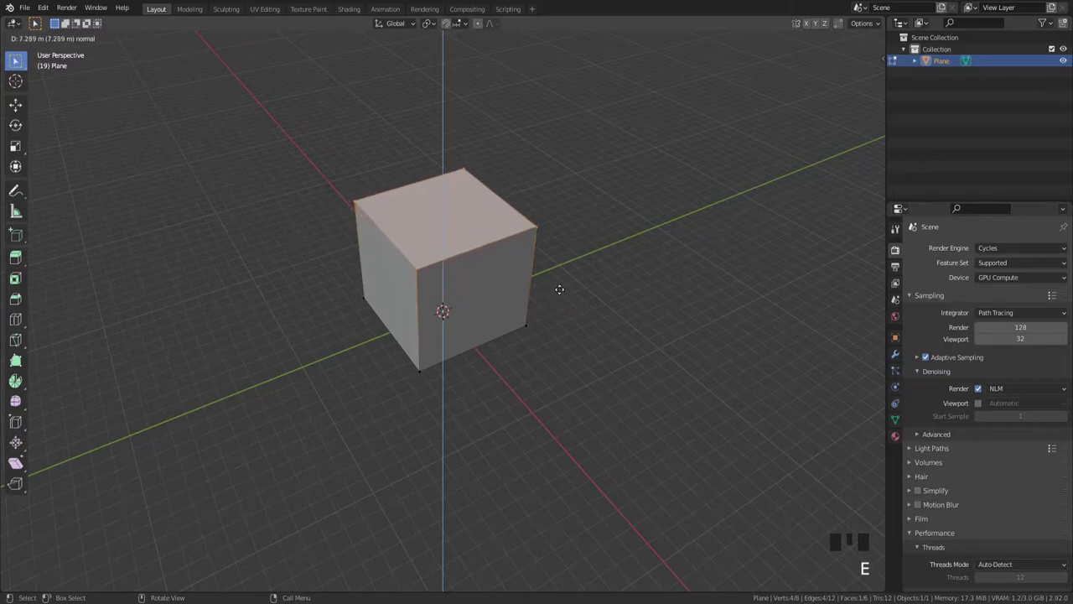
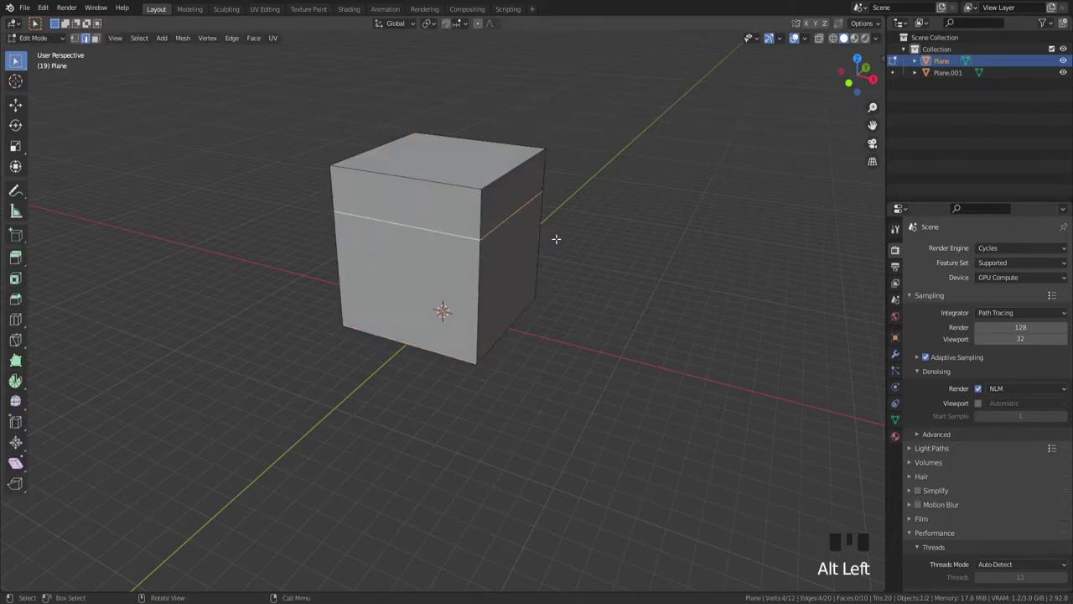
Step: Dissolve the top edge loop and raise the separated strip along Z as a thin trim band
key("ctrl+x")
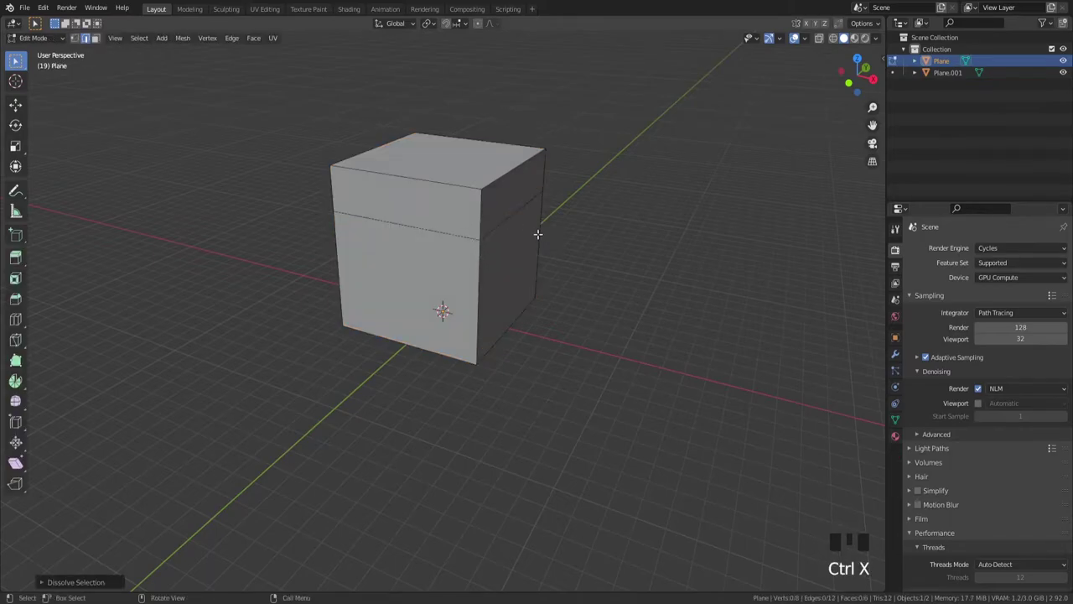
key("Tab")
left_click(499, 236)
key("Tab")
key("a")
scroll("up", 3)
key("e")
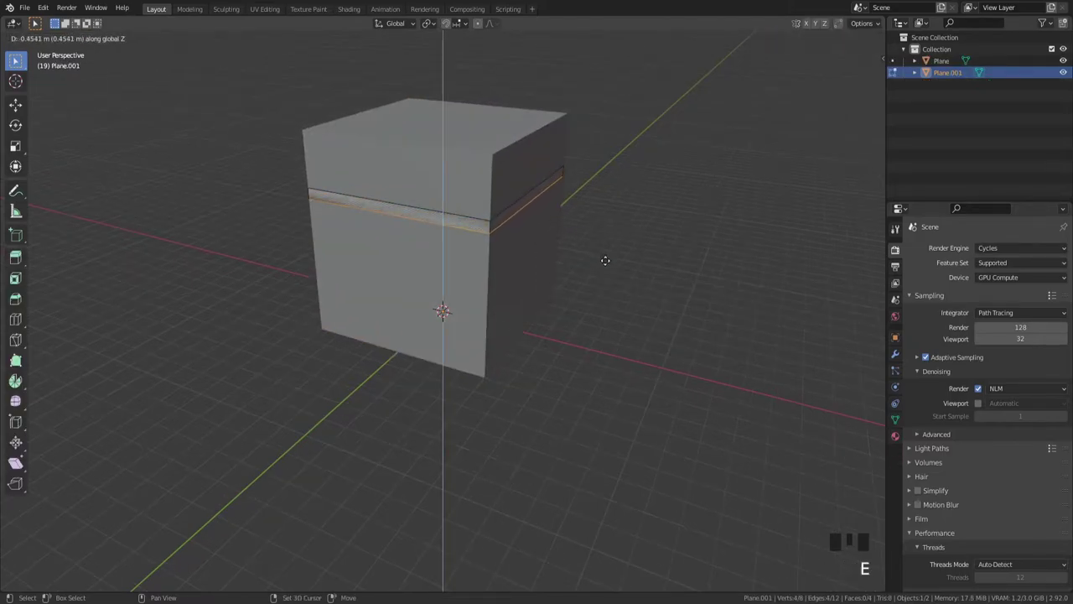
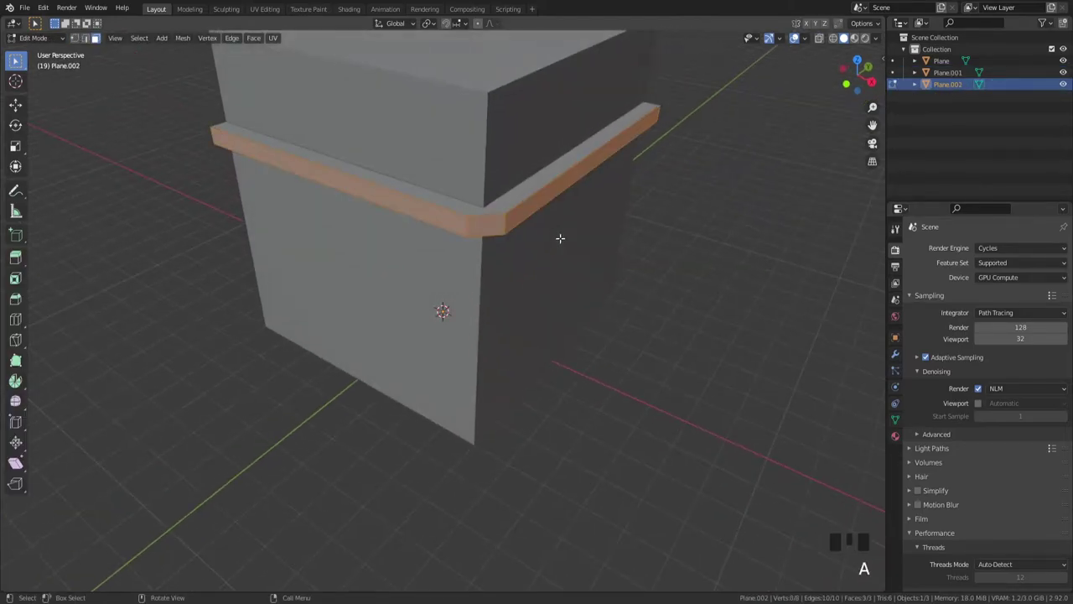
Step: Extrude the trim band's faces outward into a wide eave ledge around the box corner
key("e")
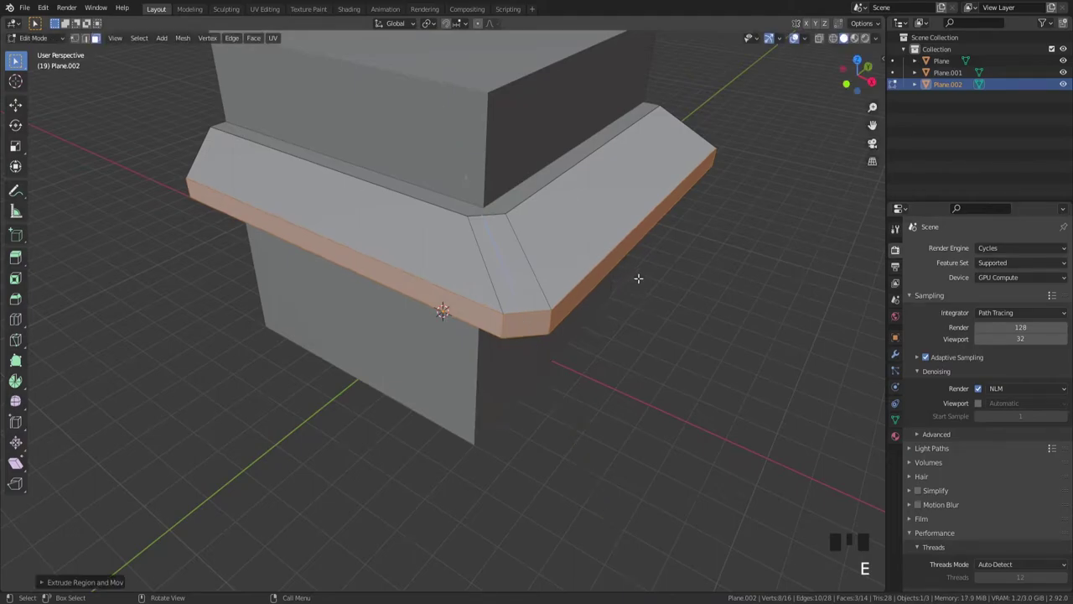
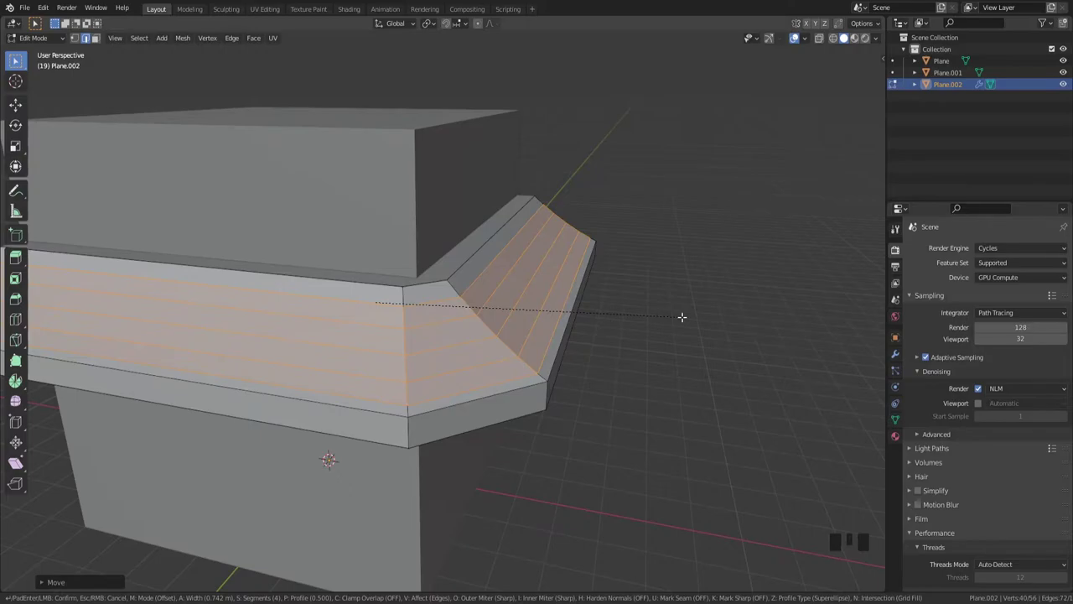
Step: Adjust the eave object Plane.002 in the viewport and properties so it shades smoothly
key("Tab")
scroll("down", 3)
left_click_drag(625, 294, 507, 317)
left_click_drag(506, 318, 573, 296)
scroll("down", 3)
left_click_drag(567, 320, 897, 424)
left_click(897, 424)
left_click_drag(932, 449, 975, 470)
left_click_drag(558, 372, 666, 343)
left_click(665, 343)
Step: Add four loop cuts across the front face of the eave to define the panel divisions
left_click_drag(472, 448, 456, 419)
scroll("up", 3)
left_click(425, 382)
scroll("down", 3)
left_click_drag(429, 398, 480, 414)
key("Tab")
key("ctrl+r")
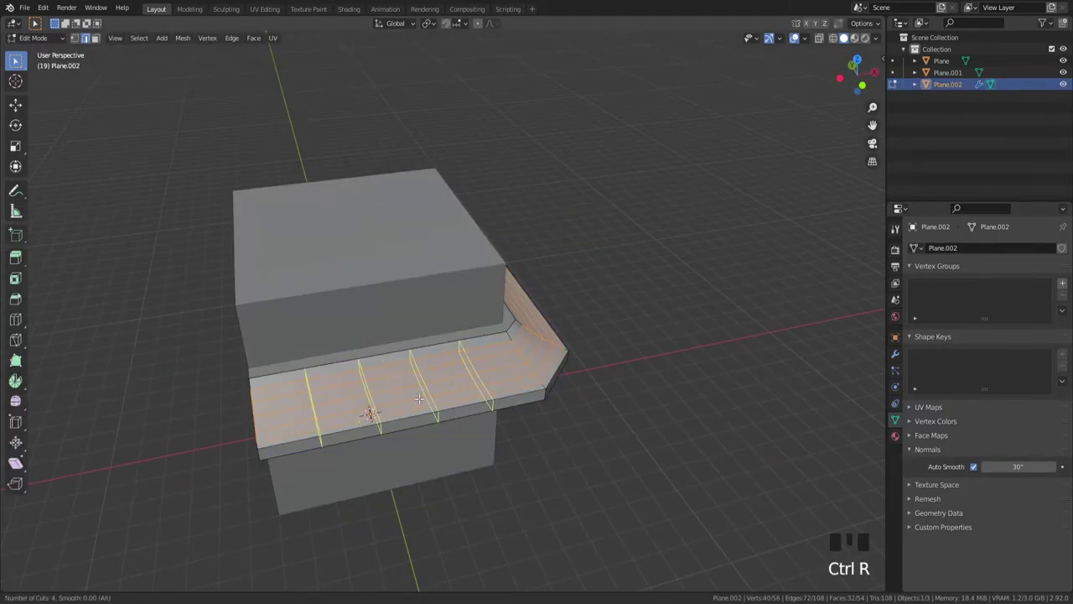
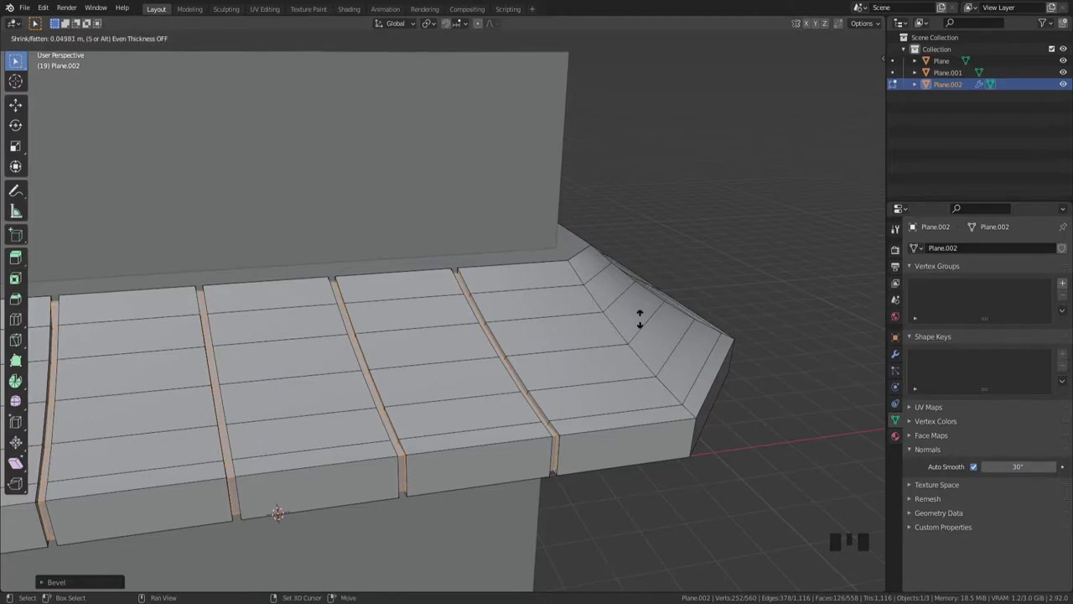
Step: Loop cut the eave's side, bevel the cuts and push them inward into sunken panel grooves
key("Tab")
scroll("down", 3)
left_click_drag(626, 359, 561, 374)
scroll("up", 3)
left_click_drag(501, 346, 520, 337)
key("Tab")
key("ctrl+r")
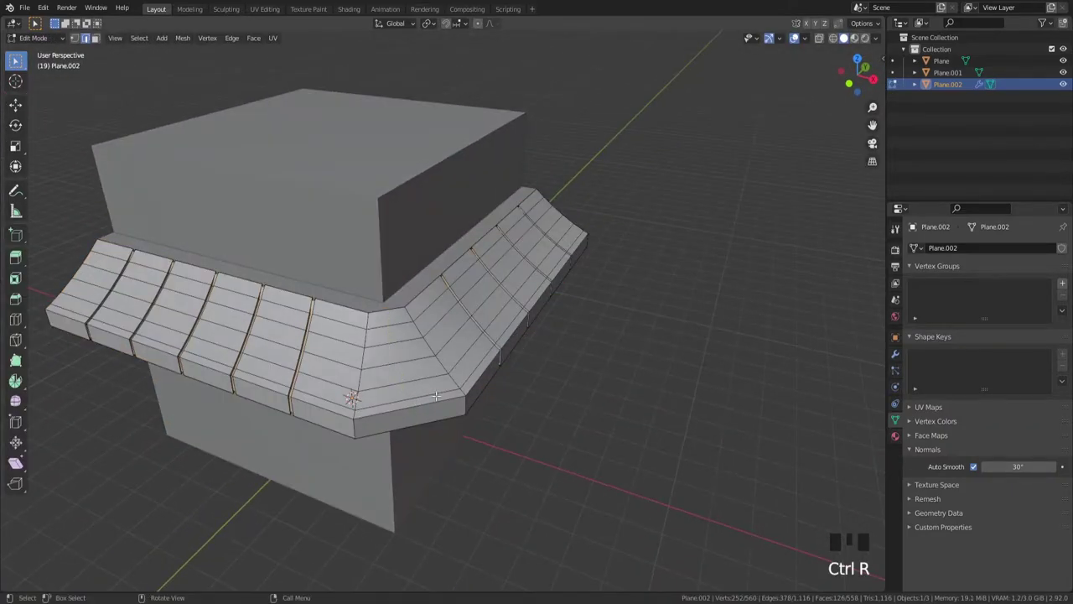
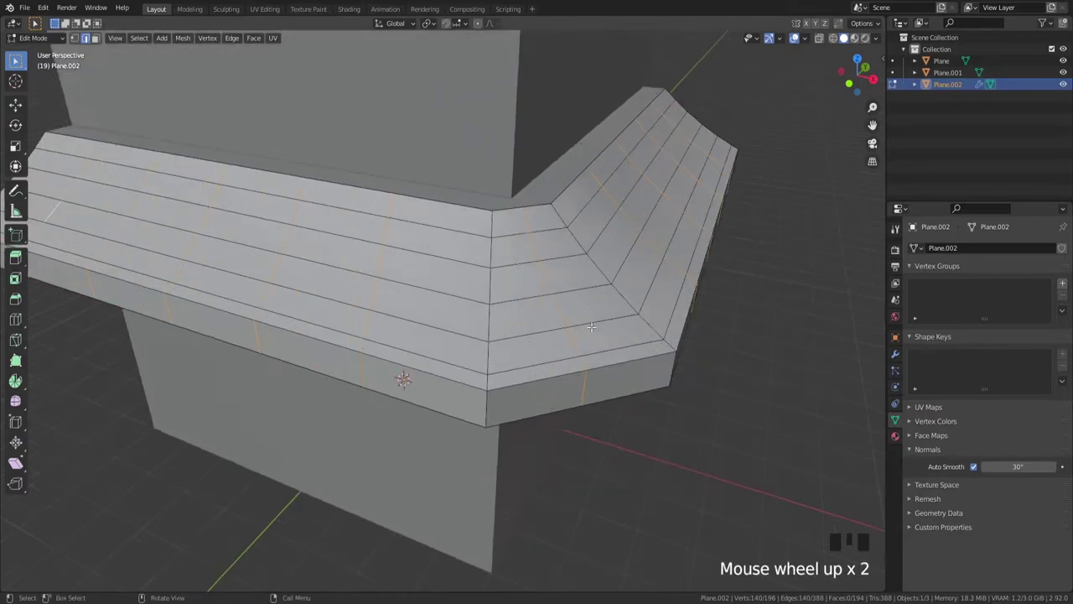
key("ctrl+b")
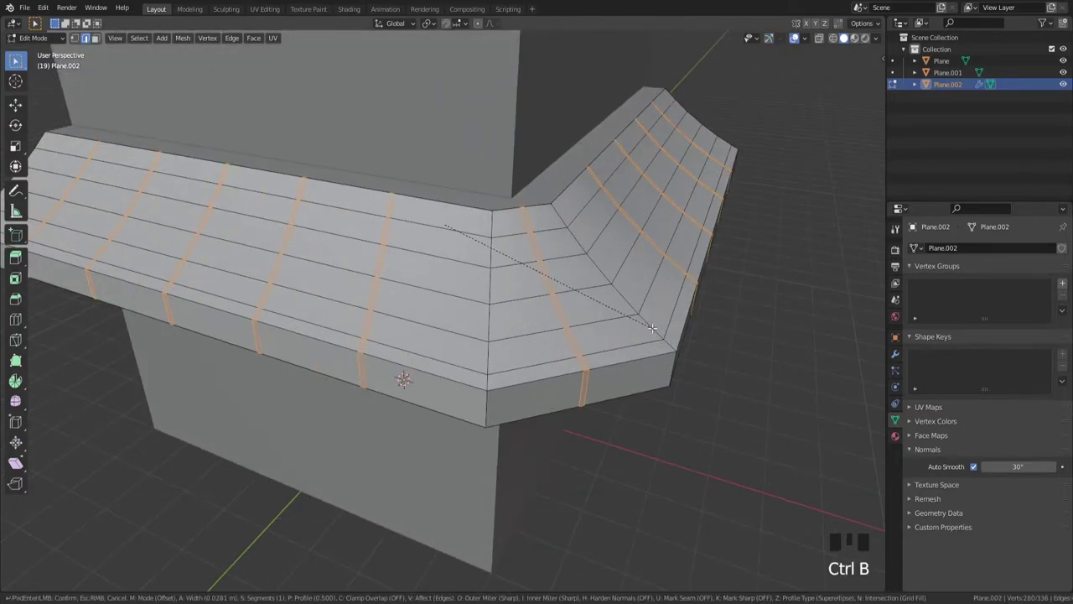
key("alt+e")
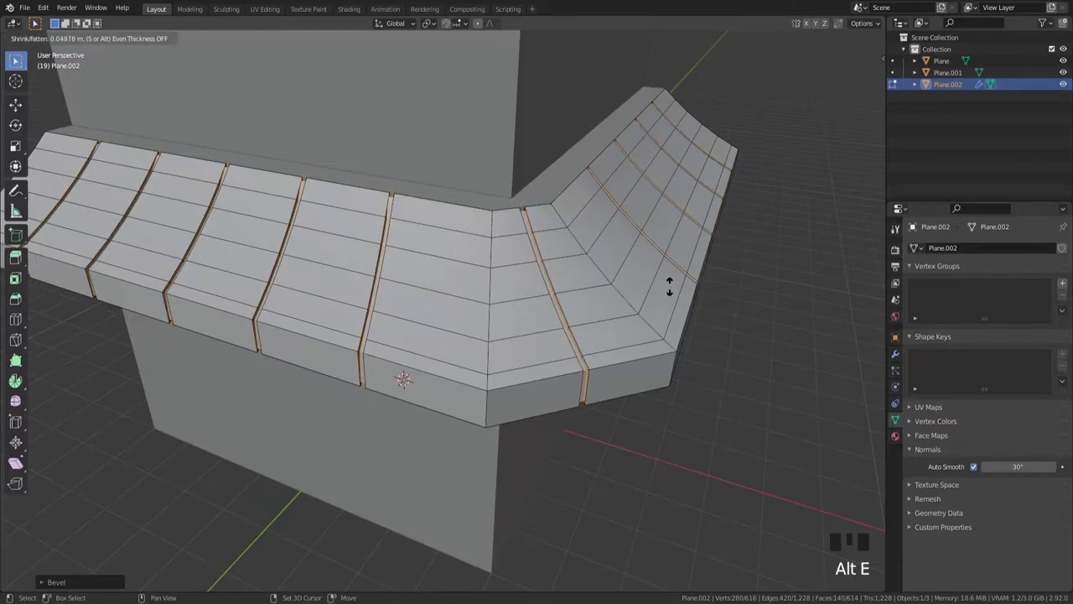
key("Tab")
Step: Leave editing and reframe the view to see the whole roofed building
scroll("down", 3)
left_click_drag(604, 338, 604, 394)
left_click(603, 394)
scroll("down", 3)
left_click_drag(580, 360, 656, 303)
key("n")
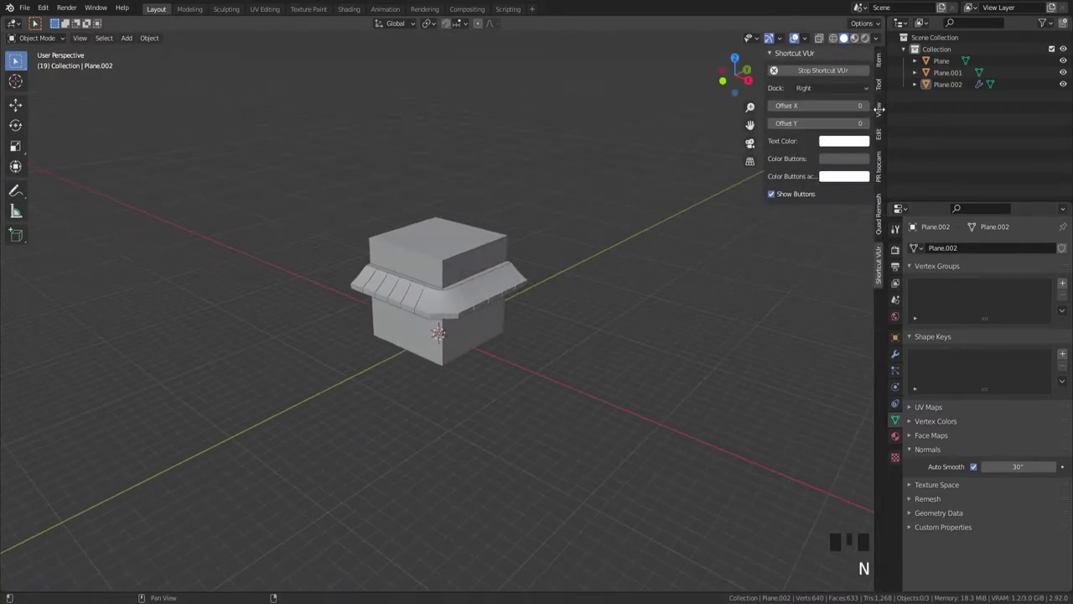
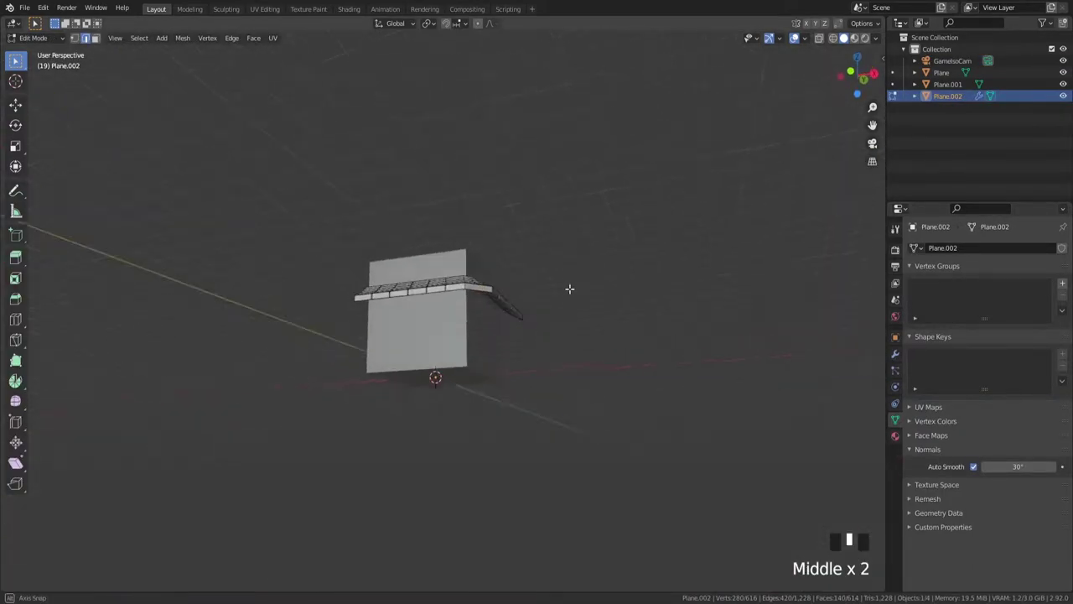
Step: Inspect the eave through the isometric camera and X-ray view, selecting its groove geometry
key("`")
key("Tab")
scroll("up", 3)
middle_click(609, 431)
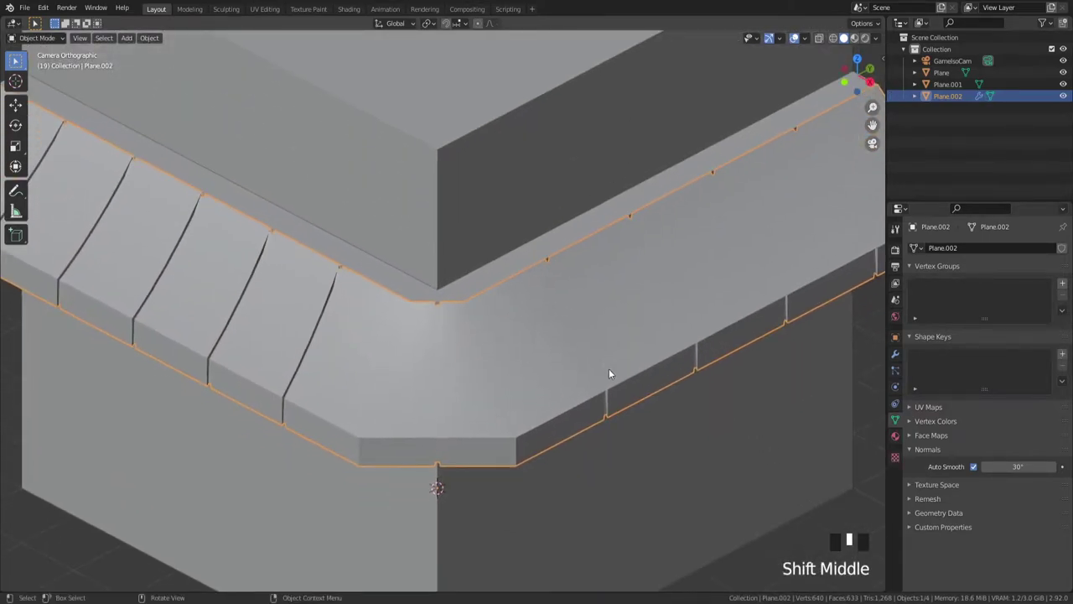
key("alt+x")
scroll("down", 3)
left_click_drag(415, 256, 483, 248)
scroll("up", 3)
left_click_drag(578, 316, 368, 442)
key("`")
Step: Apply the eave's scale and add a BV_preview bevel modifier of 0.032 m with 3 segments
left_click(571, 410)
left_click(513, 327)
key("alt+x")
left_click(906, 353)
scroll("up", 3)
left_click_drag(1055, 294, 774, 384)
scroll("up", 3)
key("ctrl+a")
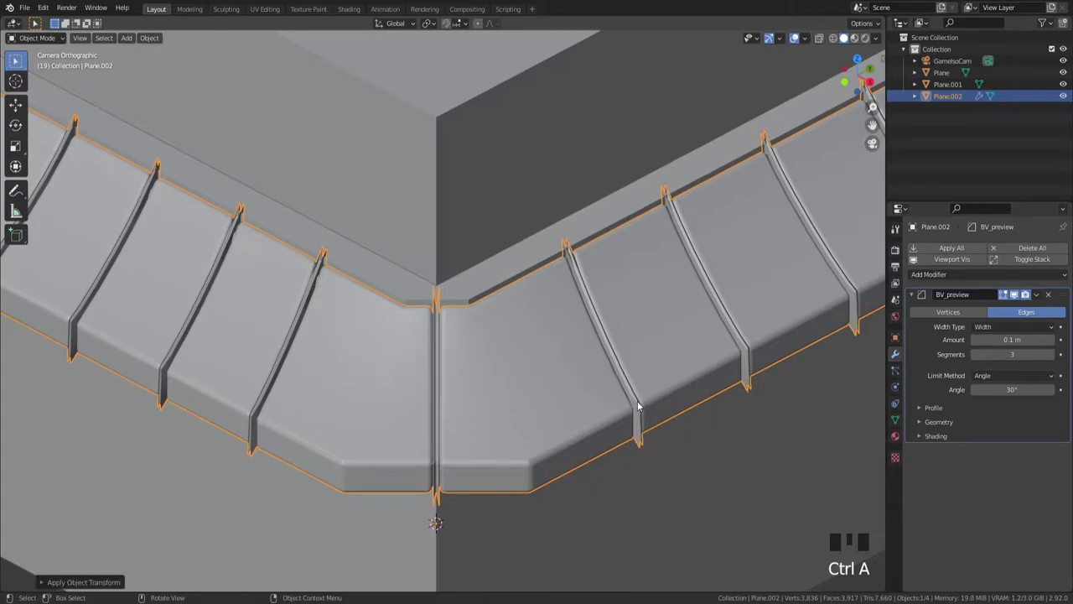
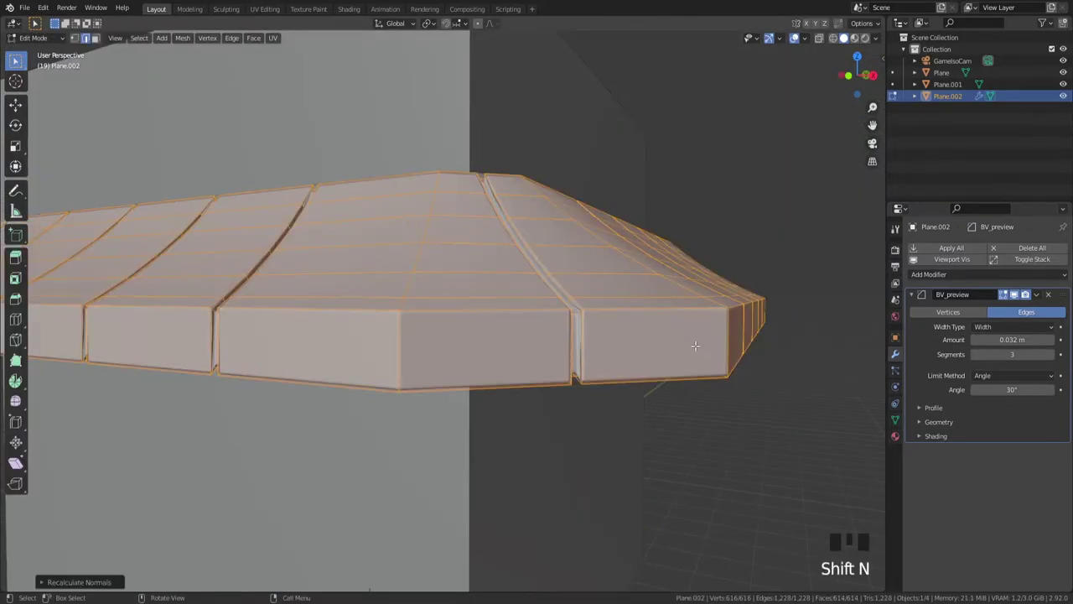
Step: Scale the eave's two corner edges and bevel them into a corner groove at 0.034 m width
key("ctrl+z")
key("ctrl+z")
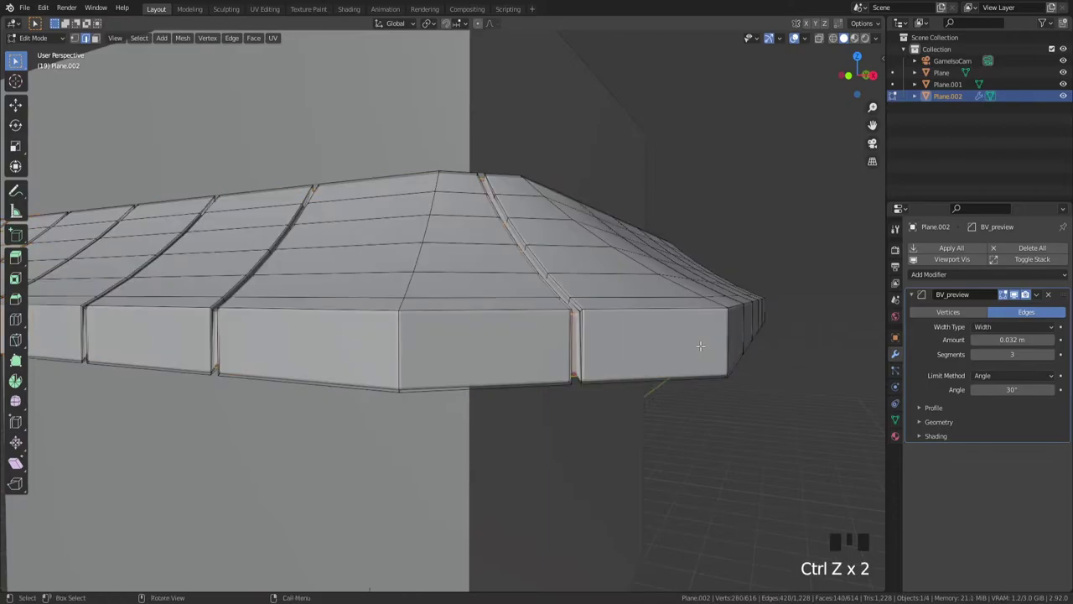
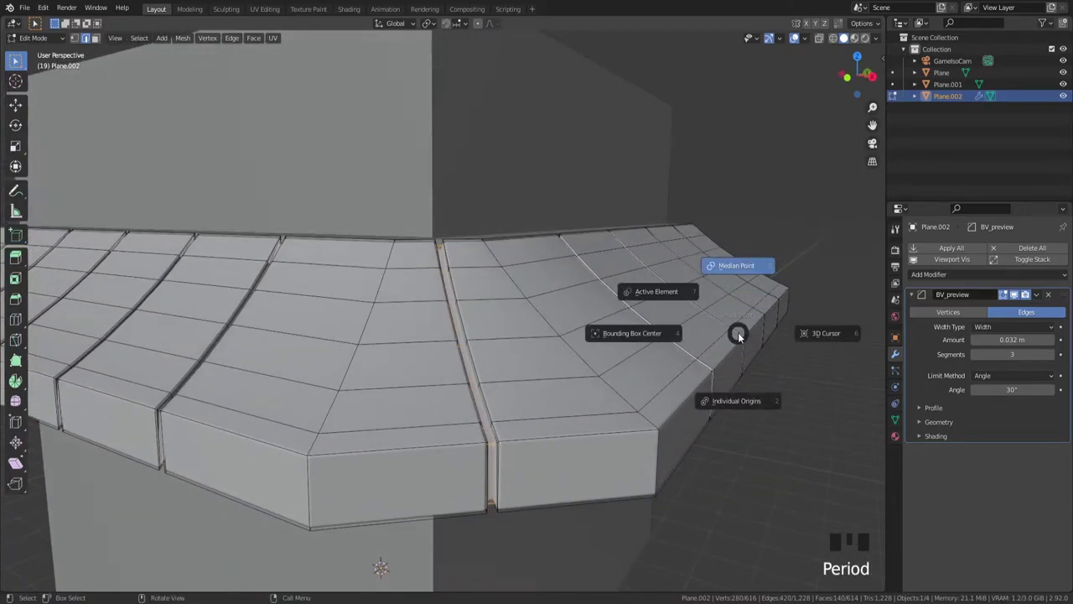
scroll("up", 3)
key("s")
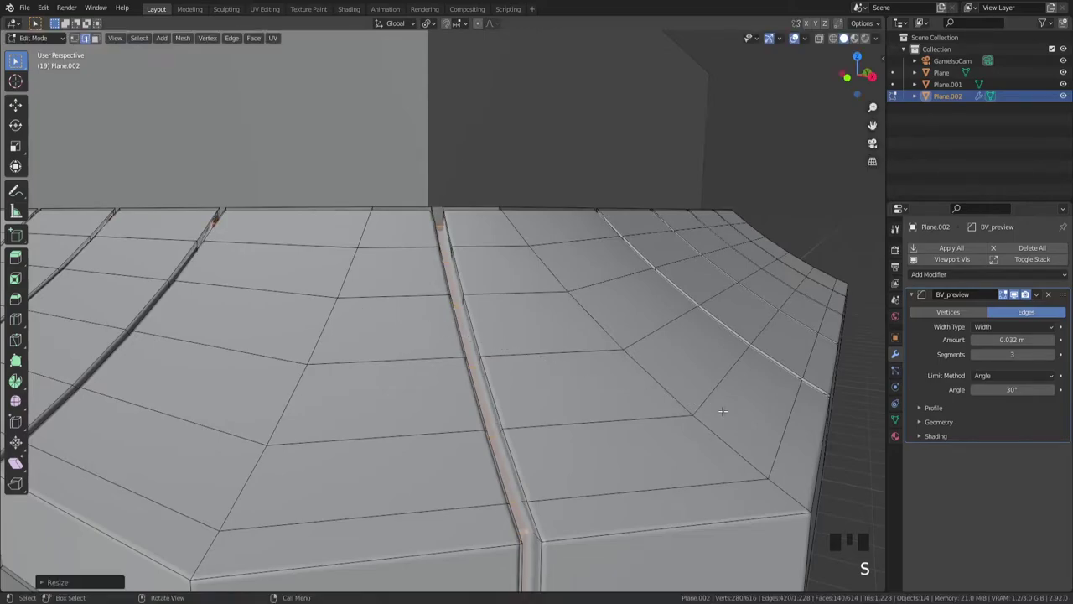
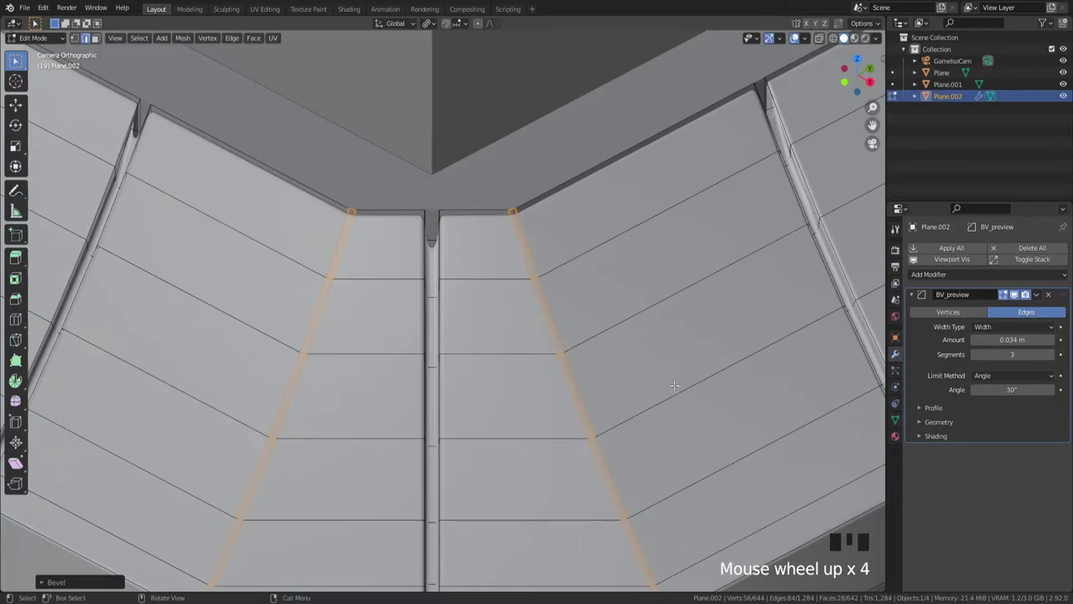
key("ctrl+z")
key("ctrl+b")
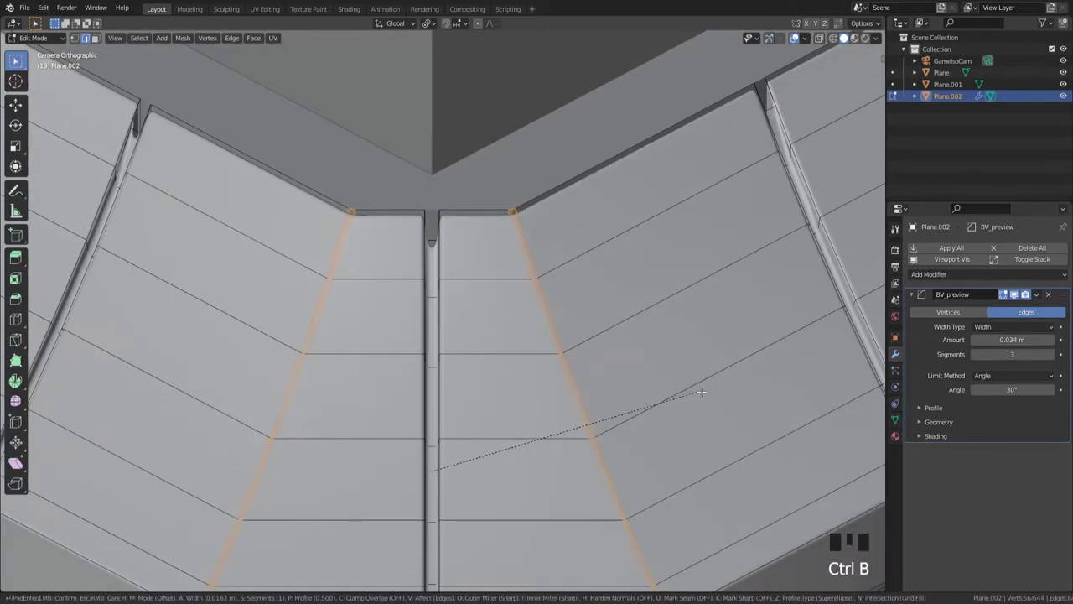
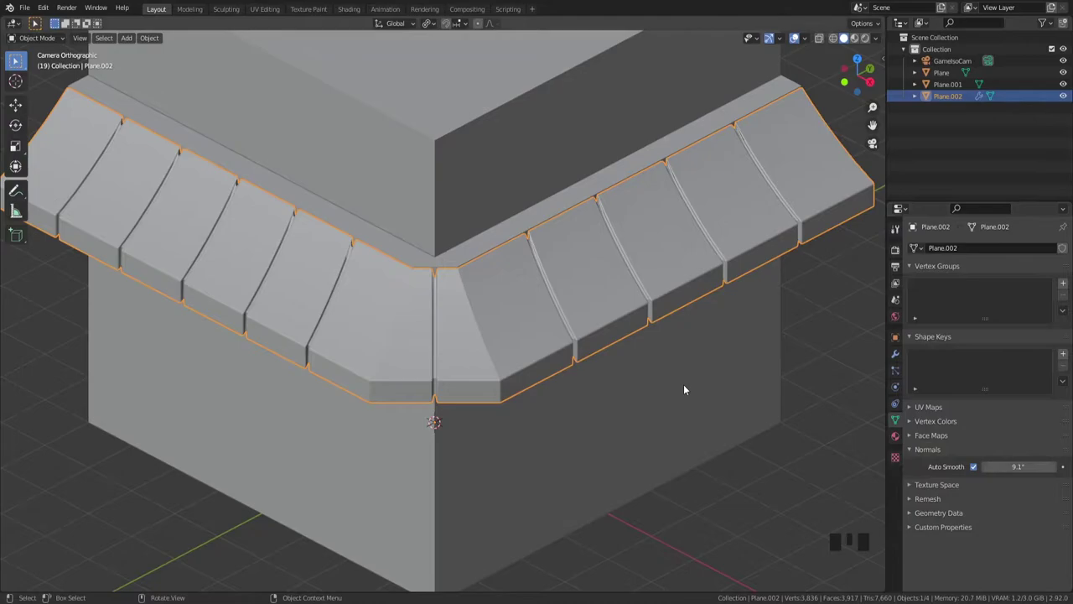
Step: Select the Plane.001 strip and give it the same bevel modifier as the grooved eave
left_click(555, 378)
scroll("up", 3)
left_click(531, 394)
left_click_drag(563, 379, 583, 357)
scroll("up", 3)
key("`")
left_click(564, 425)
scroll("down", 3)
scroll("up", 3)
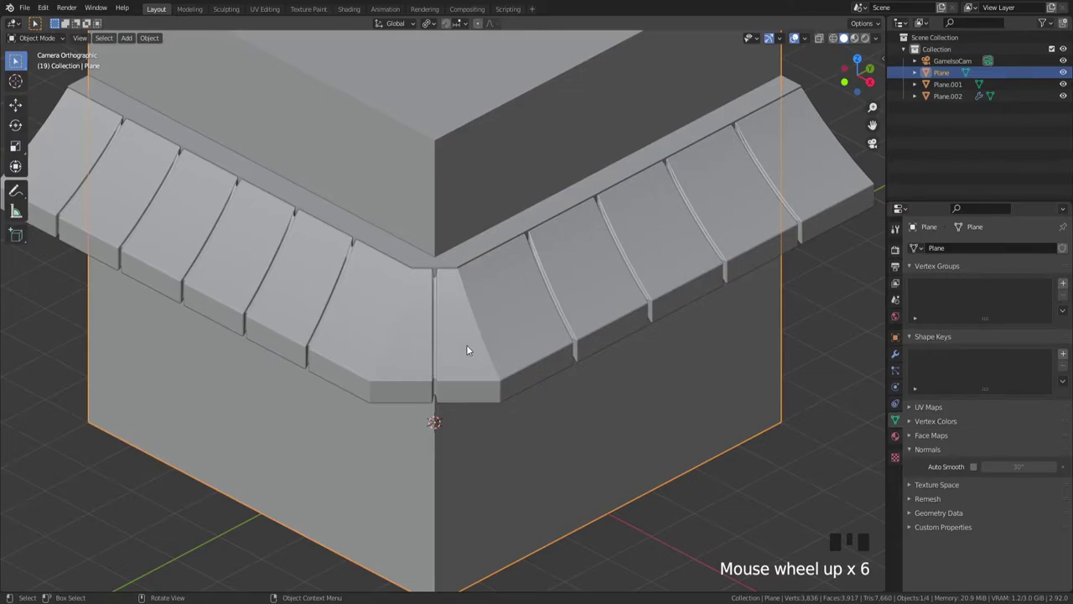
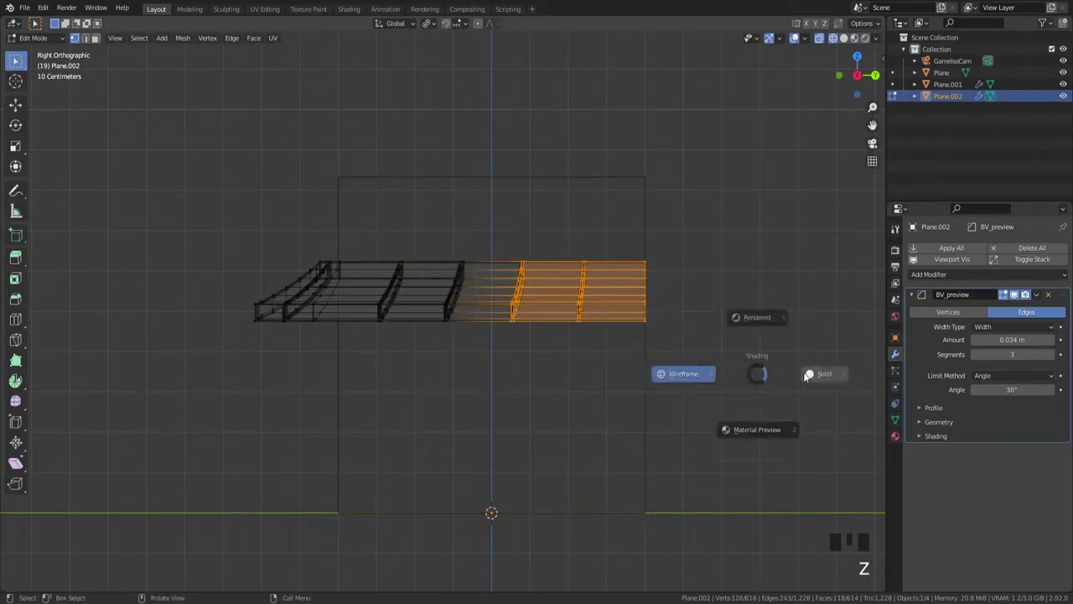
Step: Switch the viewport to solid shading to show the roof slab's bevelled edges
key("x")
key("a")
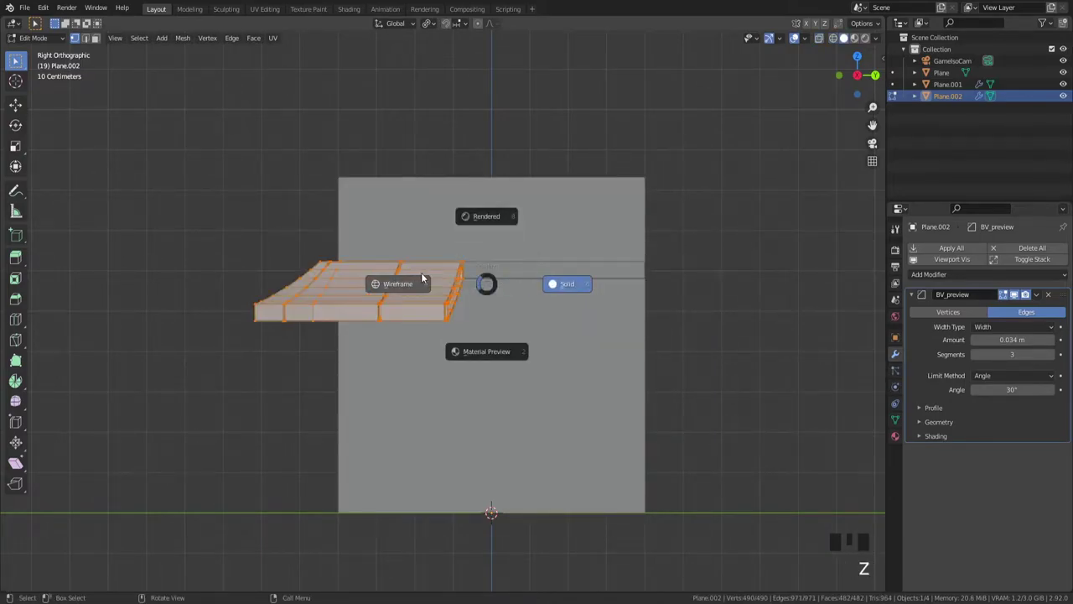
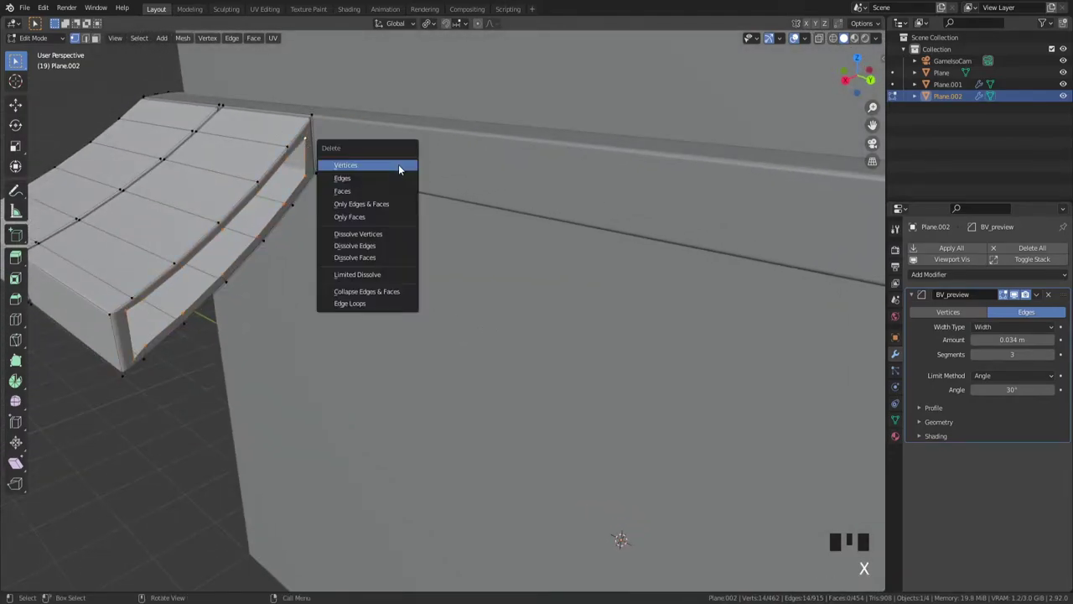
Step: Delete the eave roof's end-cap vertices, leaving that end of the slab open
key("f")
key("ctrl+z")
key("x")
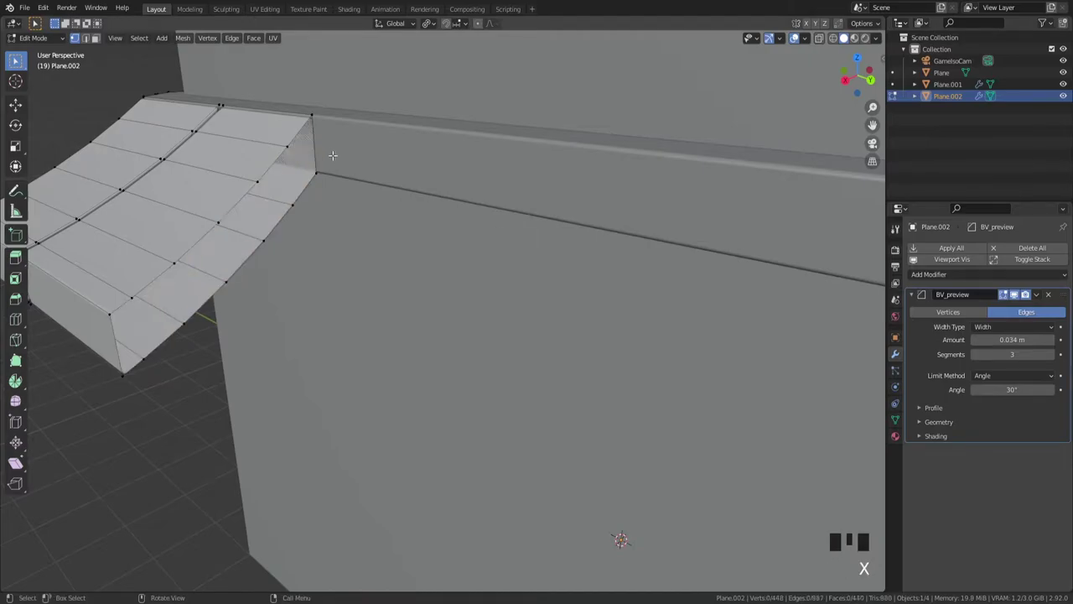
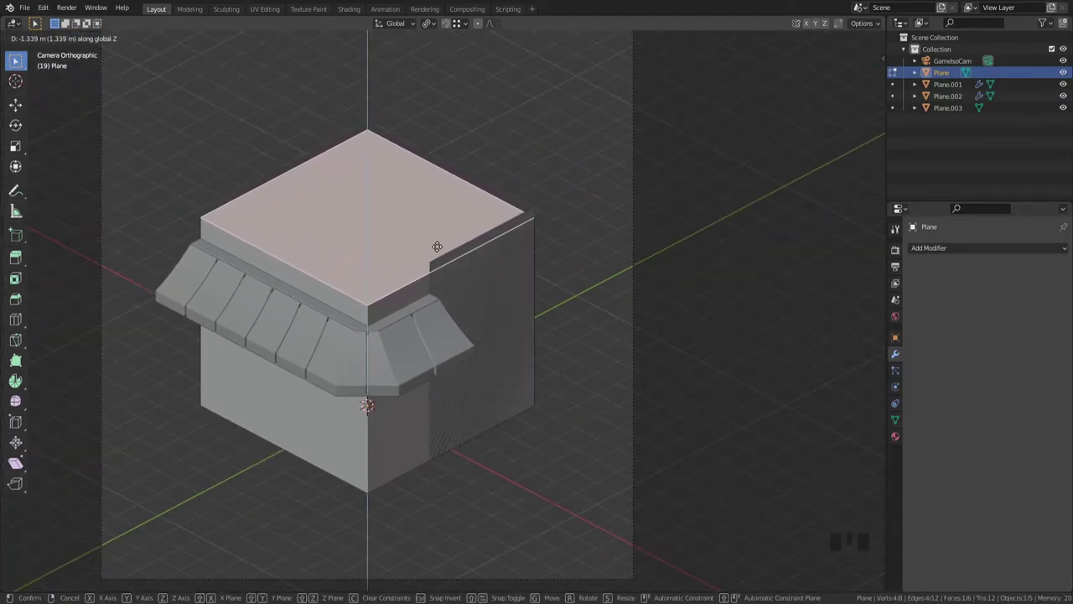
Step: Shift the box down along Z, then raise the eave roof piece and trim together along Z
scroll("up", 3)
key("g")
key("Tab")
left_click(402, 304)
left_click(403, 335)
key("g")
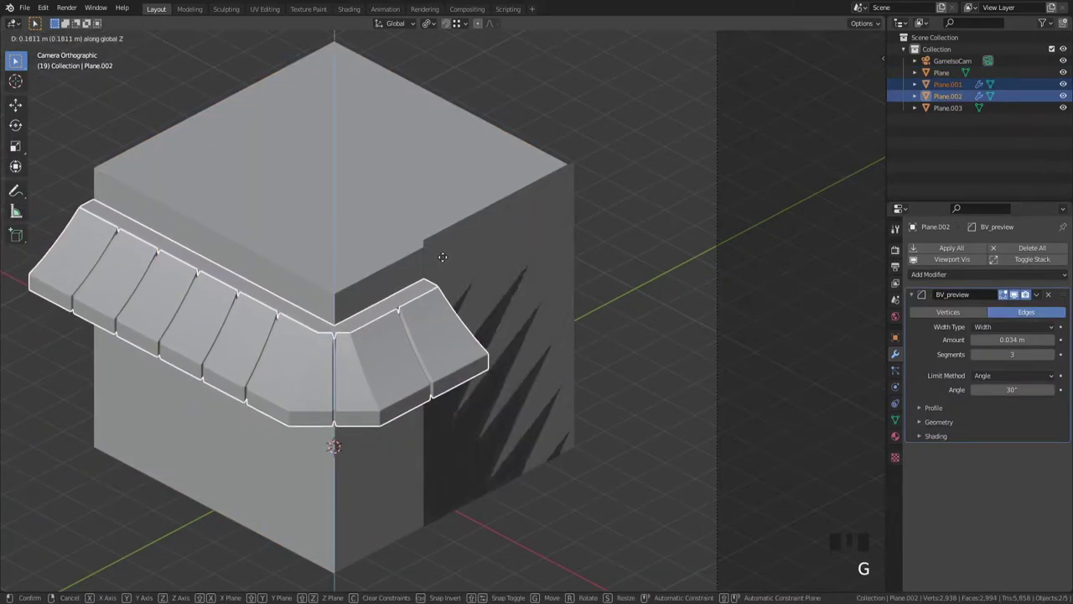
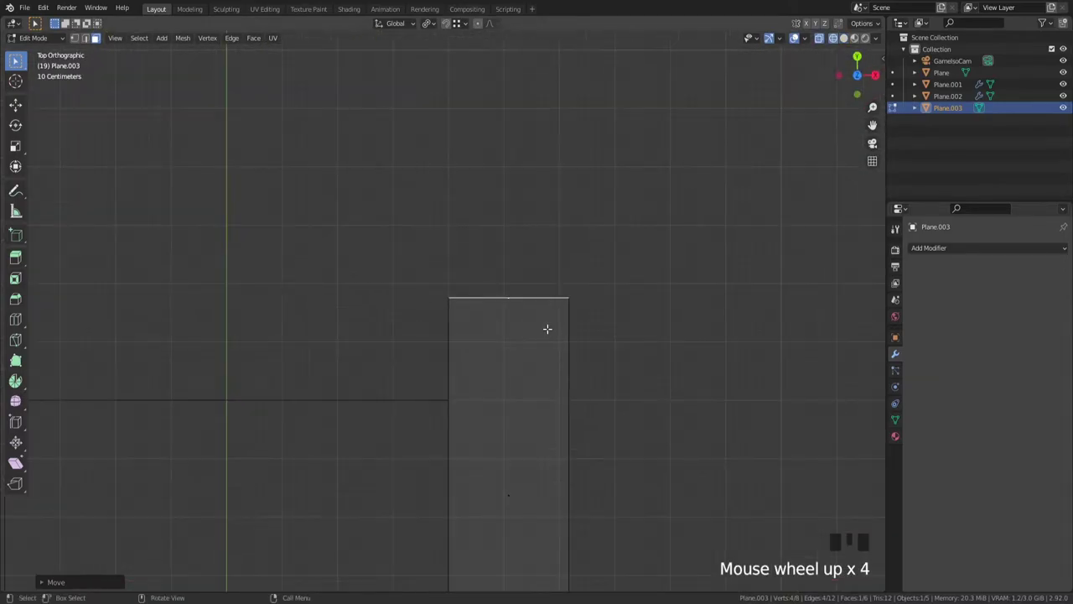
Step: Loop-cut the new plane and extrude the cut section along X into an L-shaped corner wall block
key("g")
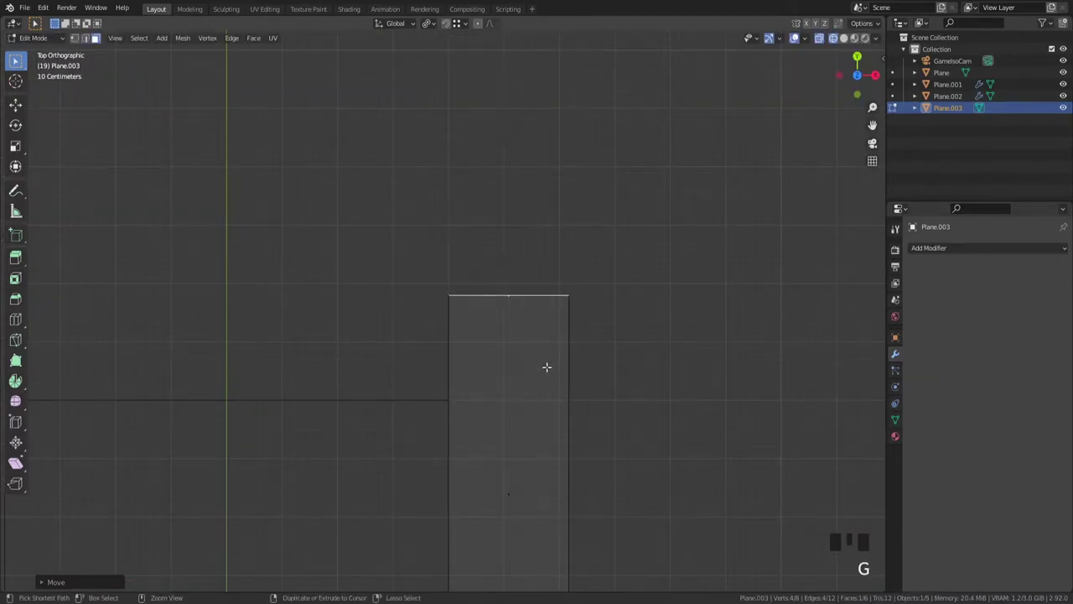
key("ctrl+r")
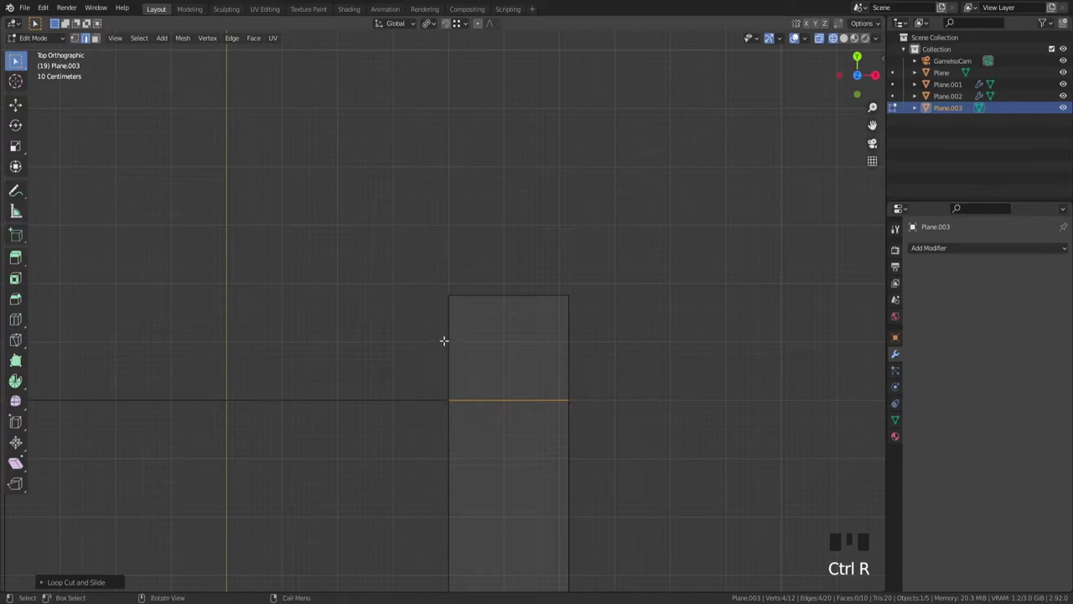
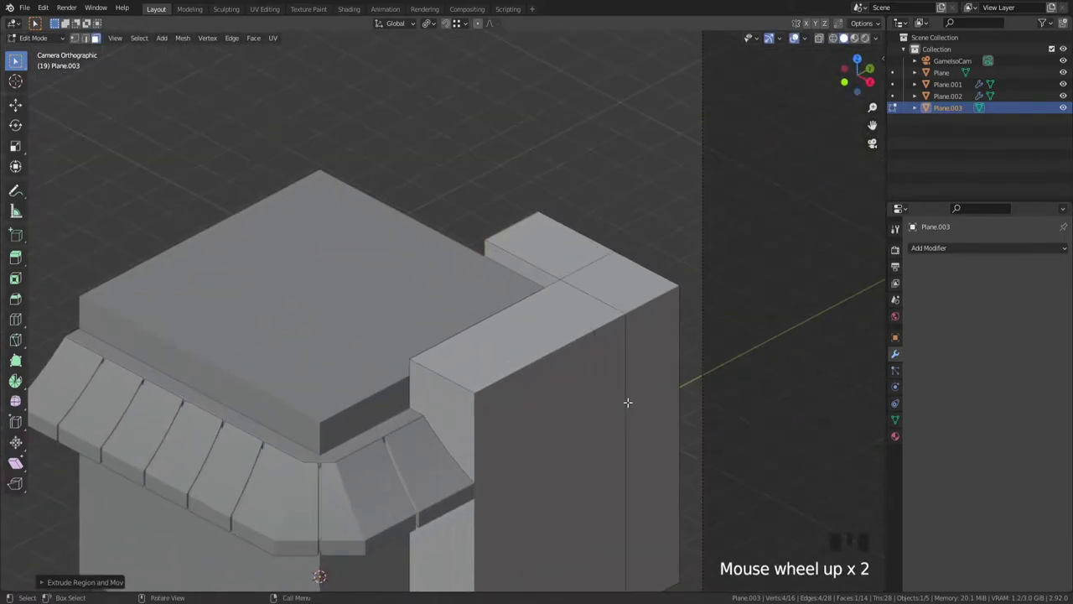
key("g")
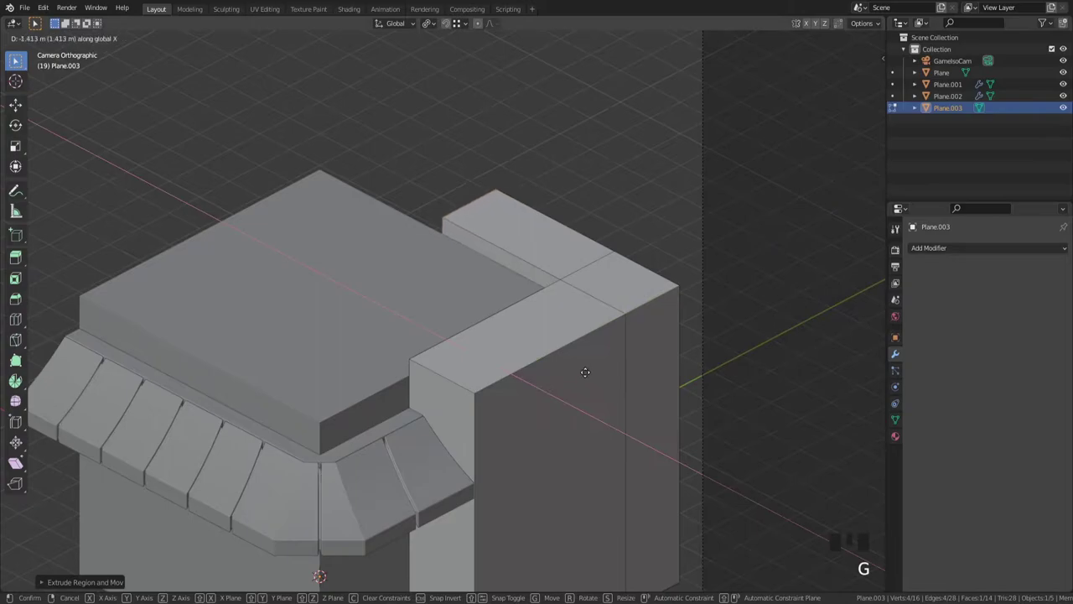
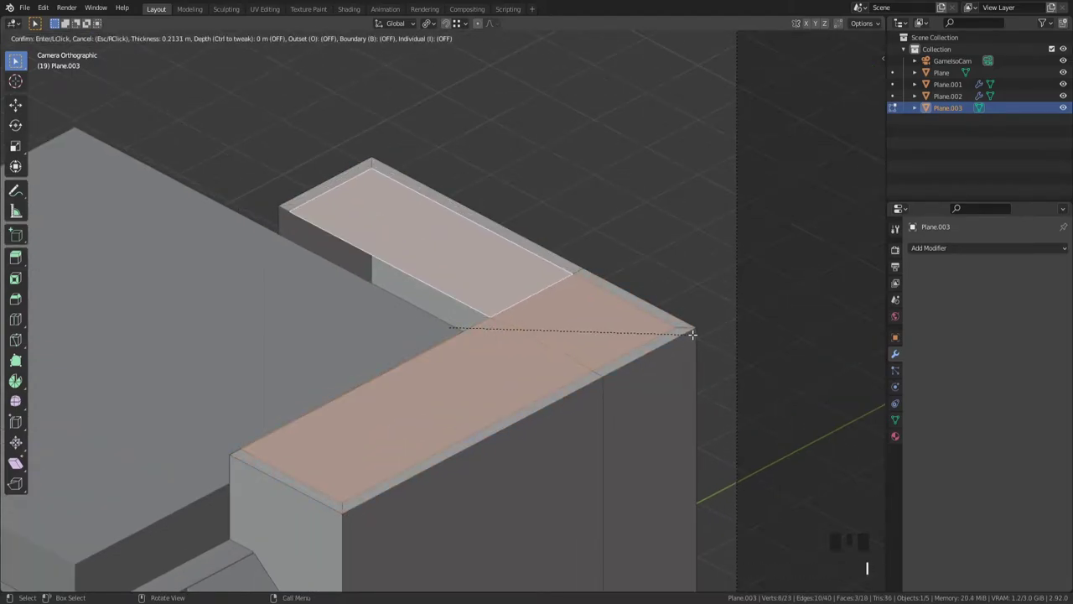
Step: Inset the wall block's top face and sink it along Z to form a rimmed parapet channel
key("Tab")
key("ctrl+a")
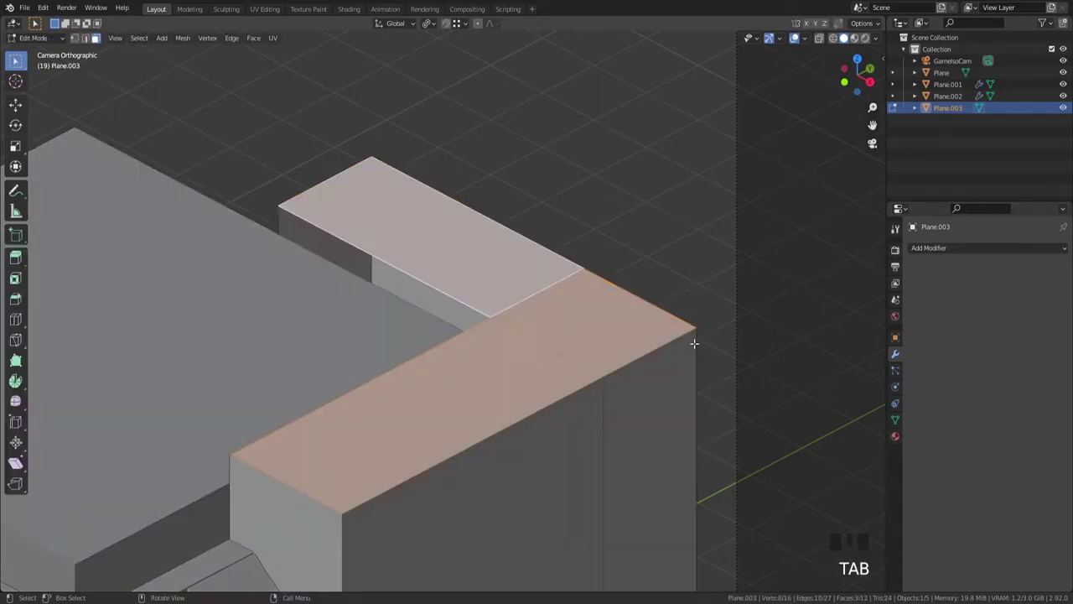
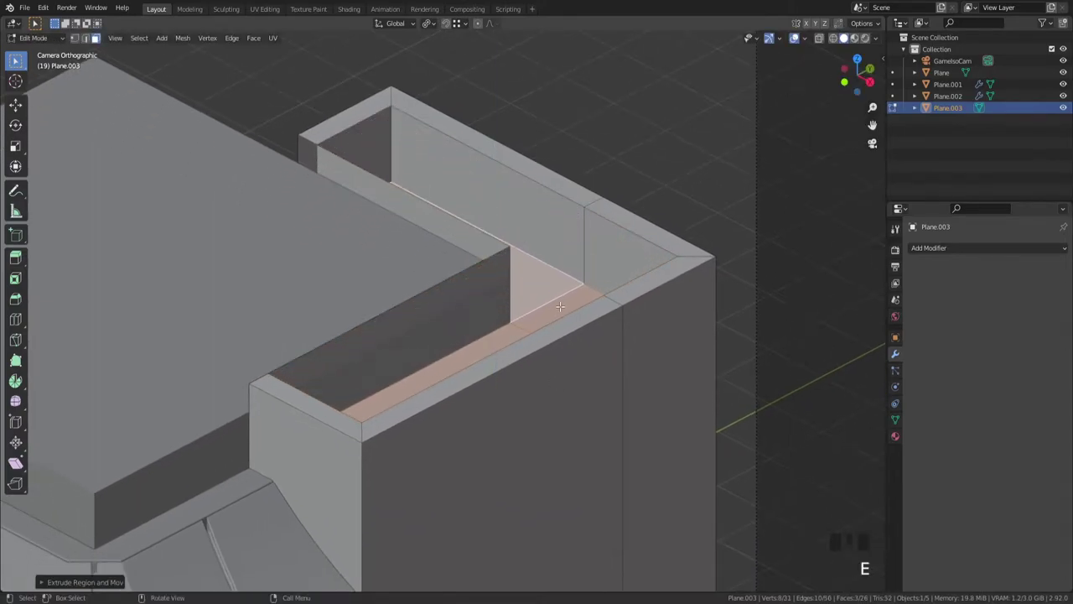
key("g")
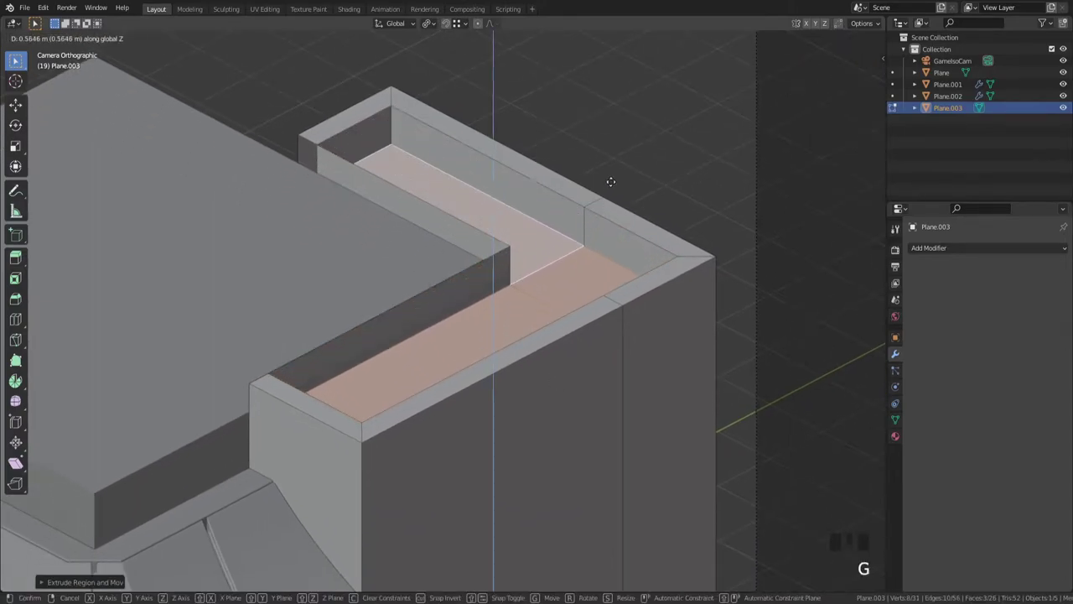
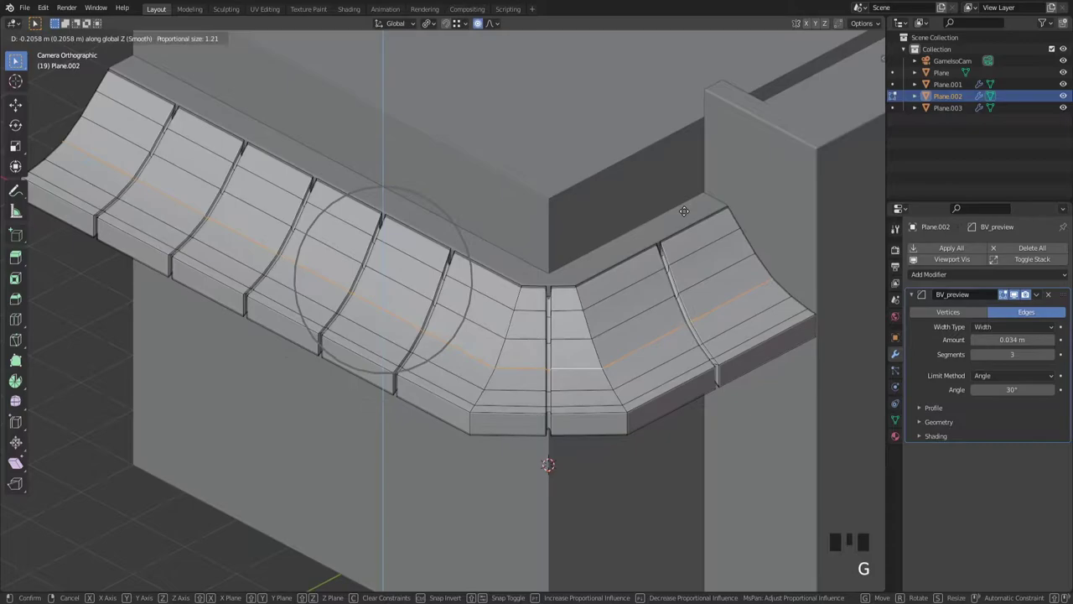
Step: Bend the eave's middle edge loop with proportional editing into a concave sweep and return to Object Mode
key("Tab")
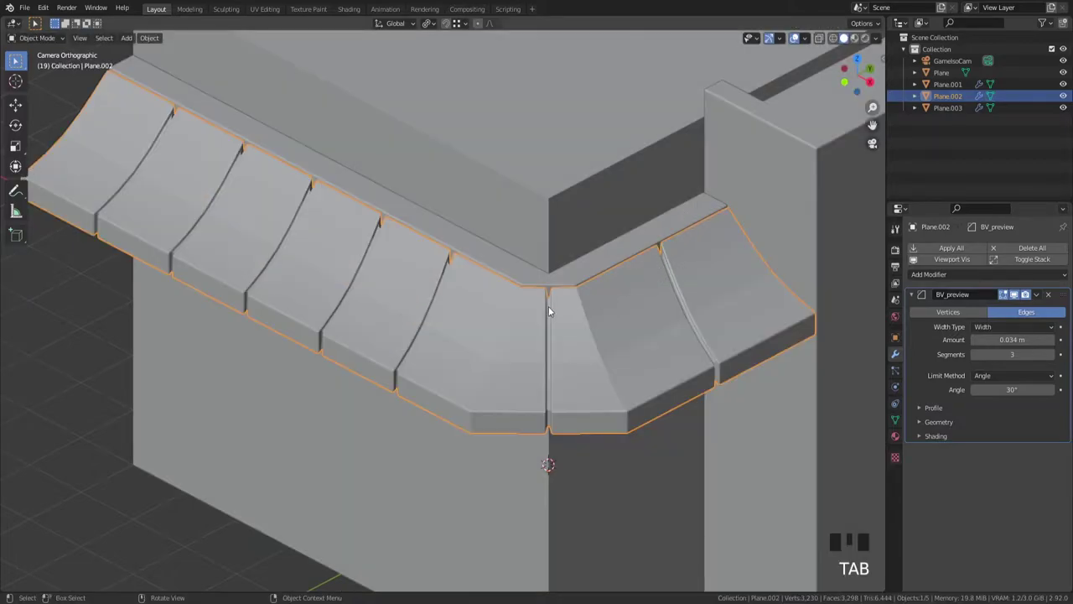
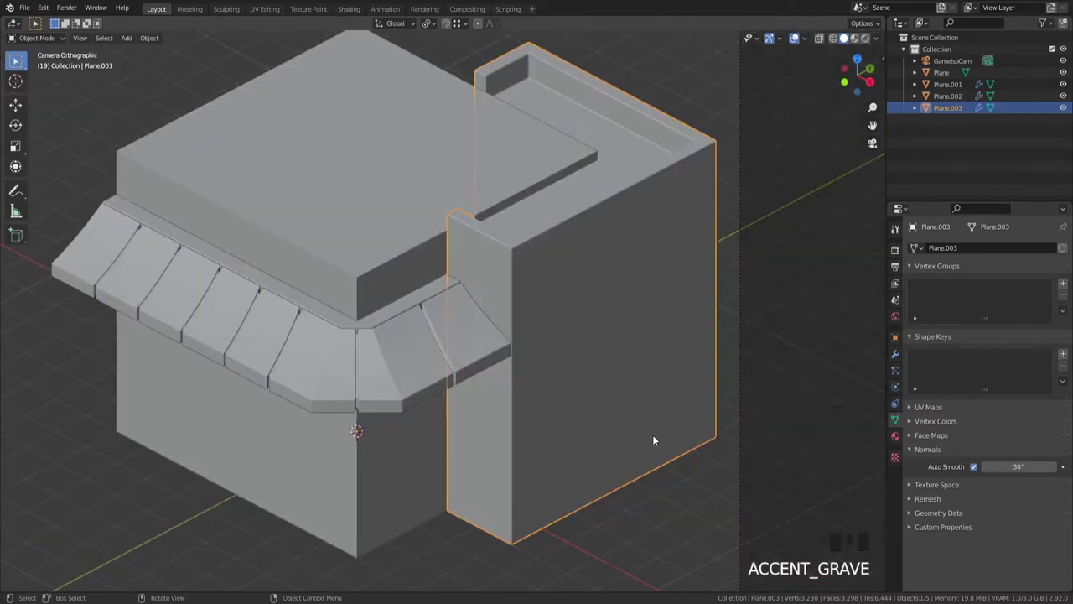
Step: Edit the wall block Plane.003 in face select mode and inset its side face to form a border
left_click(627, 428)
key("Tab")
key("`")
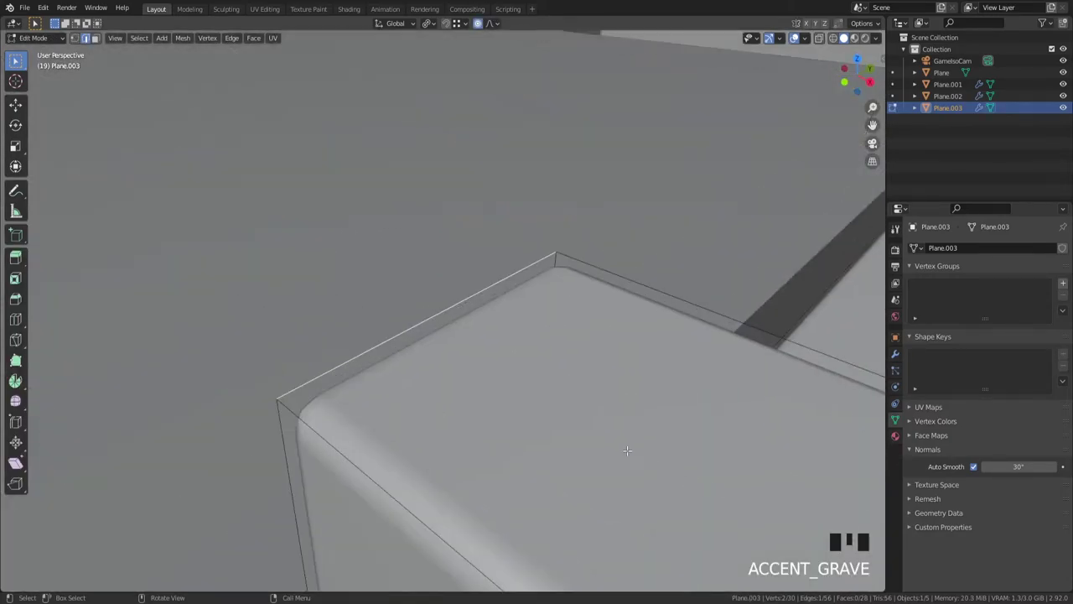
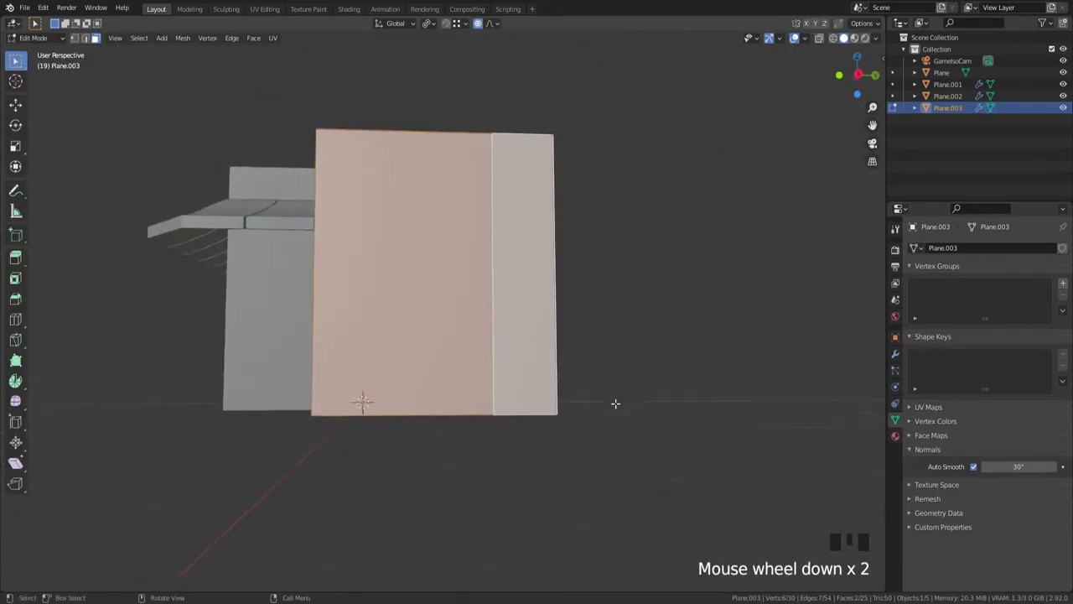
key("1")
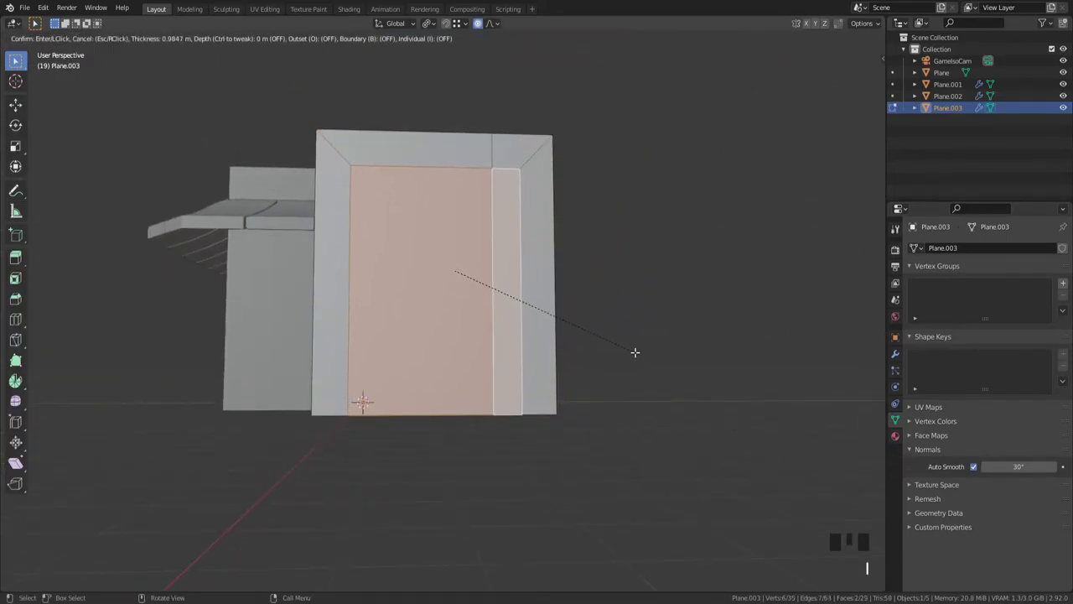
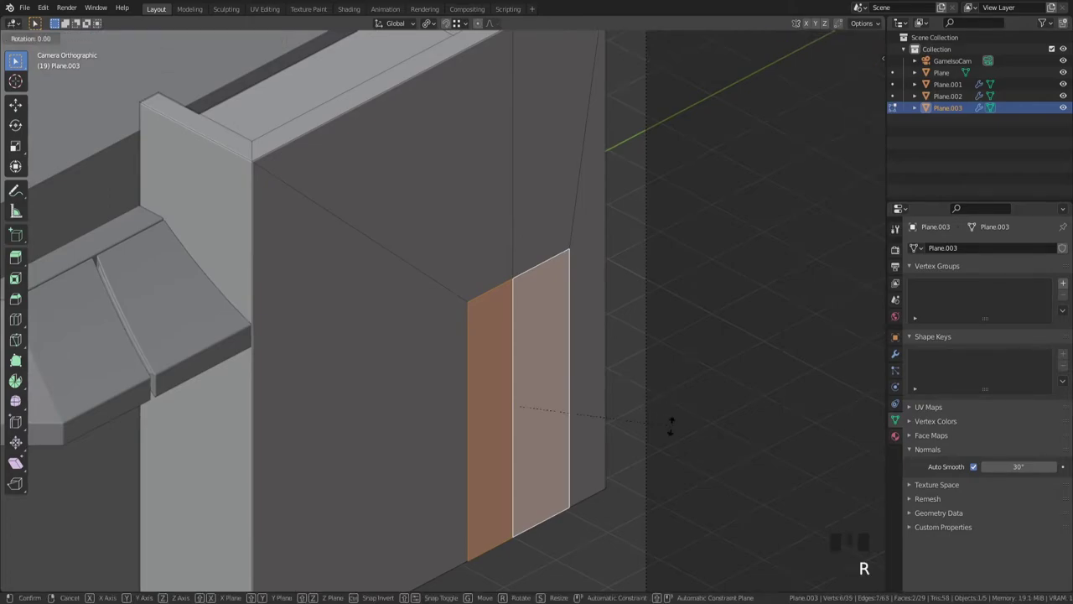
Step: Extrude the narrow side faces inward along their normals, leaving a recess with a thin upright strip
key("e")
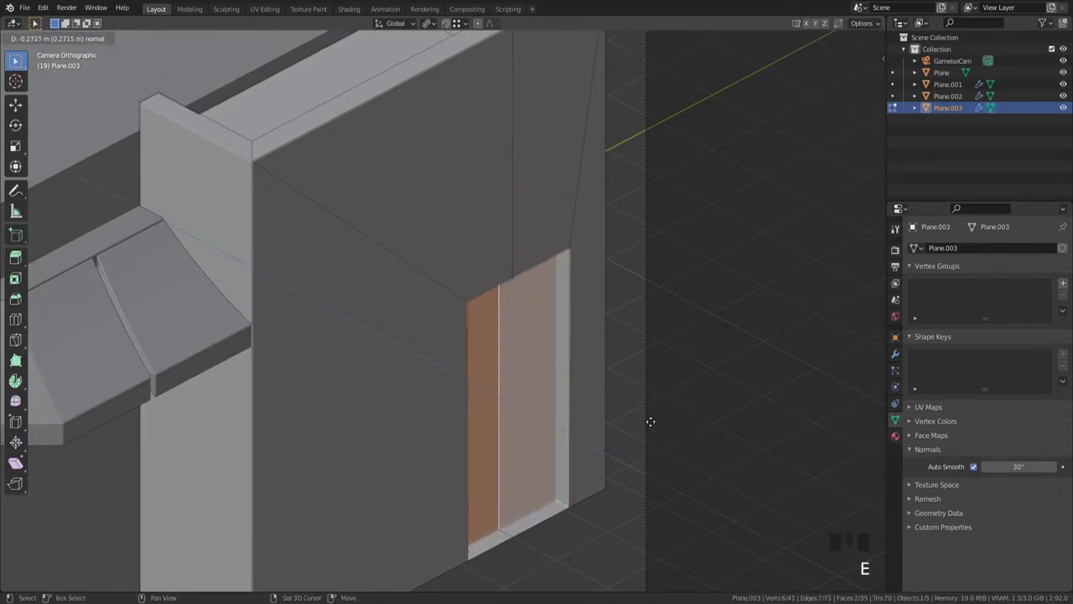
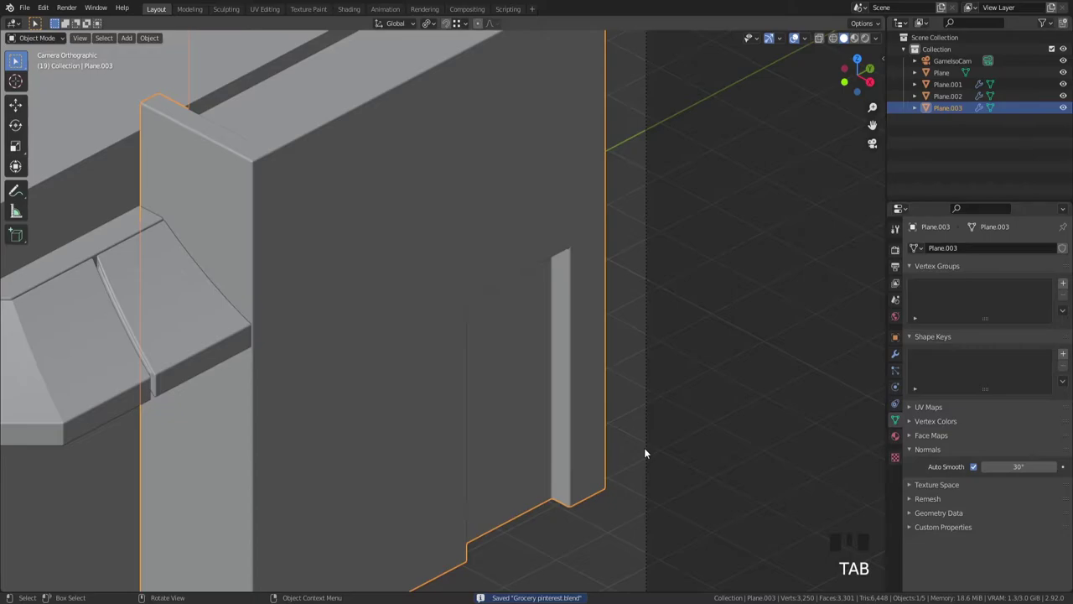
scroll("down", 3)
scroll("down", 3)
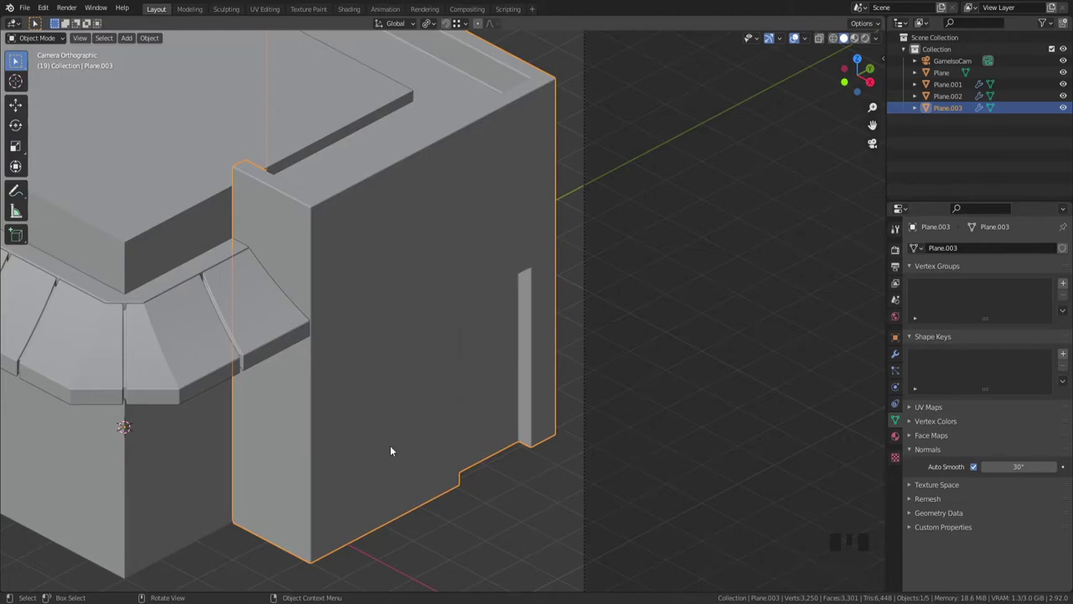
scroll("down", 3)
scroll("down", 3)
scroll("up", 3)
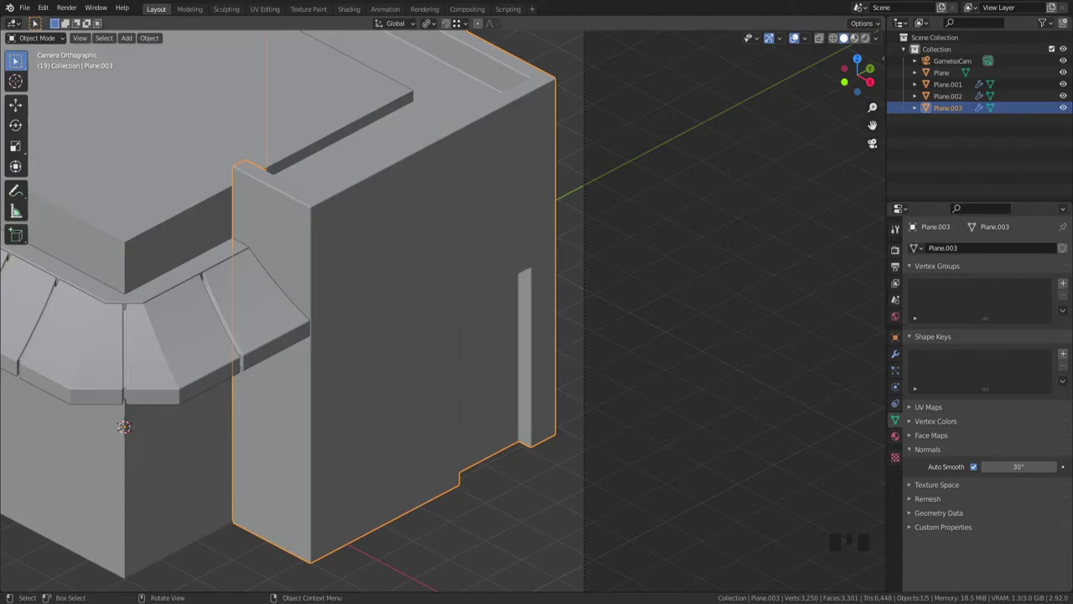
scroll("down", 3)
Step: Paste the four-object vertical BAR sign with bracket and move it beside the wall block
key("ctrl+b")
key("ctrl+v")
scroll("up", 3)
key("g")
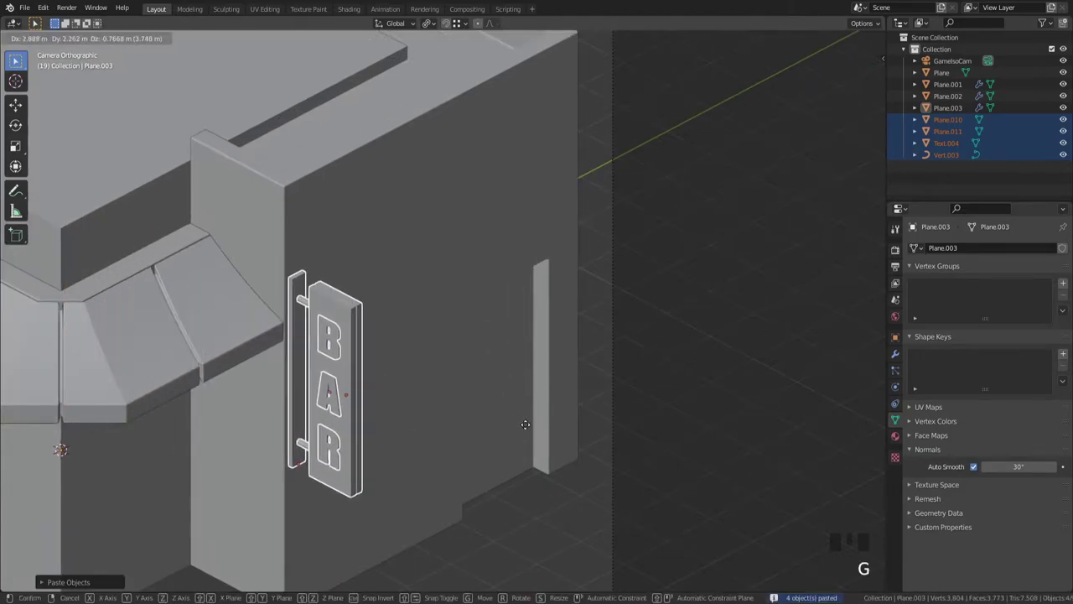
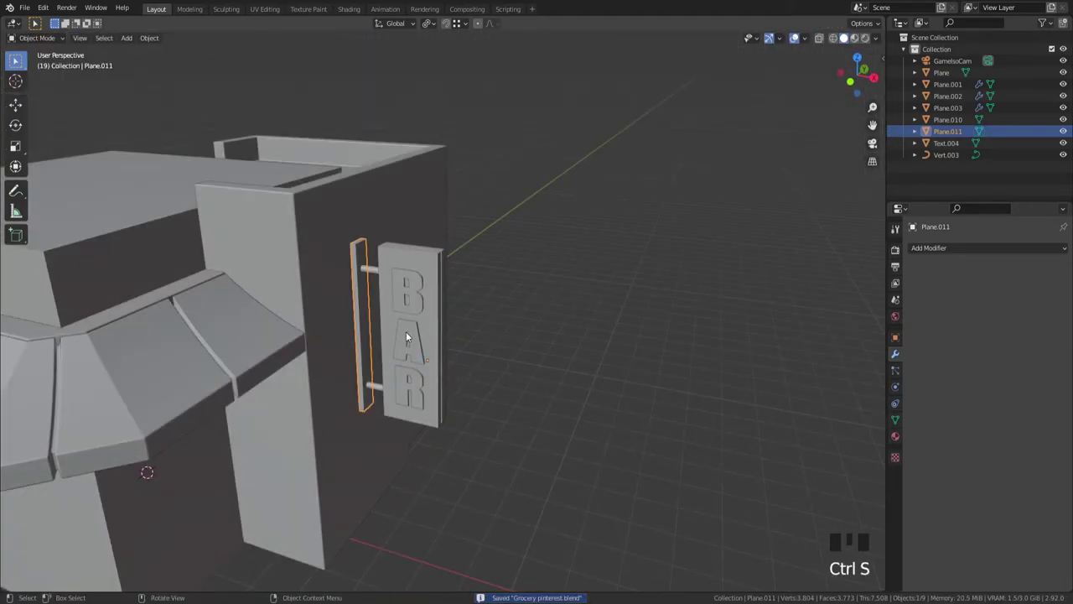
Step: Select the sign board, pipe and BAR lettering and slide them onto the wall block's side from top view
left_click(409, 333)
left_click(438, 273)
scroll("down", 3)
left_click_drag(469, 341, 421, 282)
key("`")
key("g")
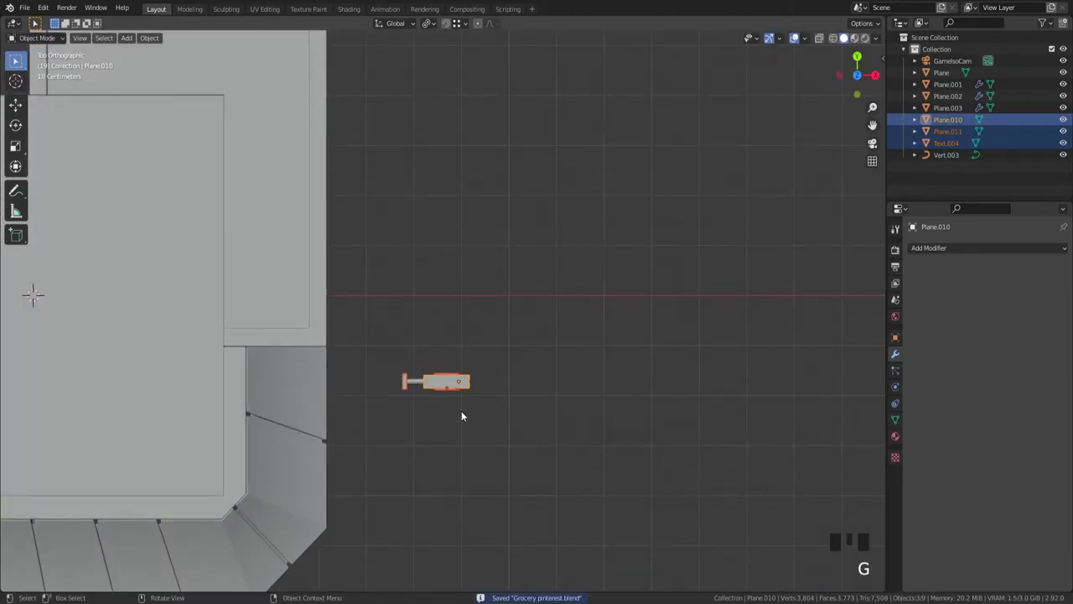
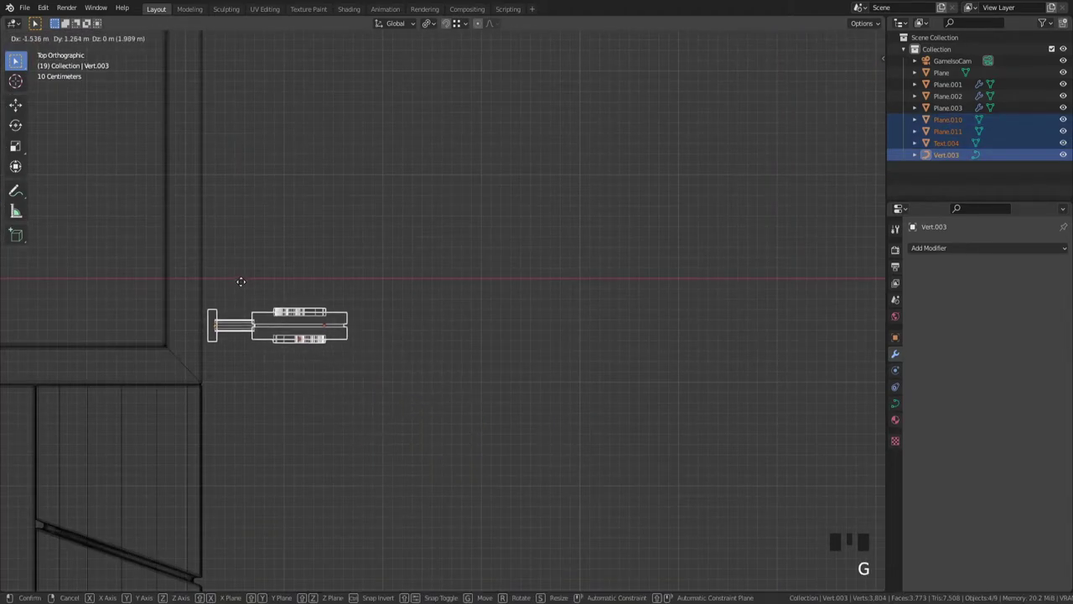
key("`")
Step: Raise the sign pieces about 1.12 m along Z, then select the letter panel Plane.010 alone
left_click_drag(519, 439, 478, 373)
key("z")
scroll("down", 3)
left_click_drag(564, 354, 499, 387)
key("`")
key("g")
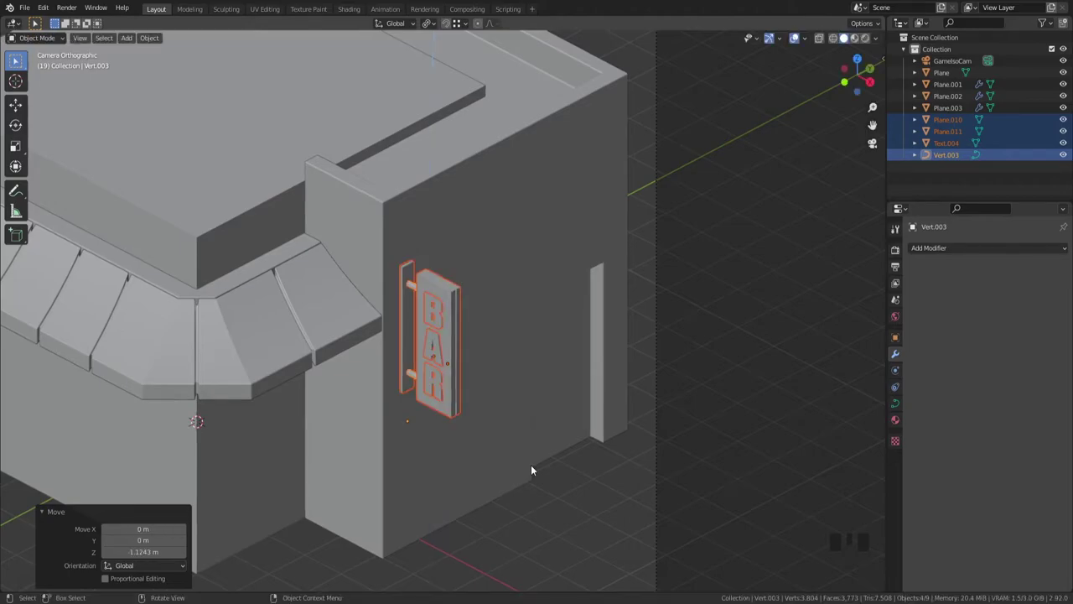
scroll("down", 3)
scroll("down", 3)
scroll("up", 3)
scroll("up", 3)
left_click(487, 264)
Step: Add Bevel preview modifiers rounding the sign board Plane.010 at 0.023 m and the mounting bar Plane.011
key("alt+x")
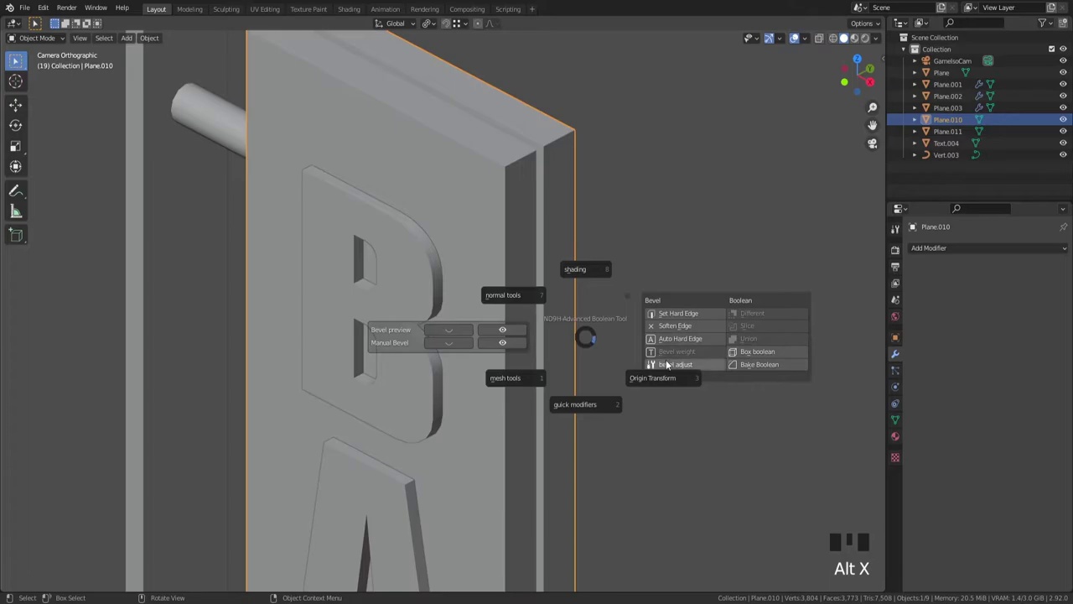
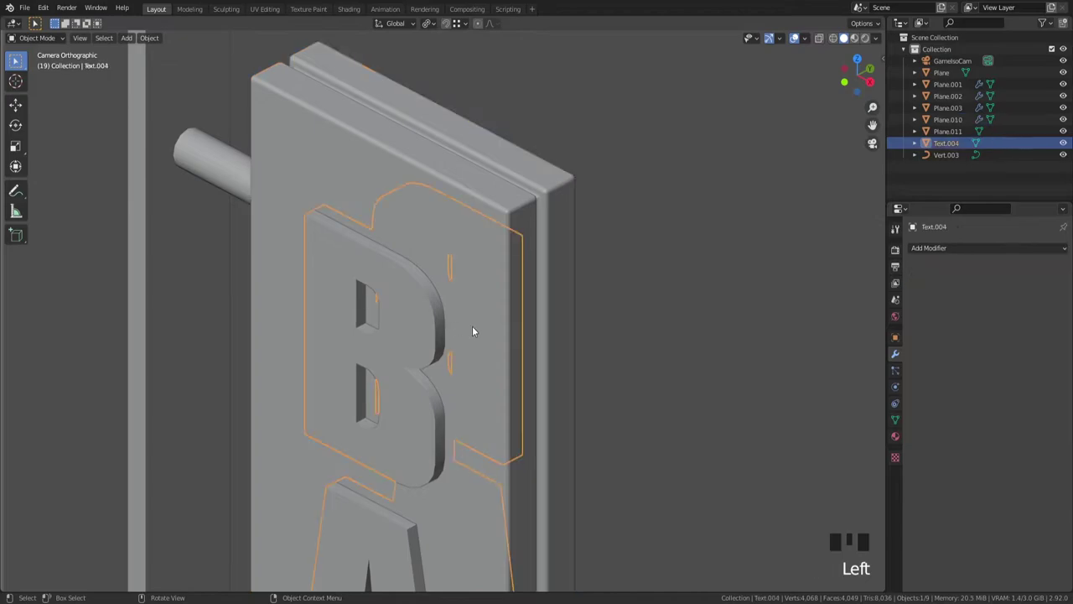
scroll("down", 3)
left_click(317, 212)
left_click_drag(518, 303, 641, 461)
scroll("up", 3)
key("alt+x")
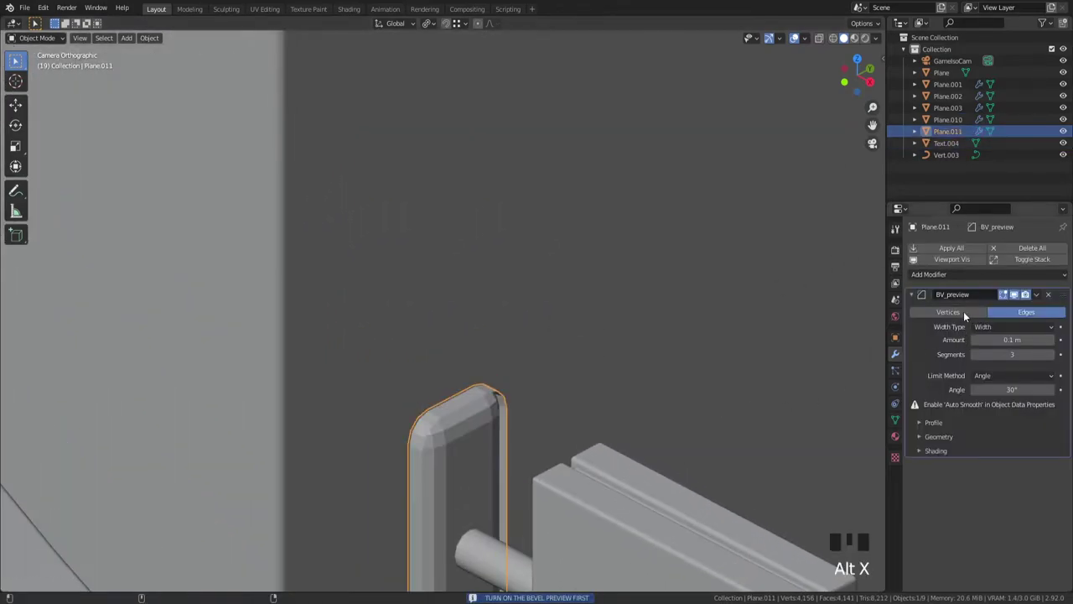
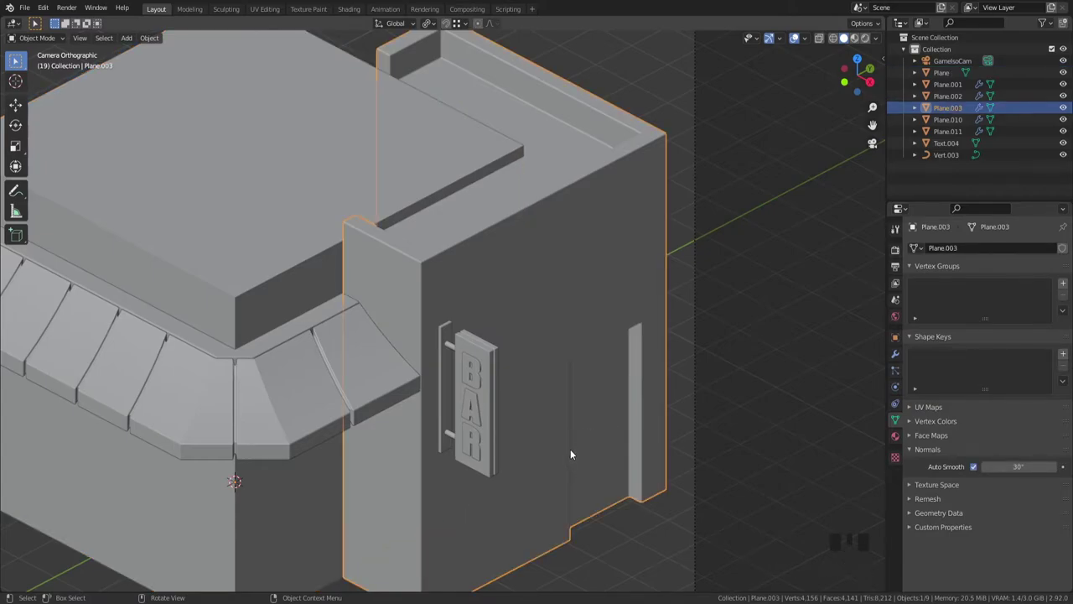
Step: In Right Ortho view add a new mesh plane near the doorway and rotate it upright against the side wall
left_click_drag(634, 442, 611, 439)
scroll("up", 3)
left_click_drag(611, 422, 571, 405)
scroll("up", 3)
left_click_drag(661, 401, 698, 389)
key("`")
left_click_drag(592, 399, 520, 370)
scroll("up", 3)
left_click_drag(524, 413, 625, 270)
key("shift+a")
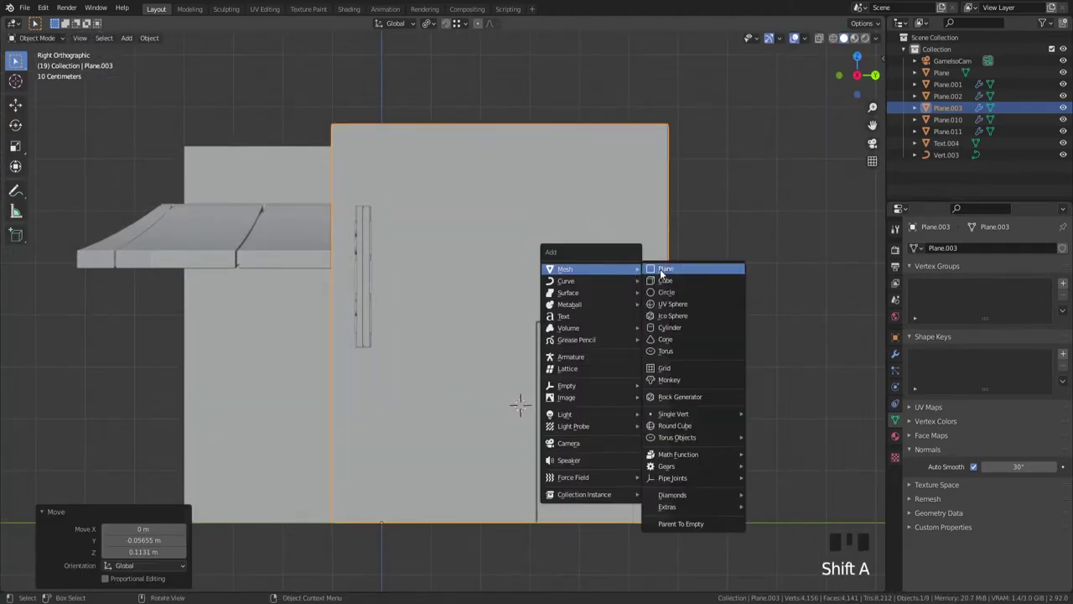
scroll("up", 3)
left_click_drag(652, 409, 631, 374)
key("r")
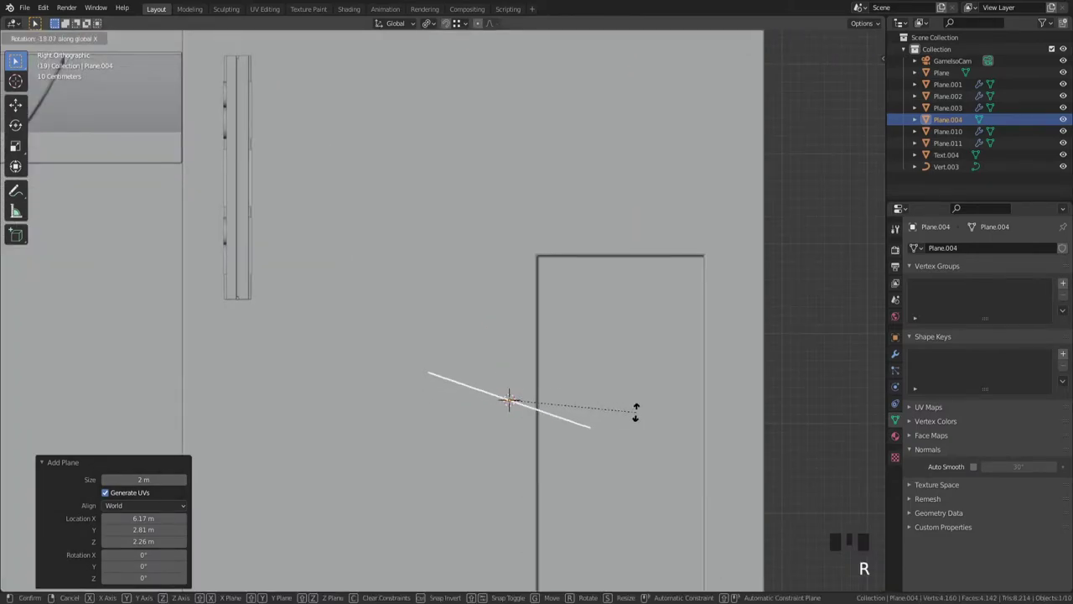
Step: Scale Plane.004's face to 0.145, stretch it 2.435 times along Z and adjust its width along X
key("Tab")
scroll("down", 3)
key("s")
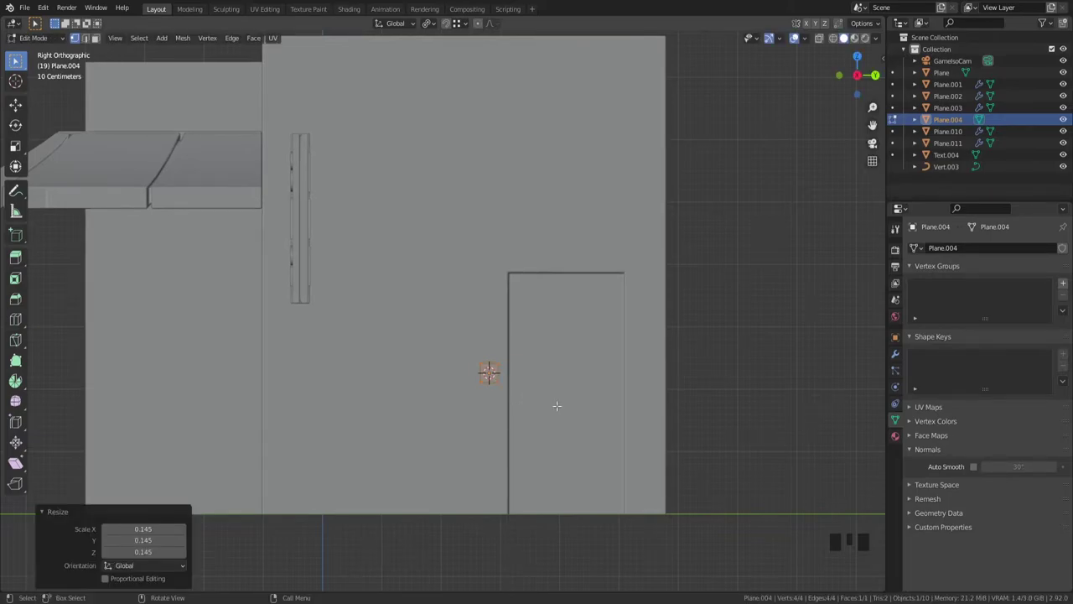
scroll("up", 3)
scroll("down", 3)
scroll("down", 3)
key("s")
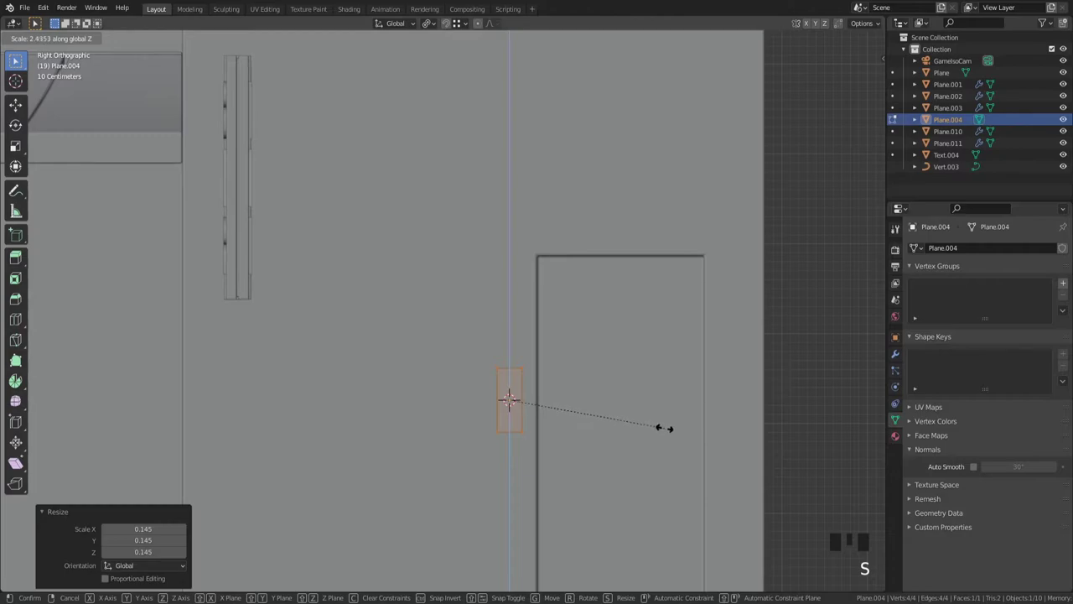
key("s")
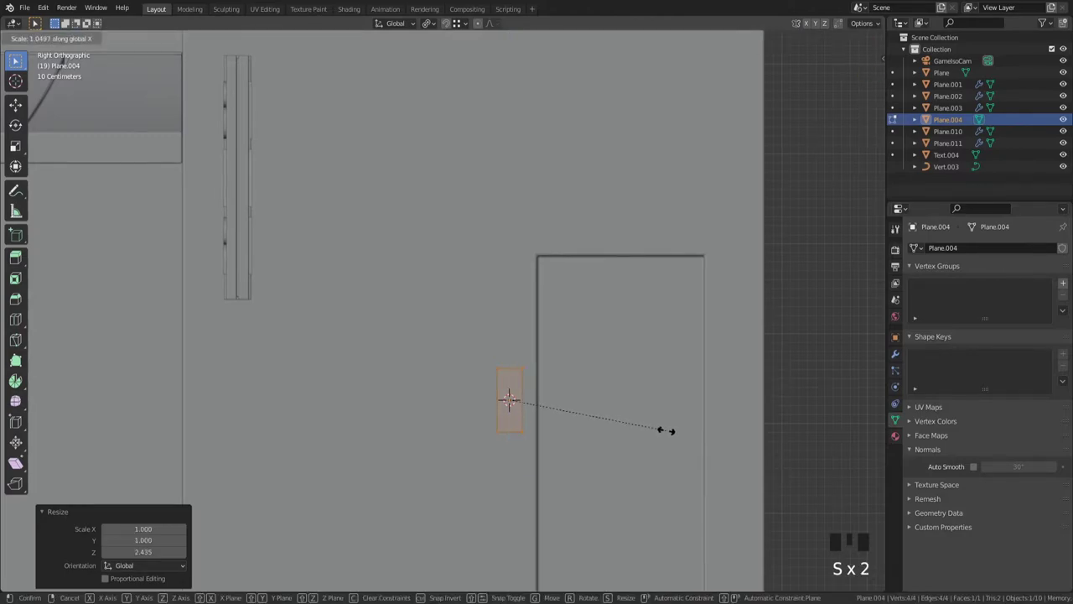
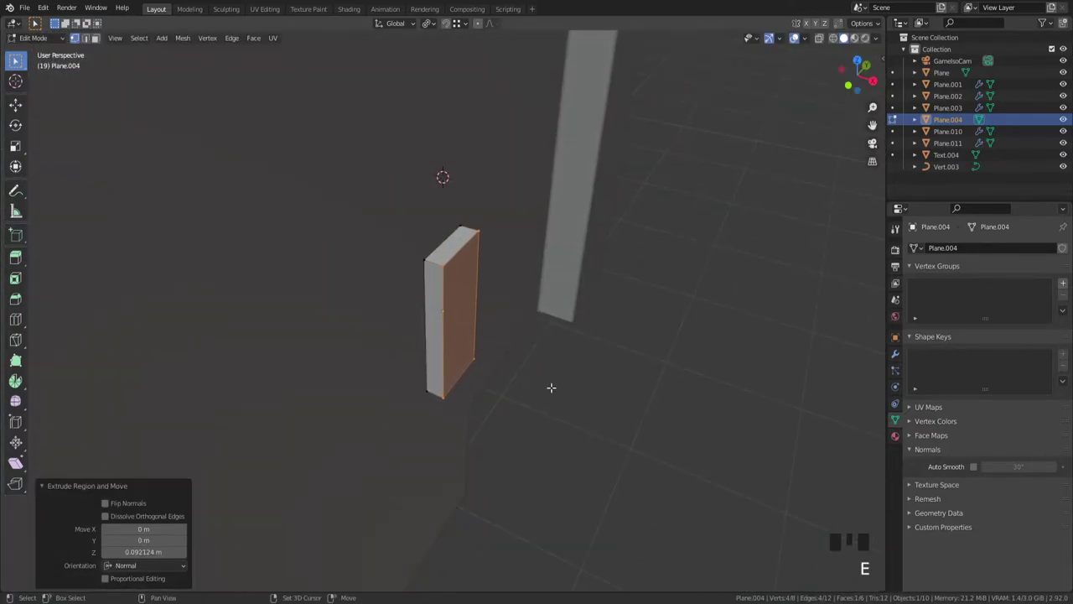
Step: Extrude Plane.004 into a block with an inset front panel and 0.01 m bevel preview, checked from camera view
key("e")
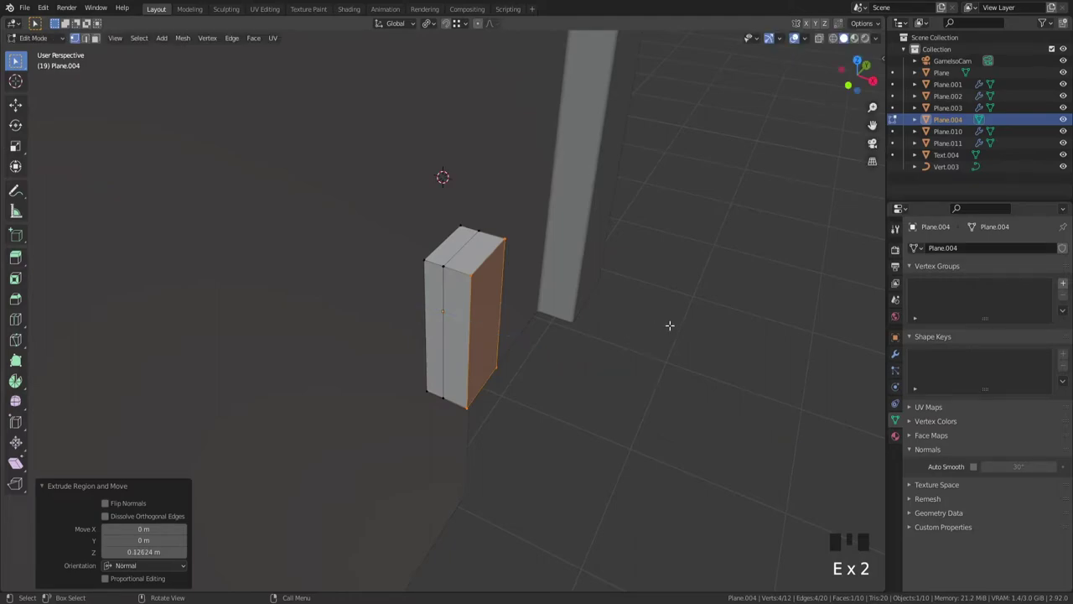
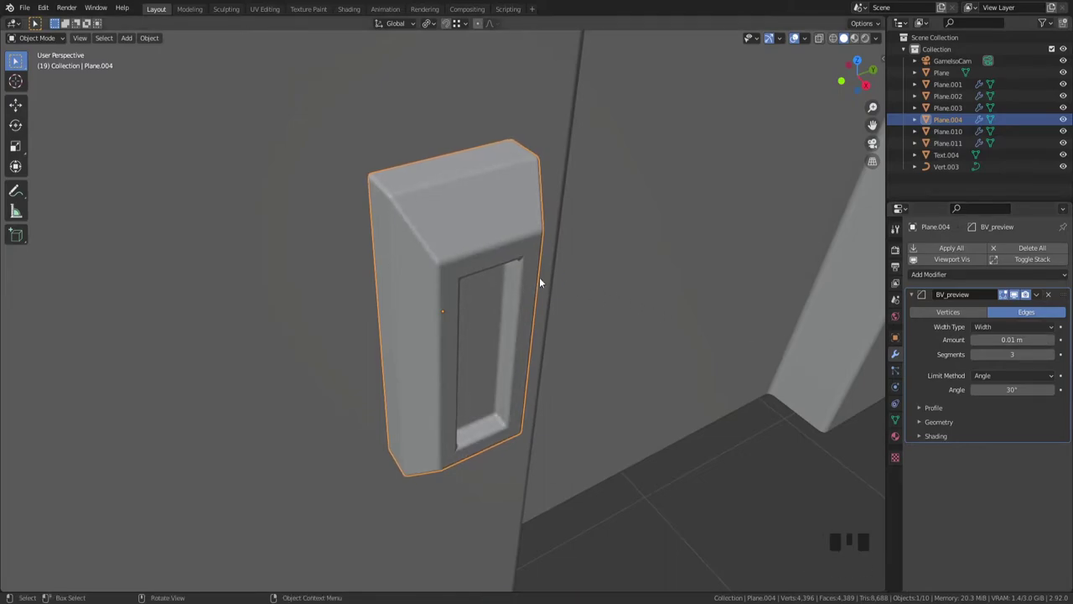
left_click_drag(676, 313, 680, 272)
scroll("up", 3)
left_click_drag(693, 313, 659, 351)
scroll("down", 3)
left_click_drag(658, 325, 661, 391)
key("`")
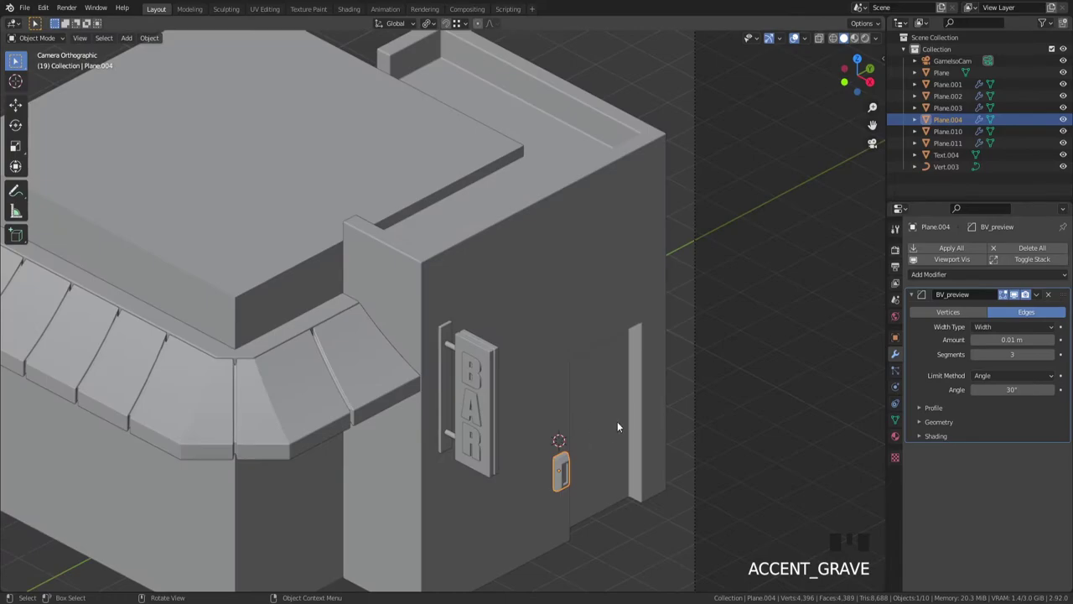
Step: Reshape the block by shifting its top vertices along X in Edit Mode
scroll("up", 3)
left_click_drag(656, 436, 651, 344)
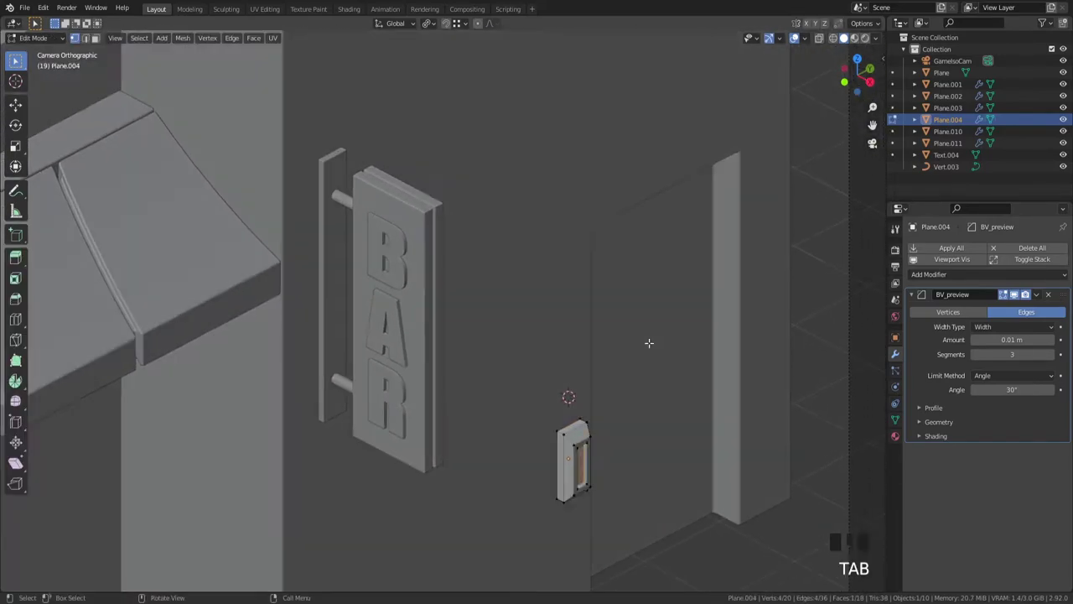
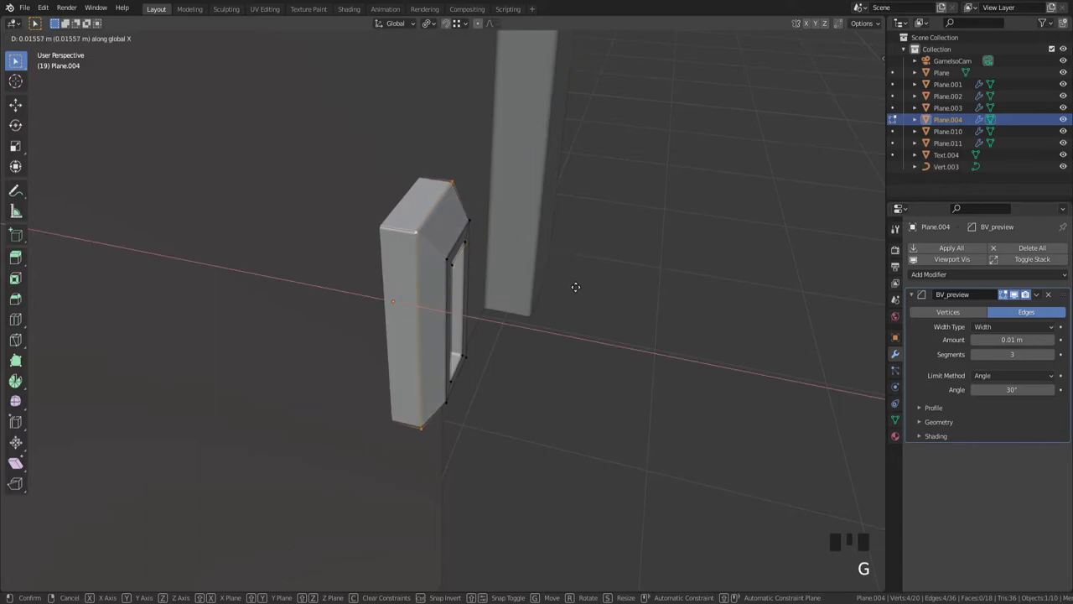
key("Tab")
scroll("down", 3)
left_click_drag(579, 301, 583, 290)
scroll("down", 3)
left_click_drag(602, 259, 545, 248)
scroll("up", 3)
scroll("down", 3)
Step: Raise the block slightly along Z so it sits higher on the wall beside the doorway
key("g")
key("`")
scroll("down", 3)
key("g")
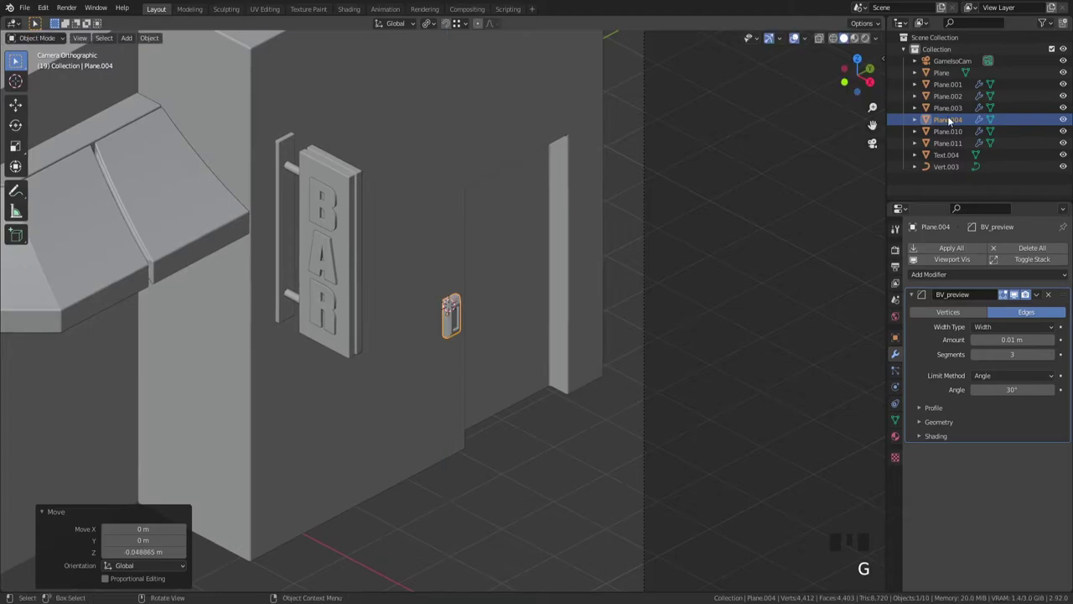
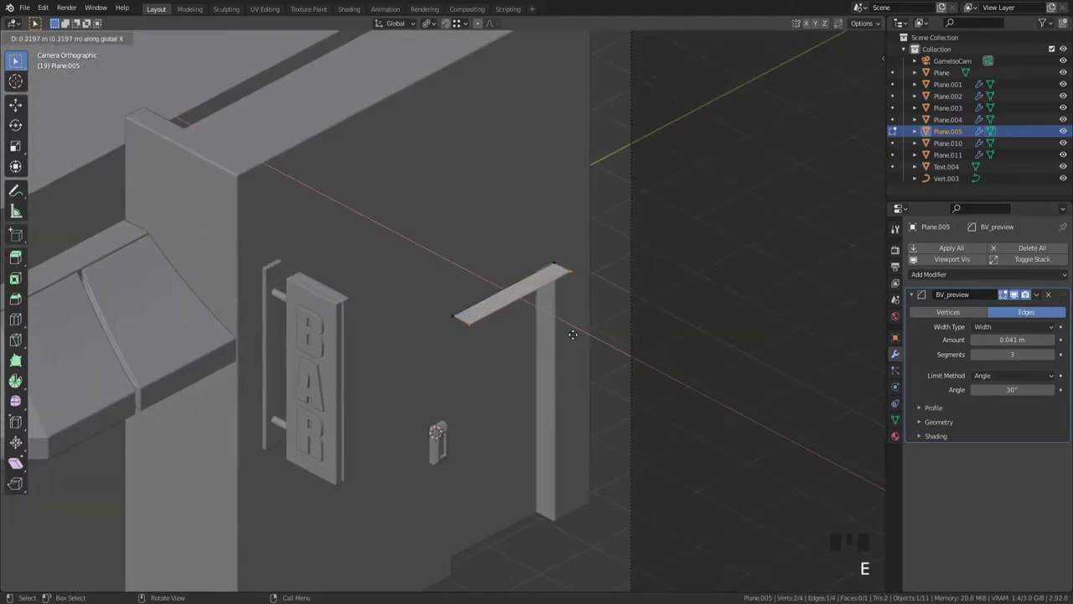
Step: Add a plane above the door, extrude it into a thick slab and scale it along Y
key("a")
scroll("up", 3)
scroll("up", 3)
key("e")
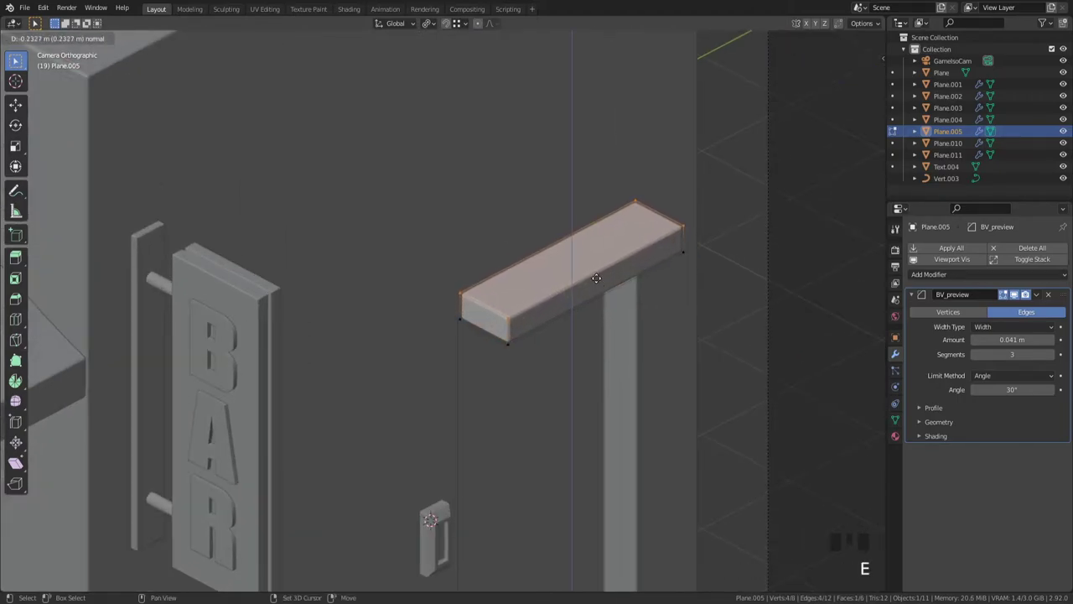
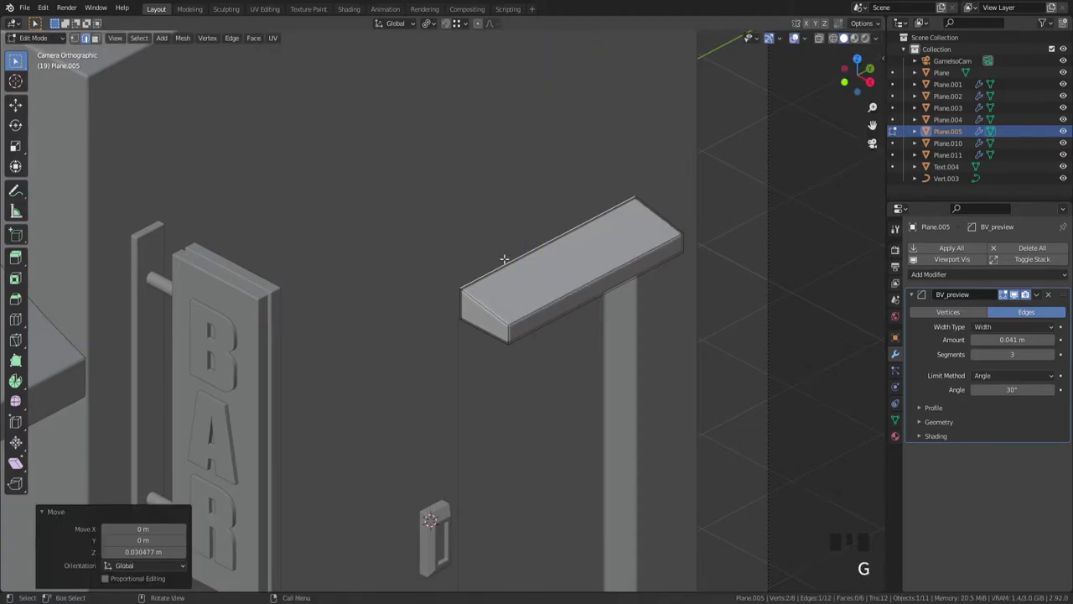
key("a")
key("s")
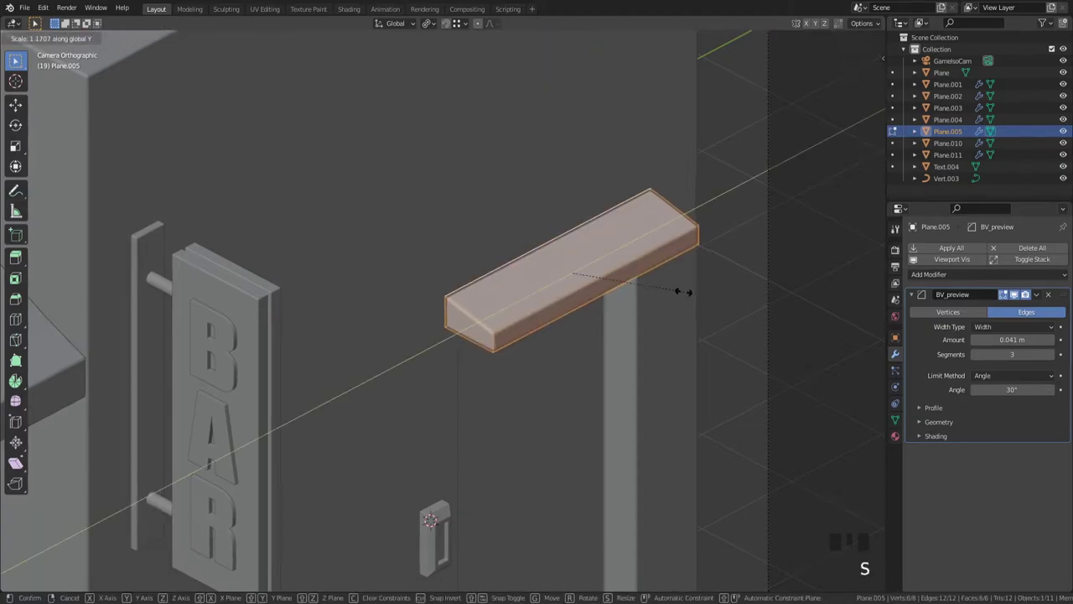
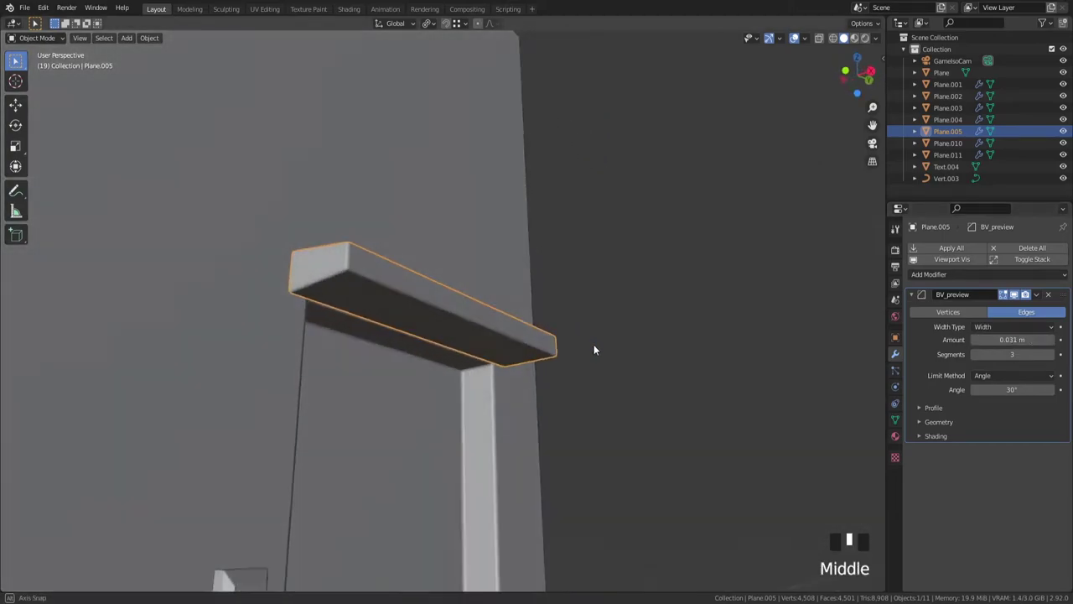
Step: Give the canopy slab a 0.031 m bevel preview, nudge it against the wall and save
scroll("up", 3)
key("g")
scroll("up", 3)
scroll("down", 3)
left_click_drag(633, 371, 664, 375)
key("g")
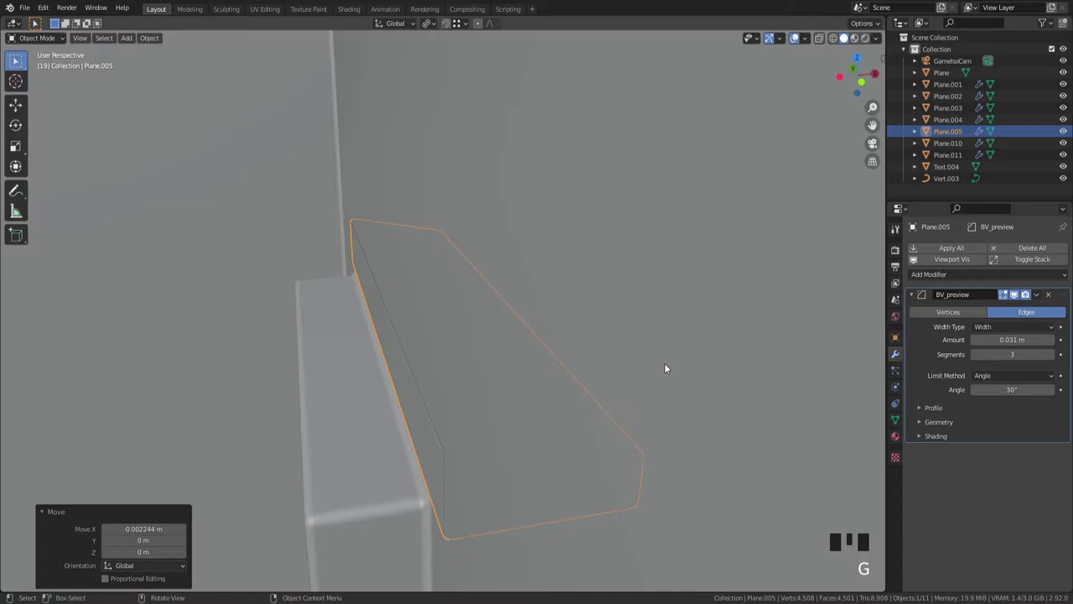
key("`")
key("ctrl+s")
Step: Nudge the canopy Plane.005 sideways in Edit Mode and save the file again
left_click(628, 414)
scroll("up", 3)
left_click(583, 301)
key("Tab")
key("g")
key("Tab")
left_click(657, 396)
scroll("down", 3)
key("ctrl+s")
scroll("down", 3)
left_click(325, 304)
left_click(335, 303)
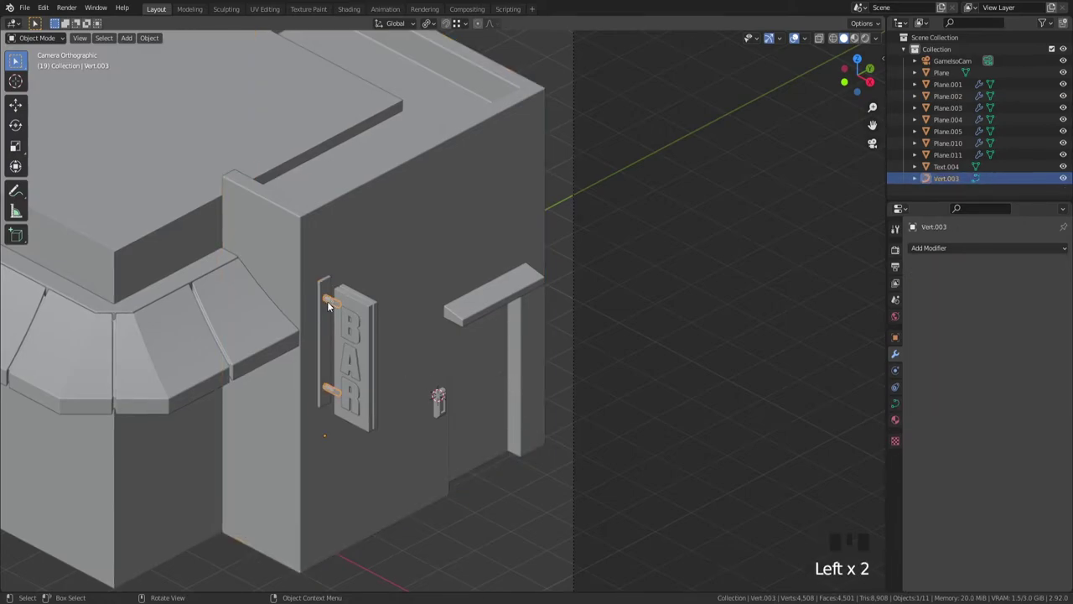
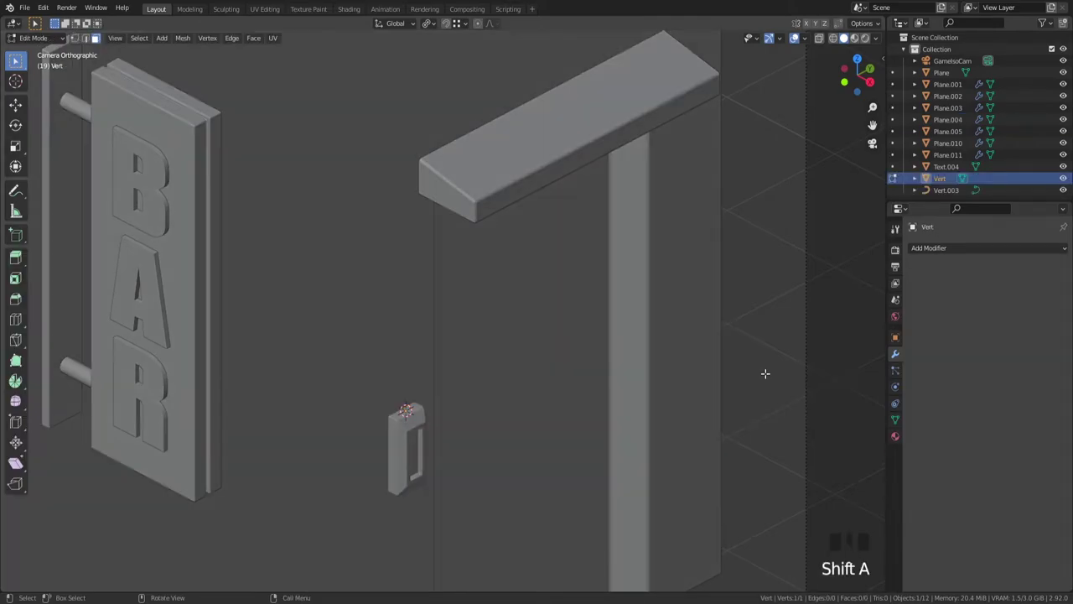
Step: Viewing the wall side-on, shift the fitting Plane.004 sideways and scale it to 1.08
key("1")
scroll("down", 3)
key("1")
key("1")
key("`")
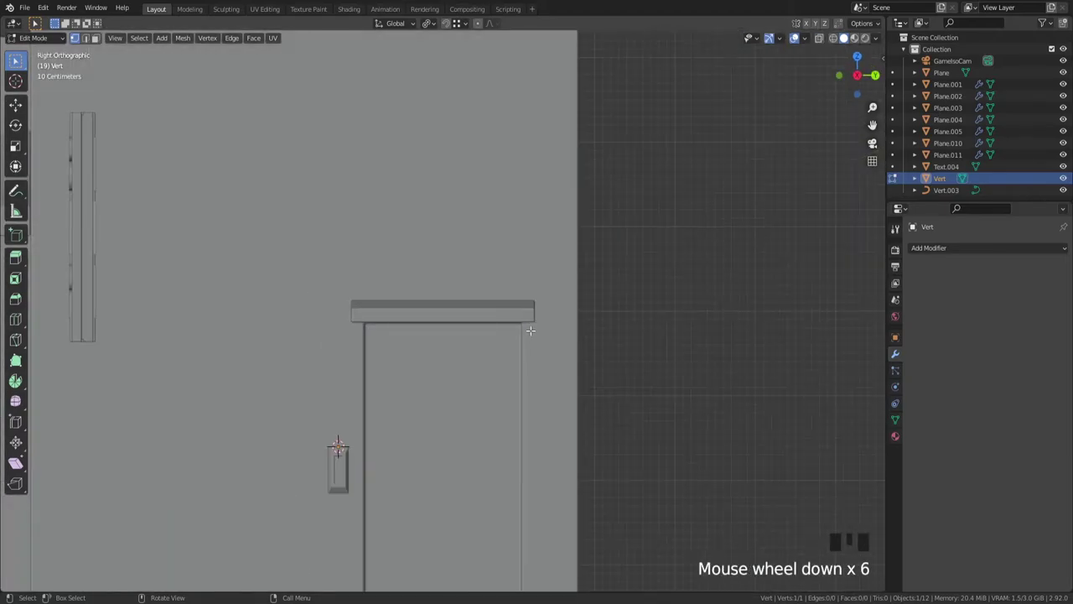
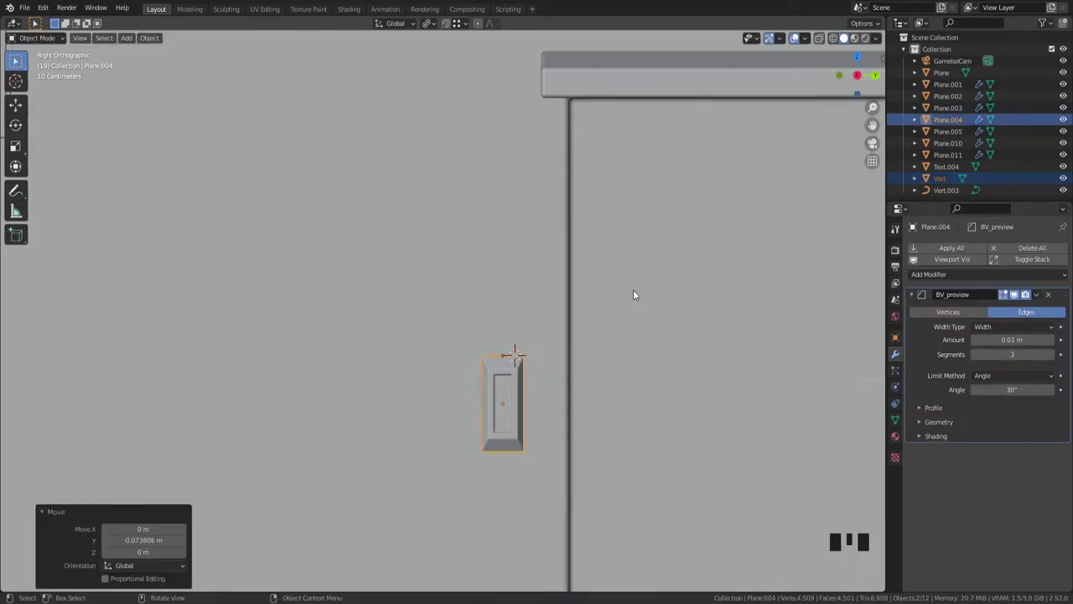
key("s")
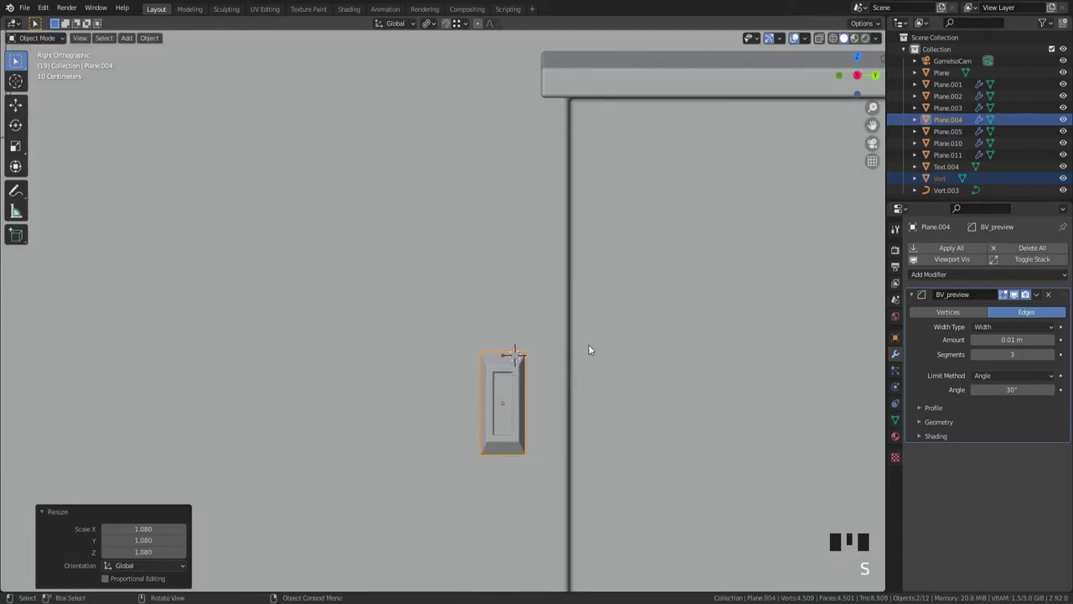
key("Tab")
key("Tab")
Step: Delete the stray Vert object and move the fitting along Z onto the wall below the sign
left_click(506, 355)
scroll("up", 3)
key("z")
key("x")
left_click(564, 412)
scroll("down", 3)
left_click_drag(586, 350, 648, 384)
key("z")
key("`")
scroll("up", 3)
scroll("down", 3)
key("g")
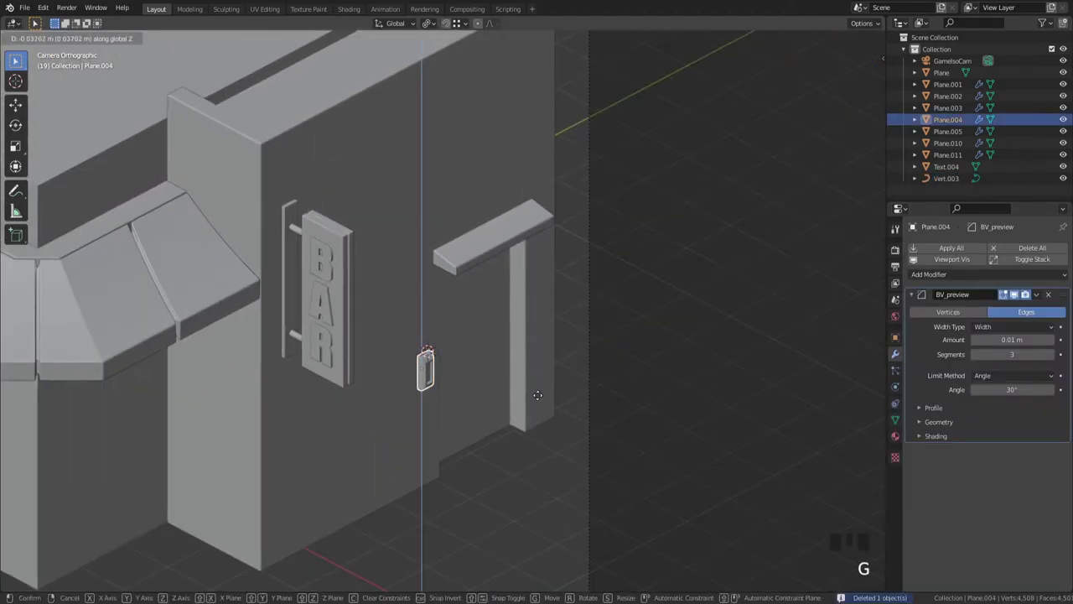
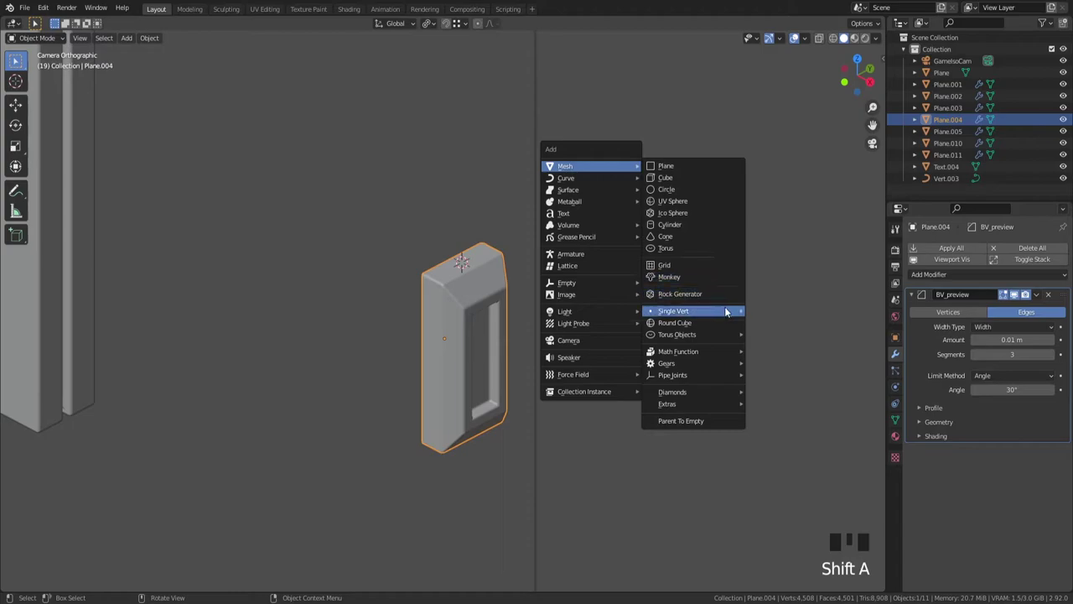
Step: Place a single vertex on the fitting and extrude it up and then sideways along the wall
scroll("down", 3)
key("1")
key("e")
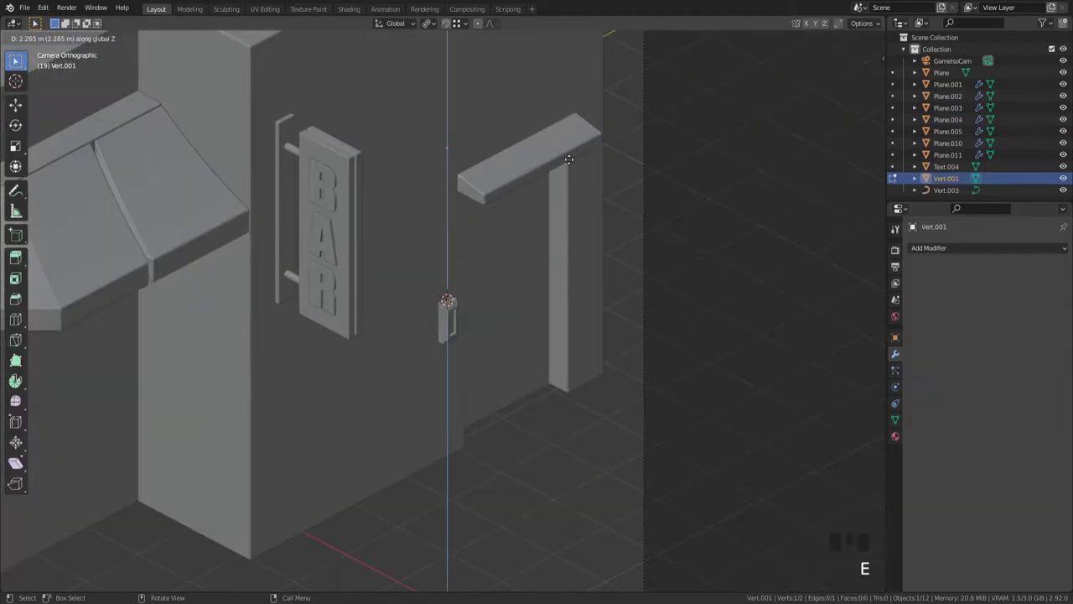
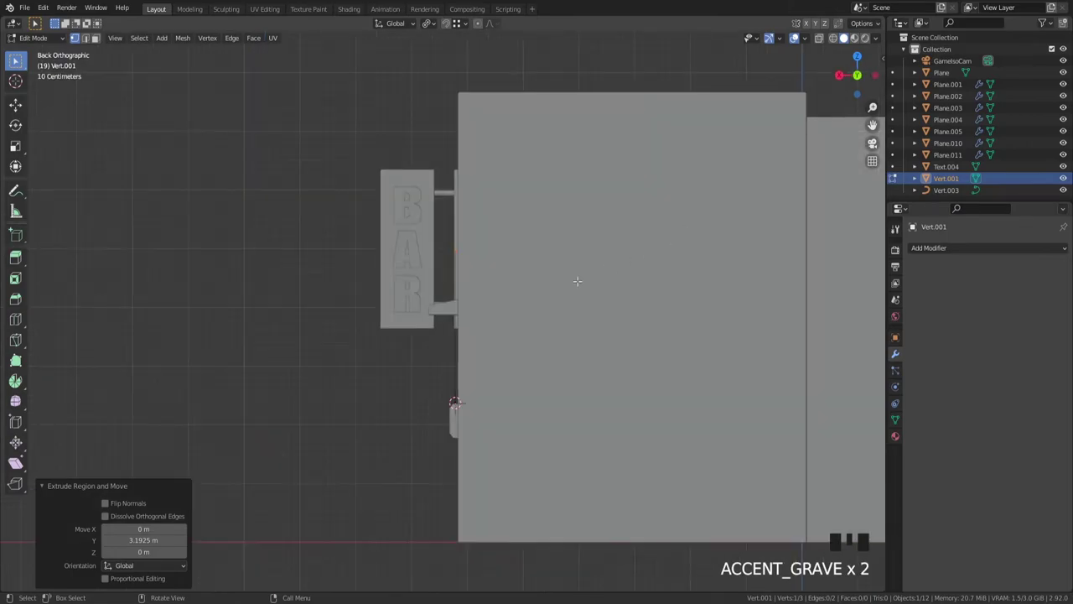
scroll("up", 3)
key("e")
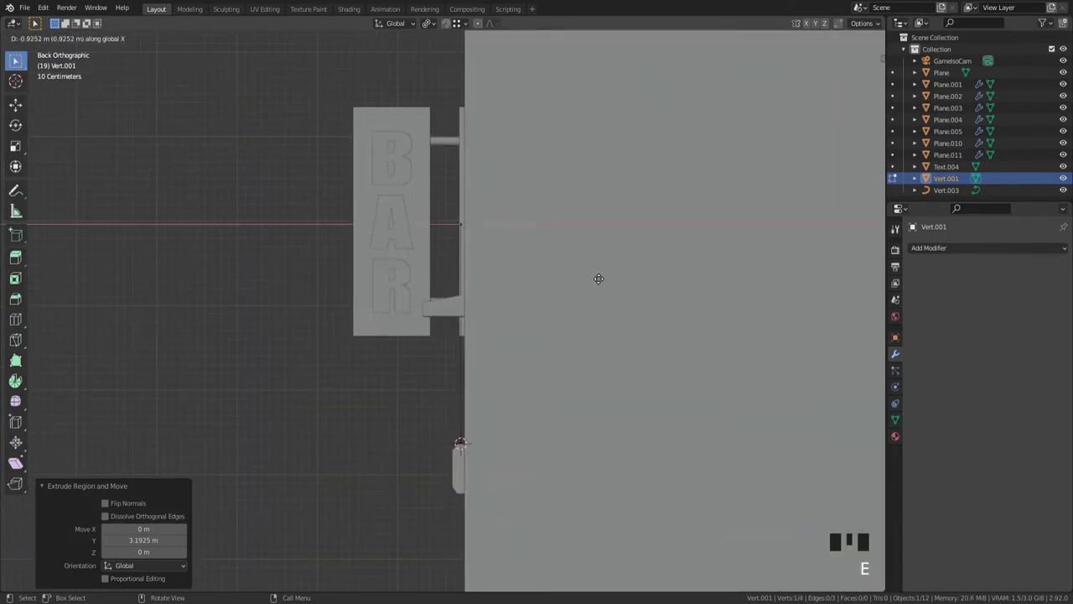
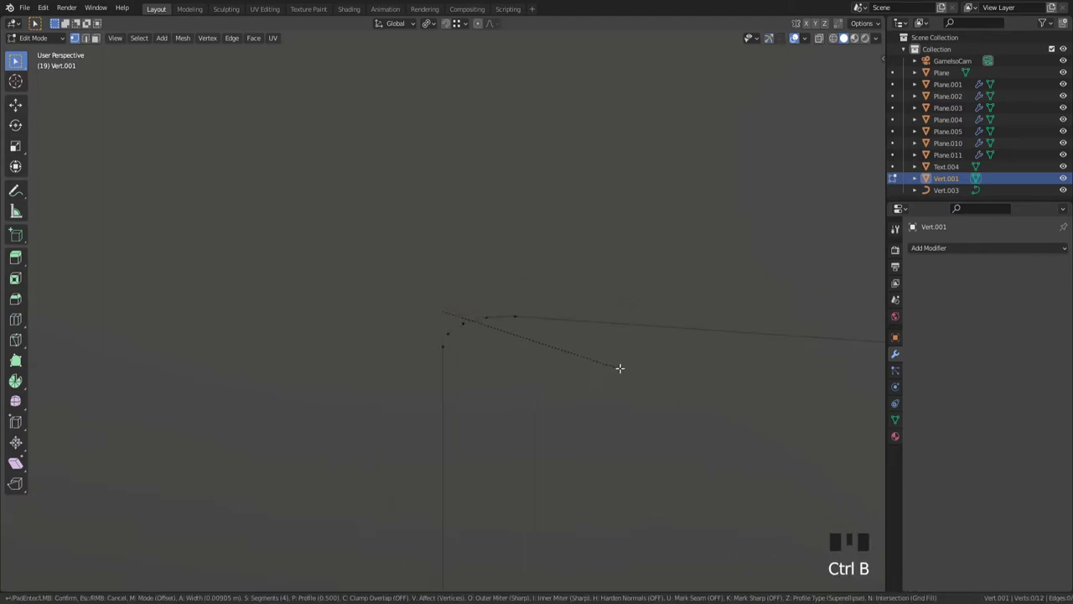
Step: Round the path's corner vertices with vertex bevels and bring up Quick Favorites to convert it
scroll("down", 3)
key("`")
scroll("down", 3)
key("`")
scroll("down", 3)
key("ctrl+b")
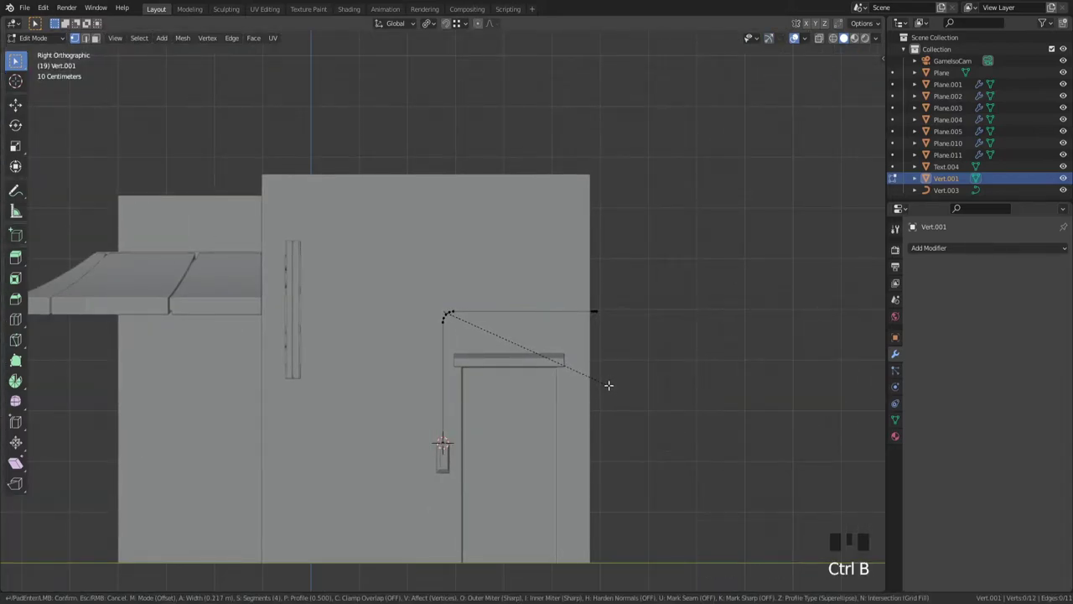
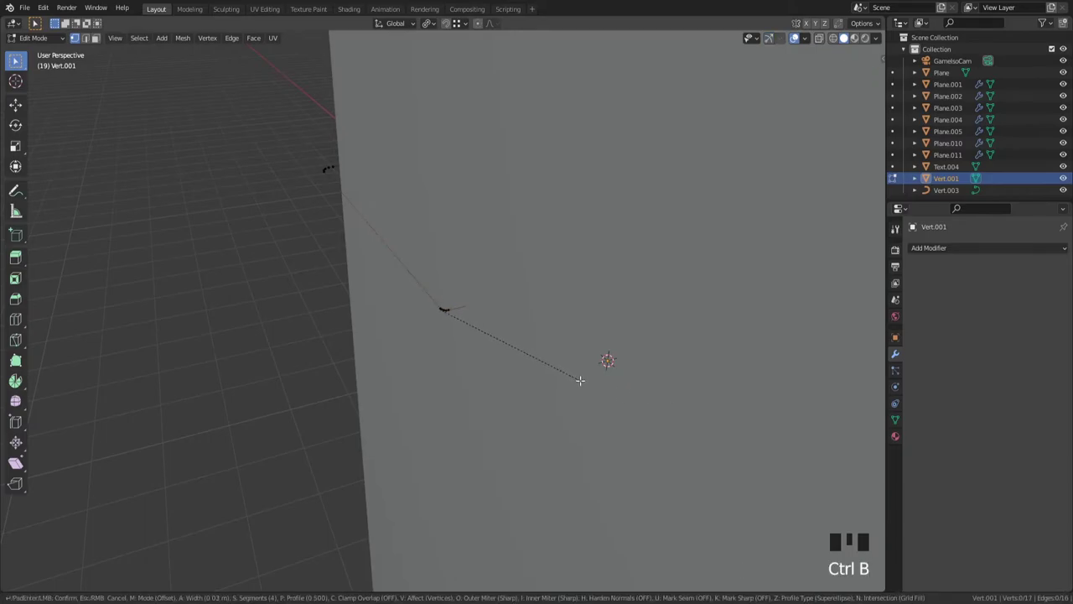
key("Tab")
scroll("down", 3)
left_click_drag(430, 345, 675, 327)
scroll("up", 3)
key("q")
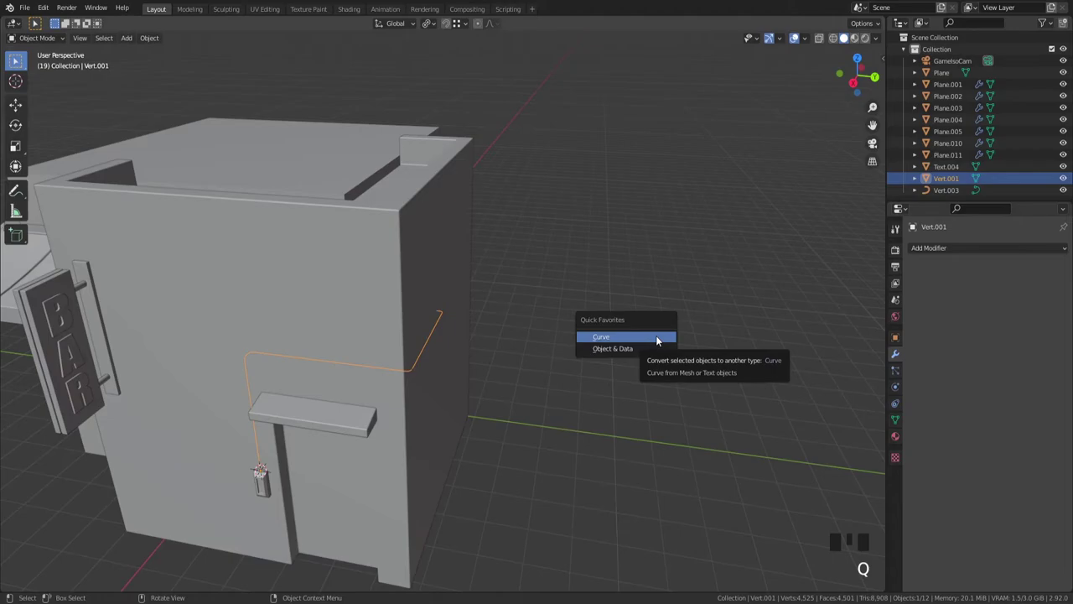
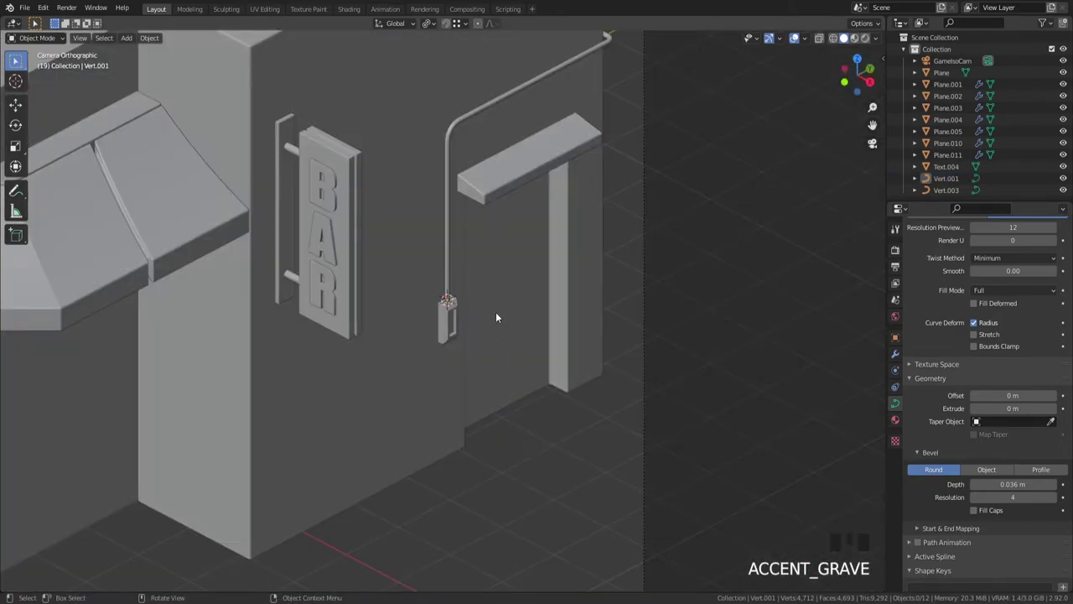
Step: Inspect the bevel-depth pipe from its upper bend down to its base and select it
scroll("up", 3)
left_click_drag(541, 208, 554, 460)
scroll("up", 3)
left_click(515, 267)
scroll("down", 3)
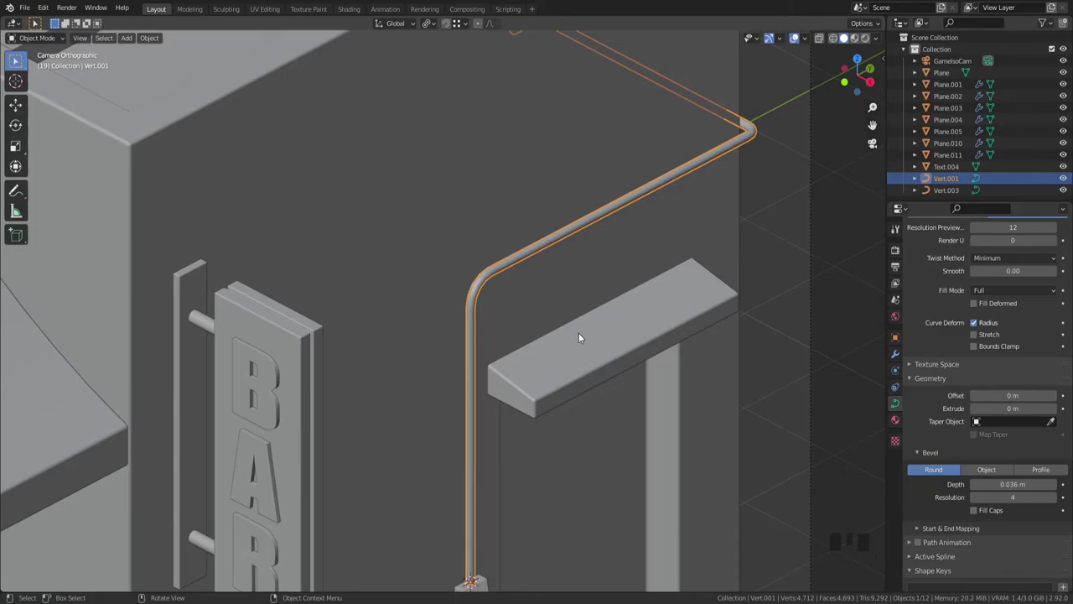
scroll("down", 3)
scroll("up", 3)
scroll("down", 3)
left_click_drag(573, 409, 561, 209)
scroll("up", 3)
left_click_drag(577, 318, 579, 293)
scroll("up", 3)
Step: Convert the curve pipe Vert.001 to a solid mesh via Quick Favorites
left_click(611, 395)
left_click(586, 375)
scroll("down", 3)
key("q")
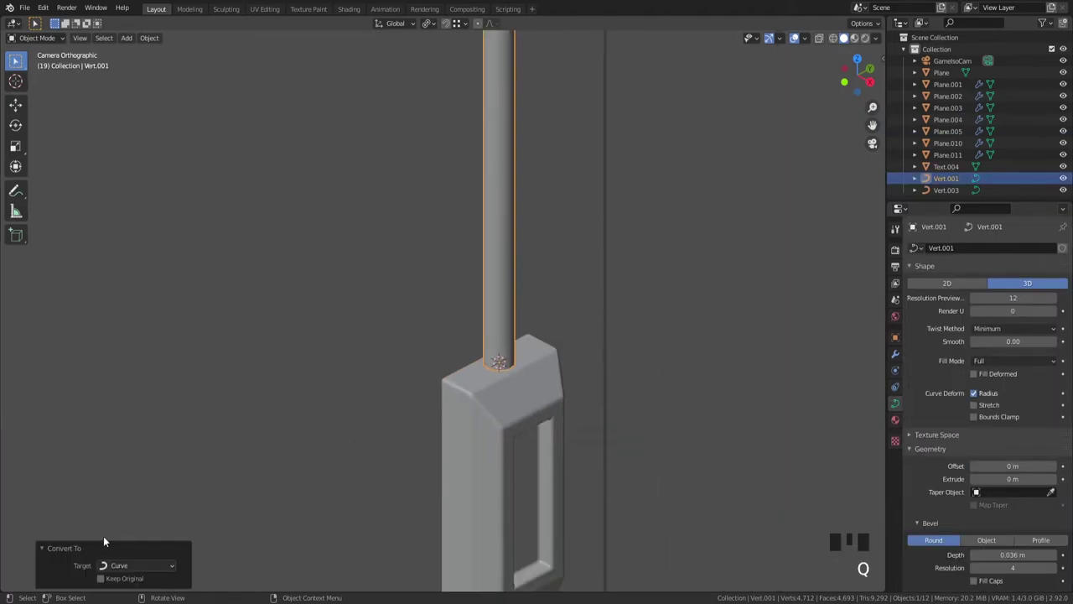
left_click_drag(120, 571, 577, 383)
scroll("up", 3)
Step: Loop cut the pipe's base, duplicate the edge ring and separate it as Vert.002
key("Tab")
key("ctrl+r")
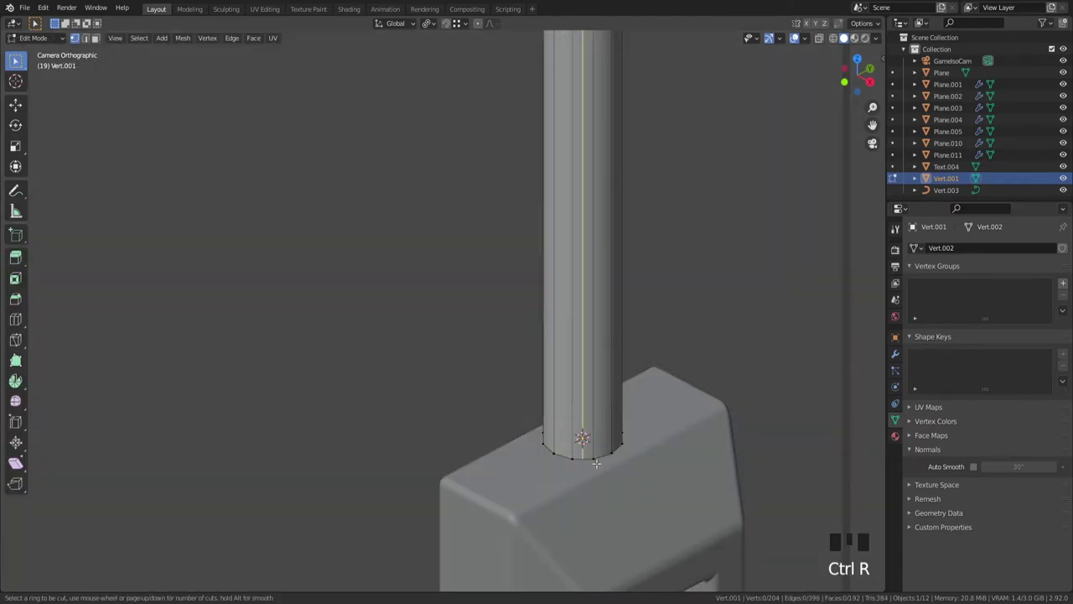
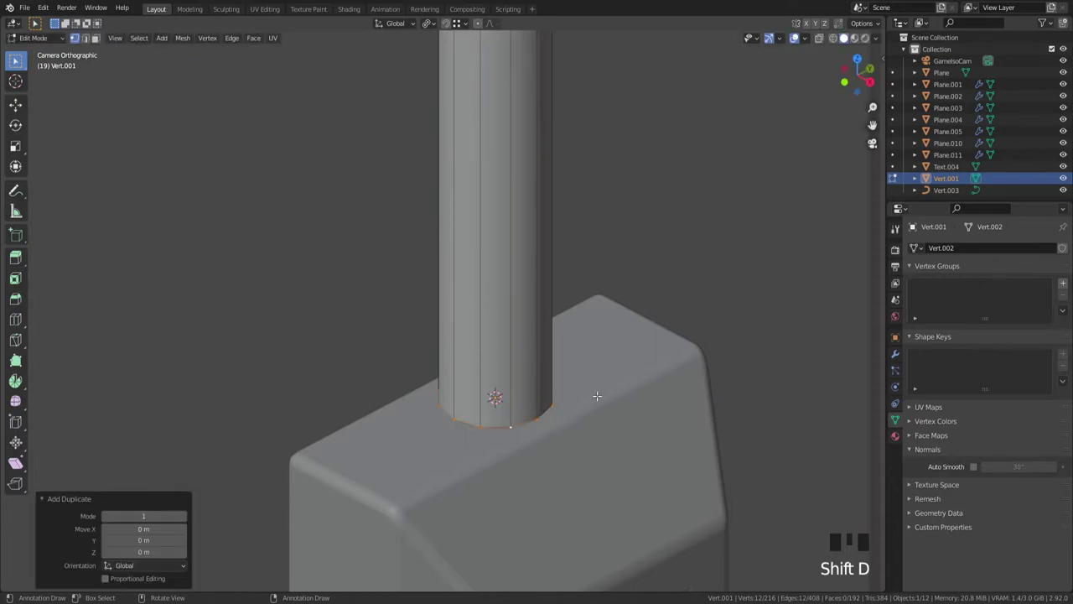
key("p")
key("Tab")
Step: Select the whole separated ring in Edit Mode and start extruding it into a collar
left_click(530, 425)
key("z")
left_click(521, 422)
left_click(530, 425)
key("Tab")
key("a")
scroll("up", 3)
key("alt+e")
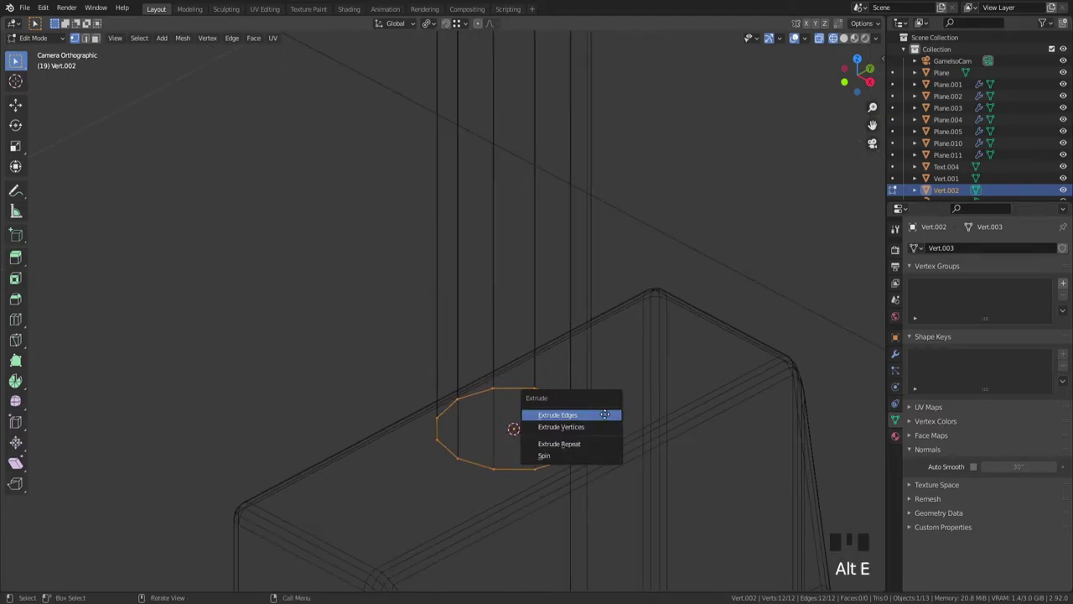
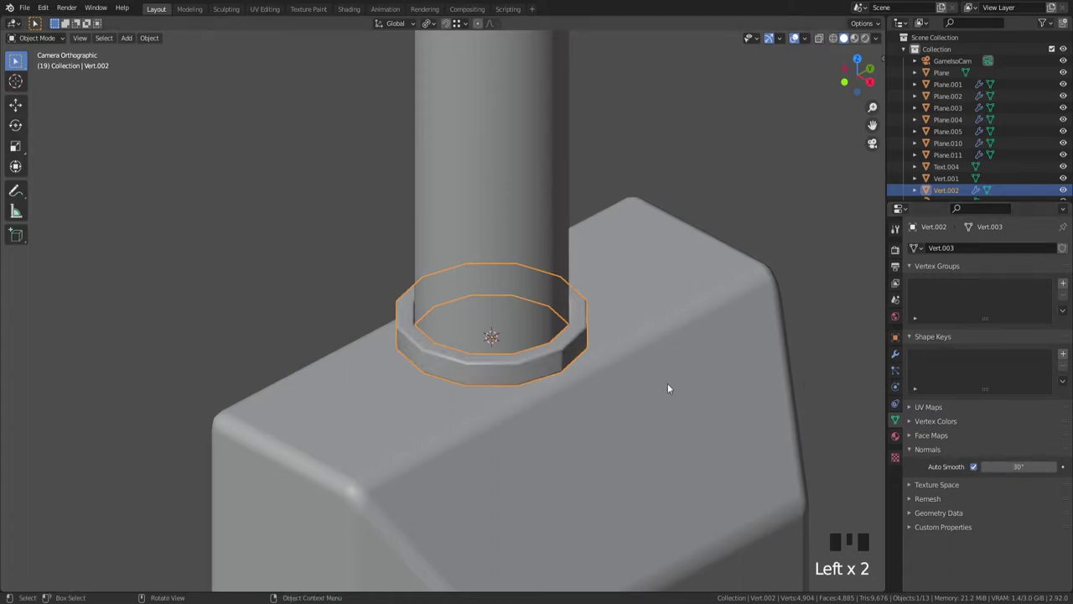
Step: Finish collar Vert.002 with recalculated normals, 0.002 m bevel preview and smooth shading
scroll("up", 3)
key("Tab")
key("a")
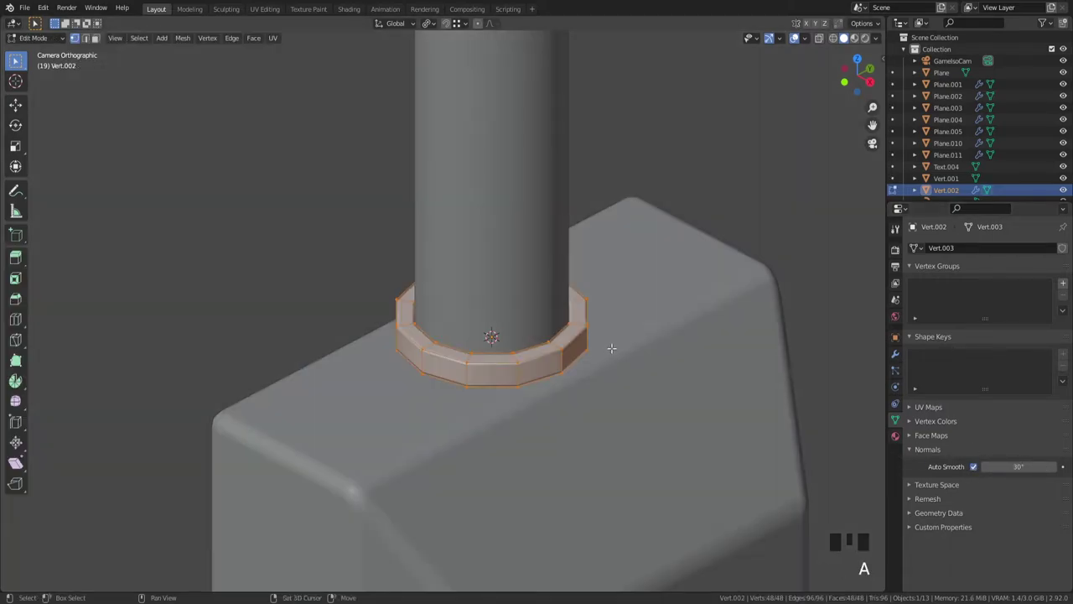
key("shift+n")
key("Tab")
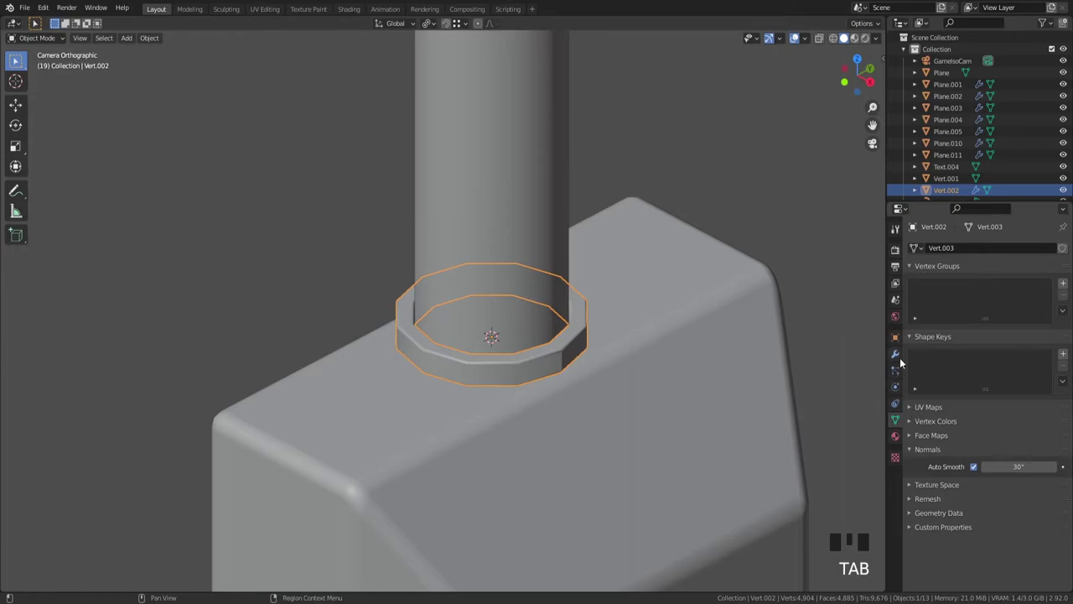
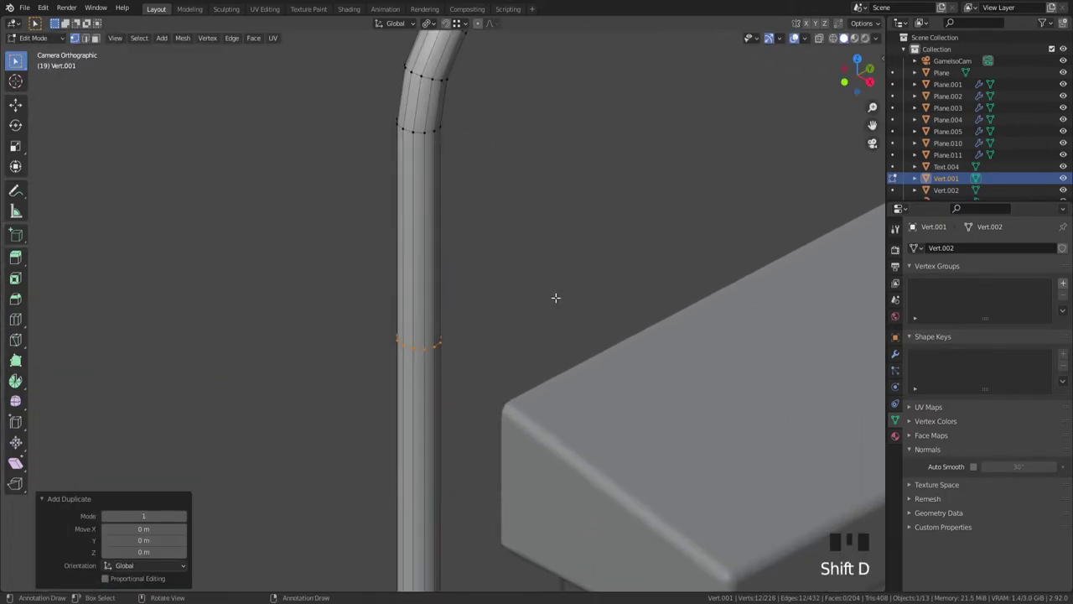
Step: Separate the duplicated upper edge ring as Vert.004 and select all of it in Edit Mode
key("p")
scroll("up", 3)
key("Tab")
left_click(434, 365)
key("Tab")
key("a")
Step: Extrude the ring down along the pipe and thicken it outward into a second collar
scroll("down", 3)
key("e")
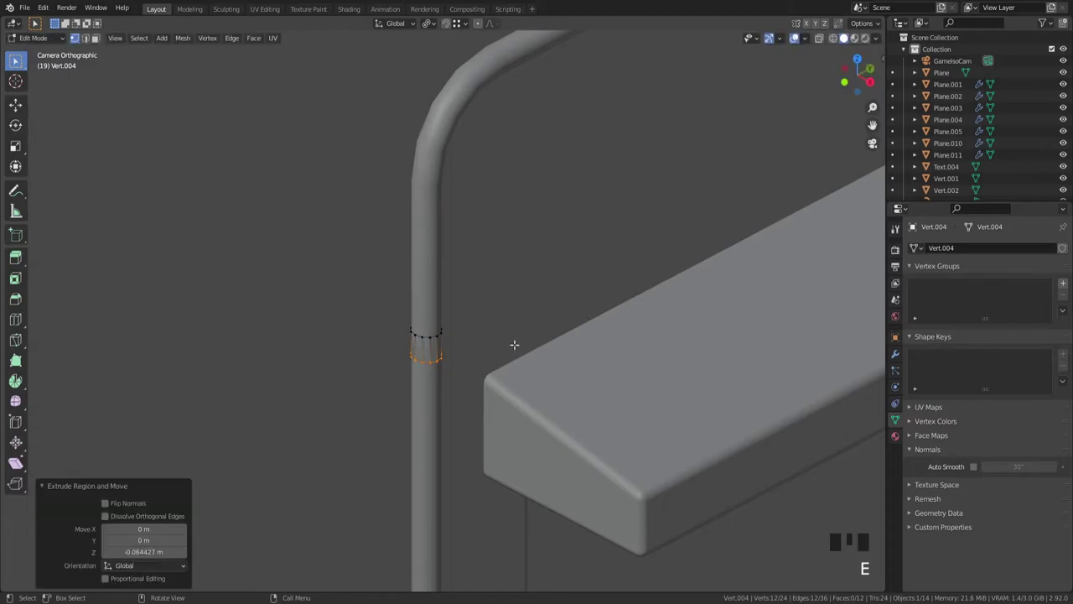
scroll("up", 3)
key("a")
key("g")
key("alt+e")
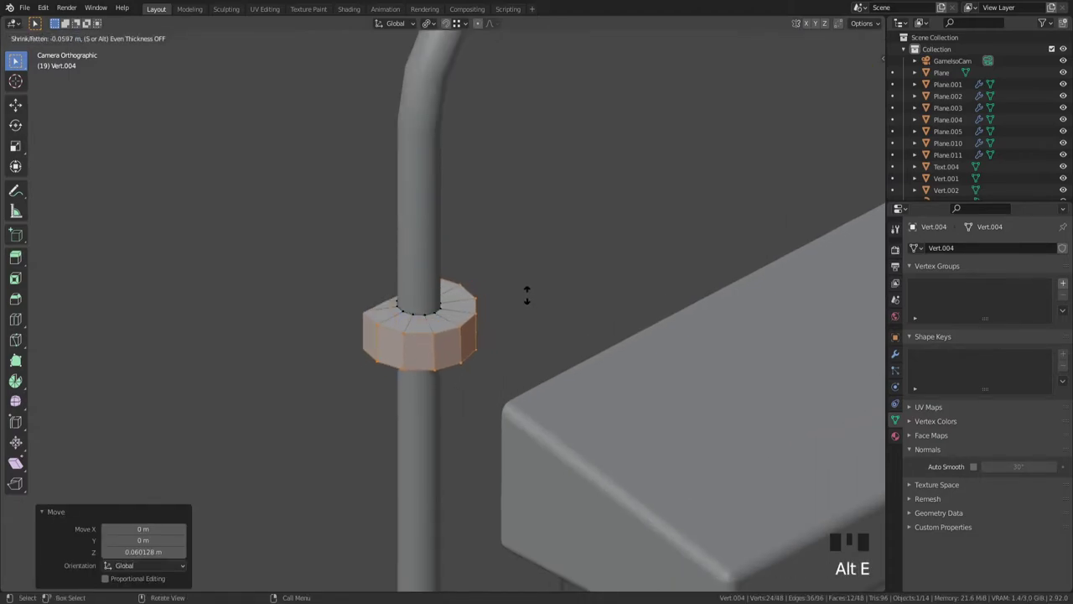
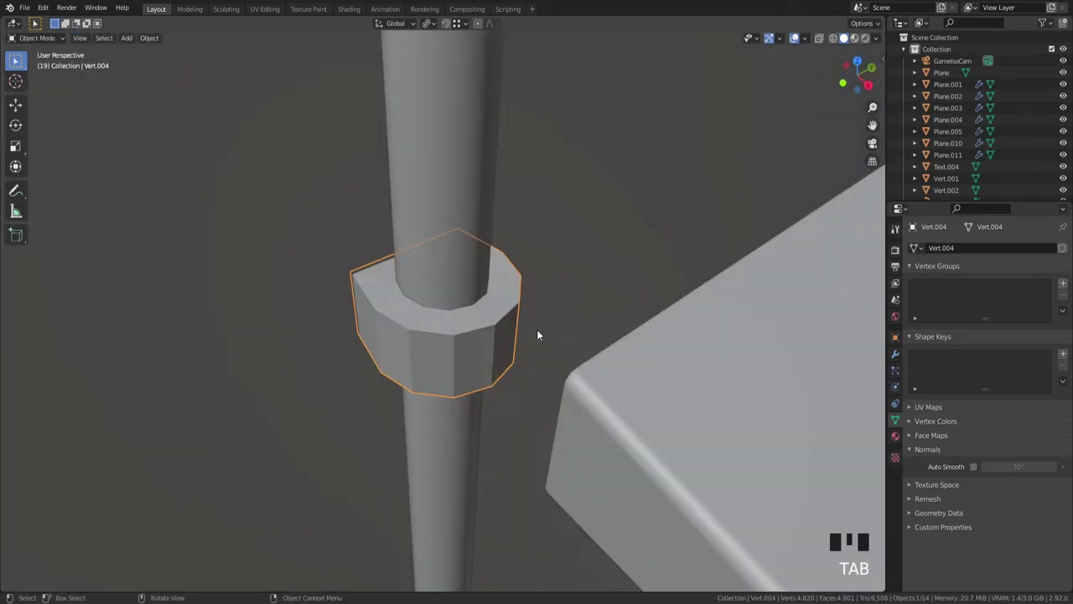
Step: Give collar Vert.004 a BV_preview bevel of 0.005 m with 3 segments and smooth auto-smoothed shading
key("alt+x")
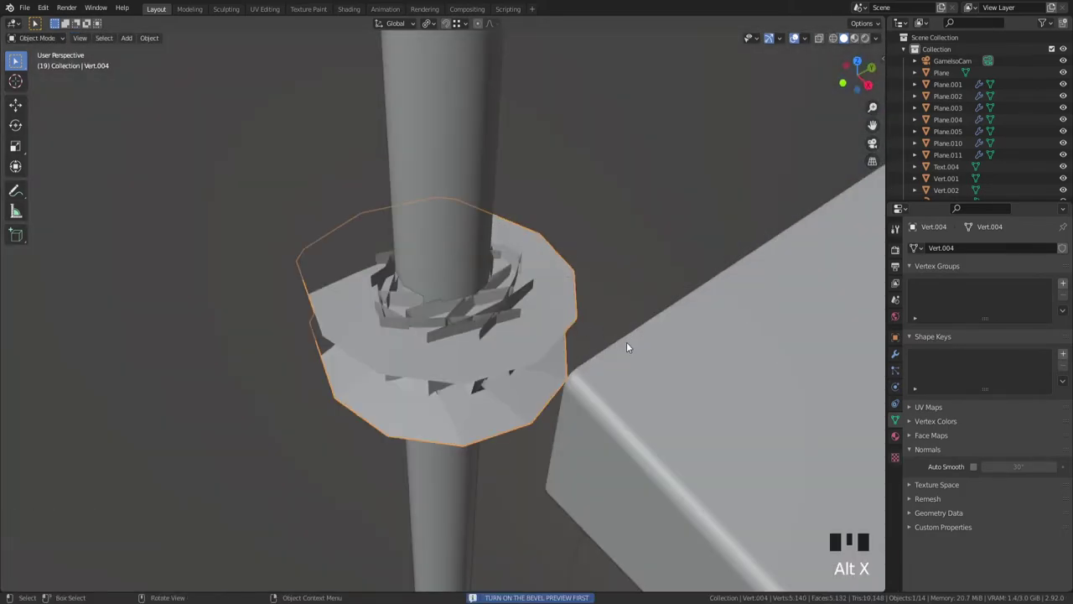
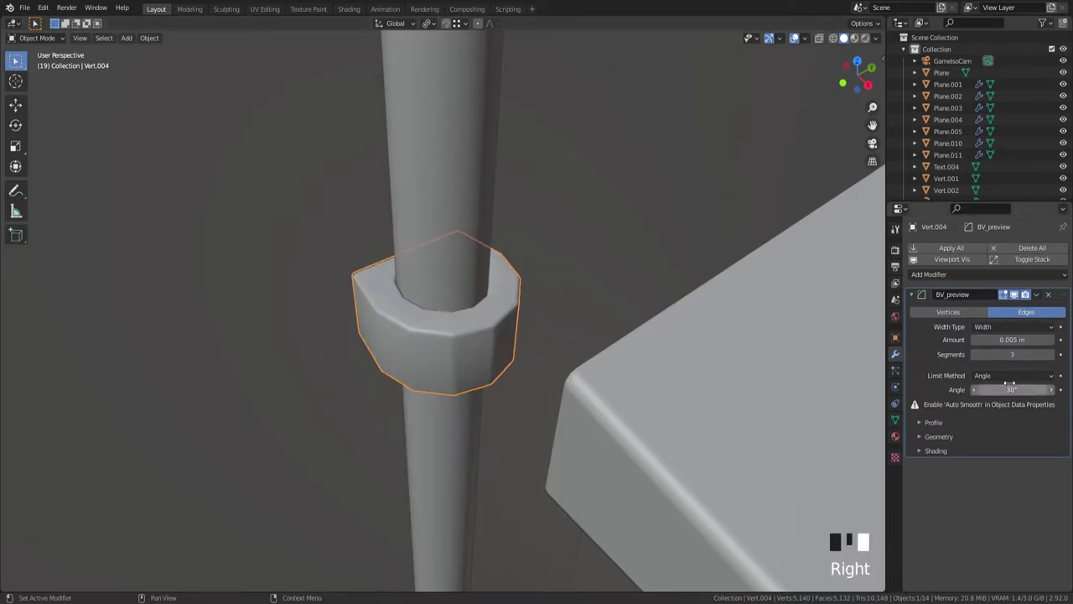
left_click(897, 418)
left_click(976, 466)
left_click_drag(563, 321, 627, 291)
left_click(627, 291)
scroll("down", 3)
left_click_drag(528, 337, 570, 355)
scroll("up", 3)
left_click(519, 327)
left_click(898, 359)
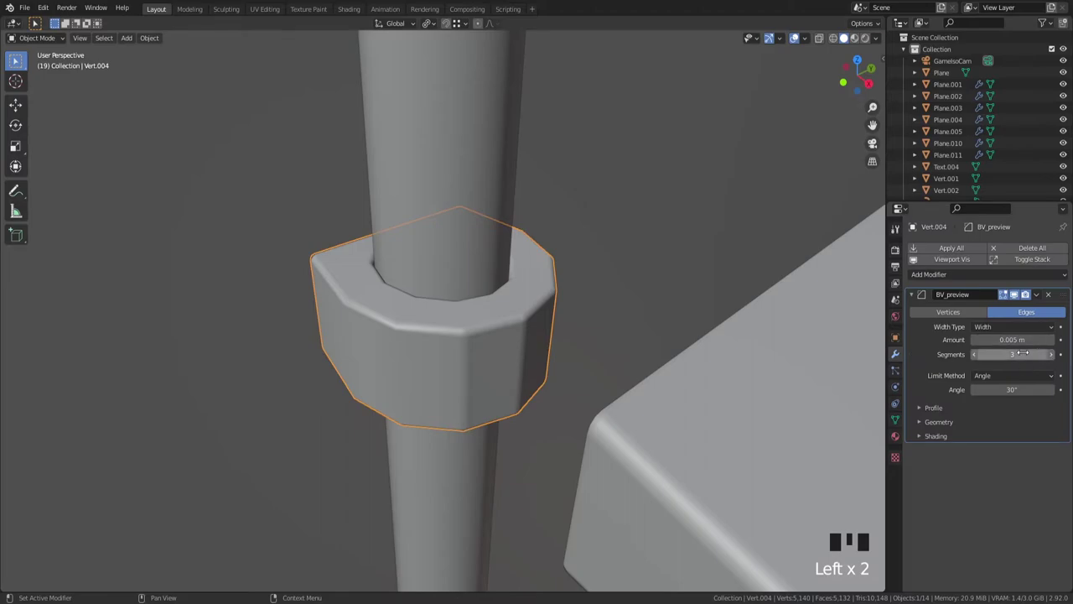
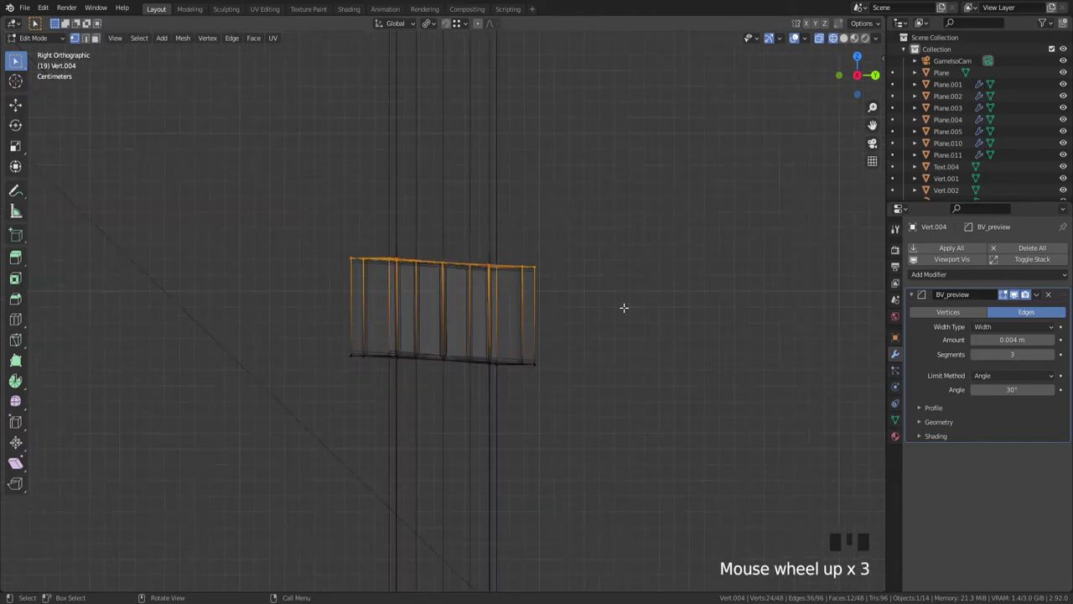
Step: Flatten the ring's vertices to one height, adjust its faces along Z, and save the file
key("s")
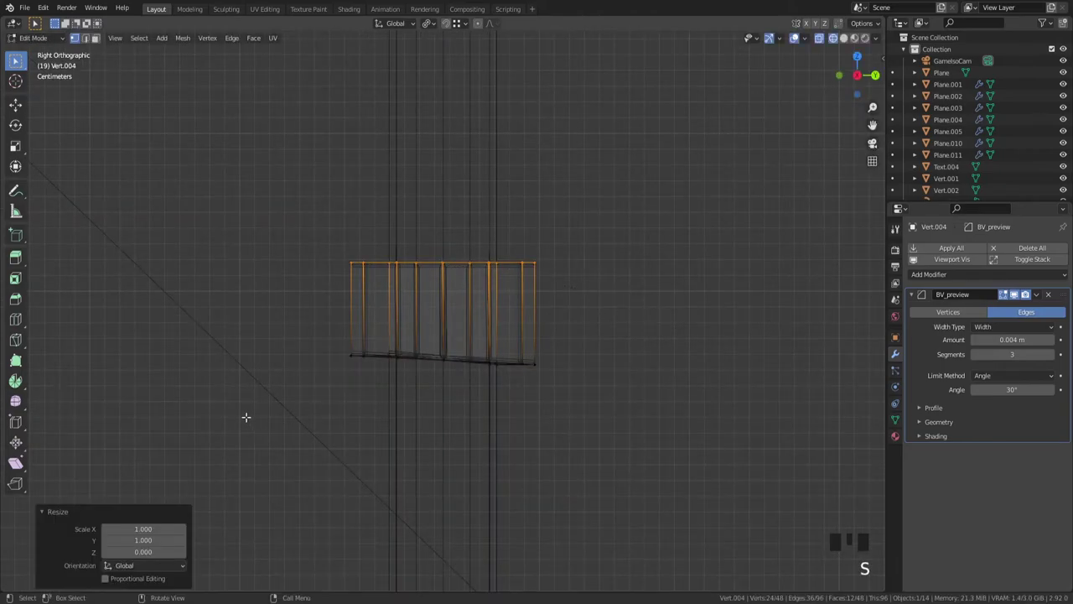
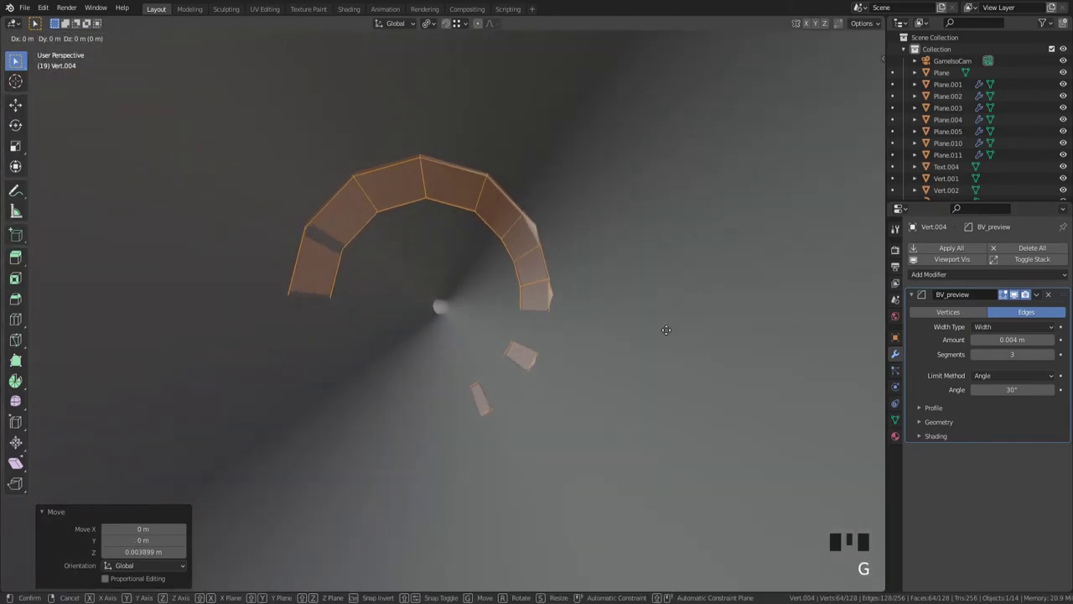
key("g")
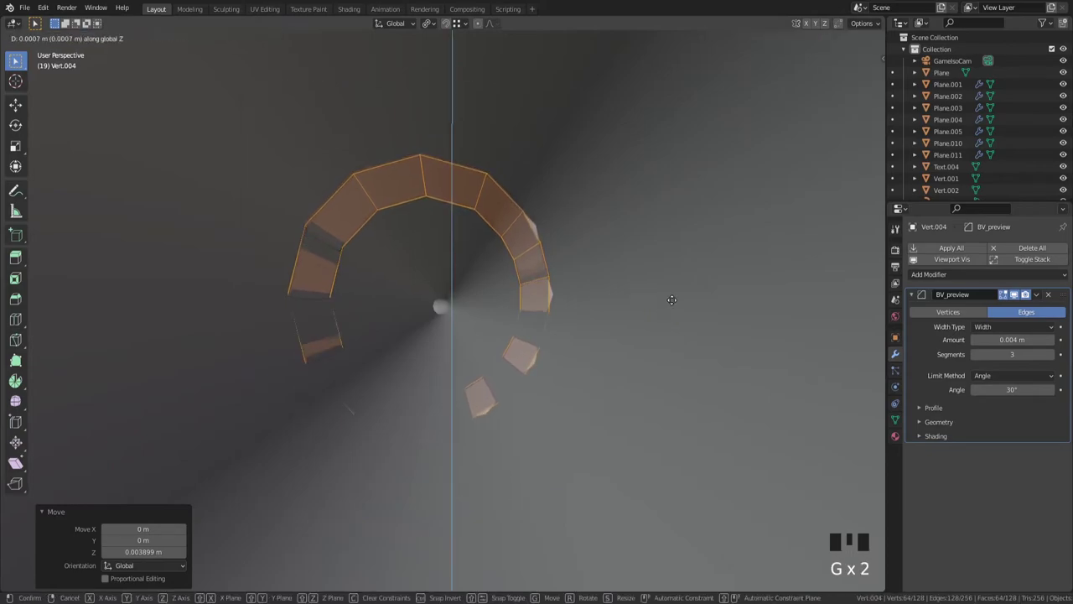
key("Tab")
scroll("down", 3)
left_click_drag(649, 328, 582, 328)
key("ctrl+s")
Step: Select the upper collar Vert.004 and slide it along the pipe on Y
scroll("down", 3)
left_click_drag(642, 286, 616, 325)
key("`")
left_click(369, 262)
key("ctrl+1")
scroll("up", 3)
left_click(468, 113)
scroll("down", 3)
left_click_drag(568, 243, 550, 358)
scroll("up", 3)
key("g")
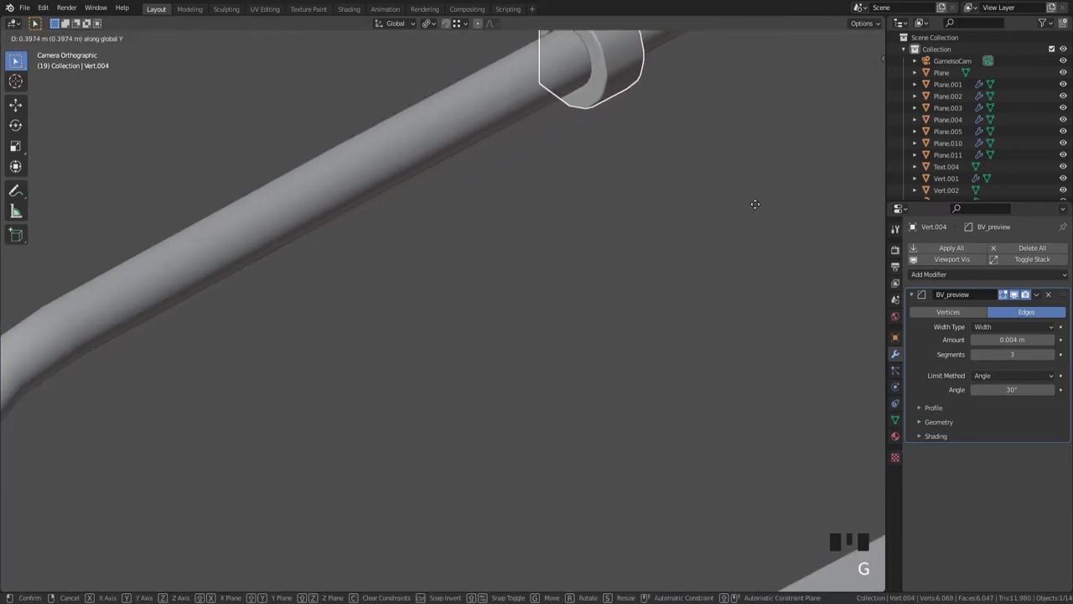
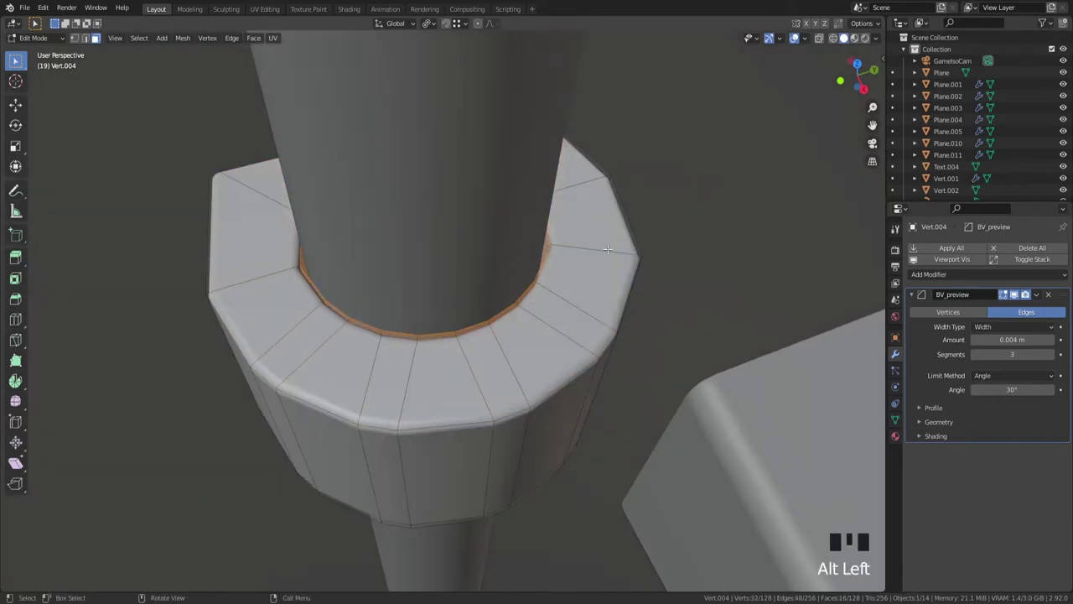
Step: Shrink the collar's inner opening flat with Shift+Z so it clamps the pipe, checking from top view
key("s")
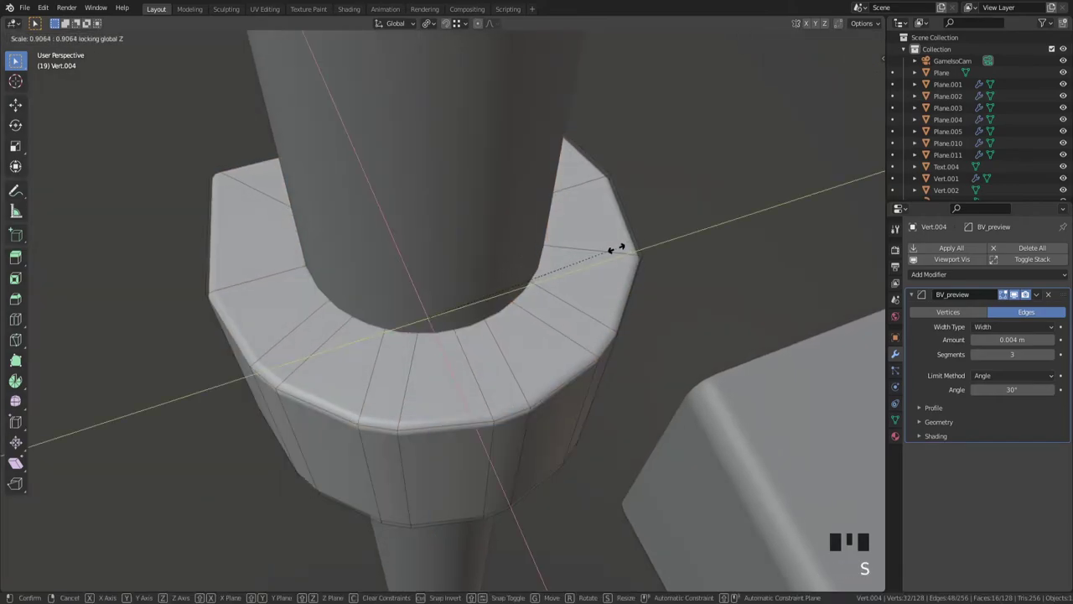
key("Tab")
scroll("down", 3)
left_click_drag(630, 299, 638, 249)
key("`")
key("z")
scroll("up", 3)
Step: Raise the collar about 0.146 m to sit just below the pipe's bend
key("g")
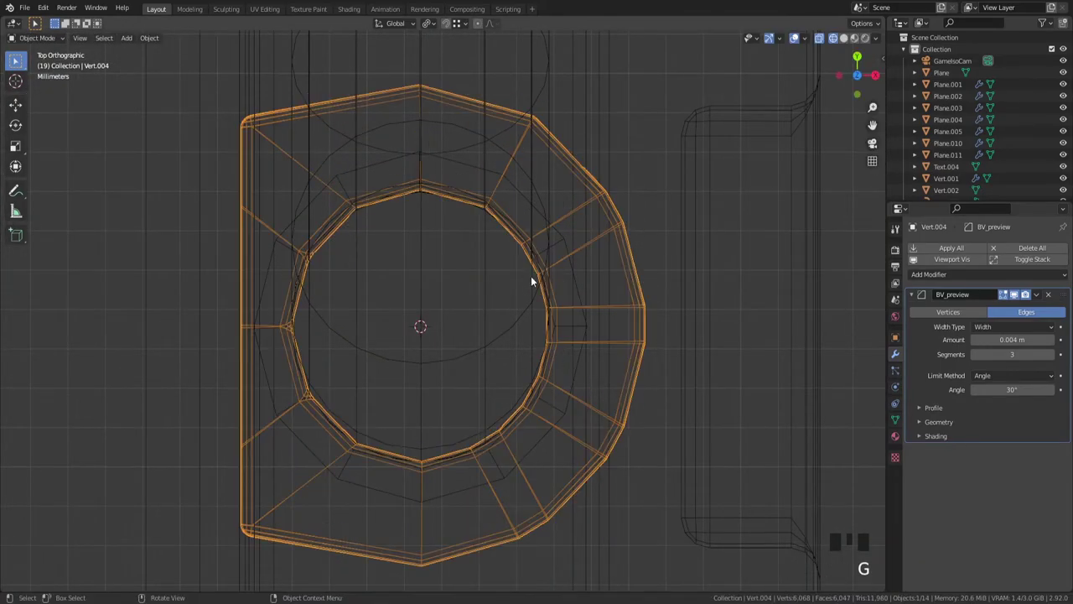
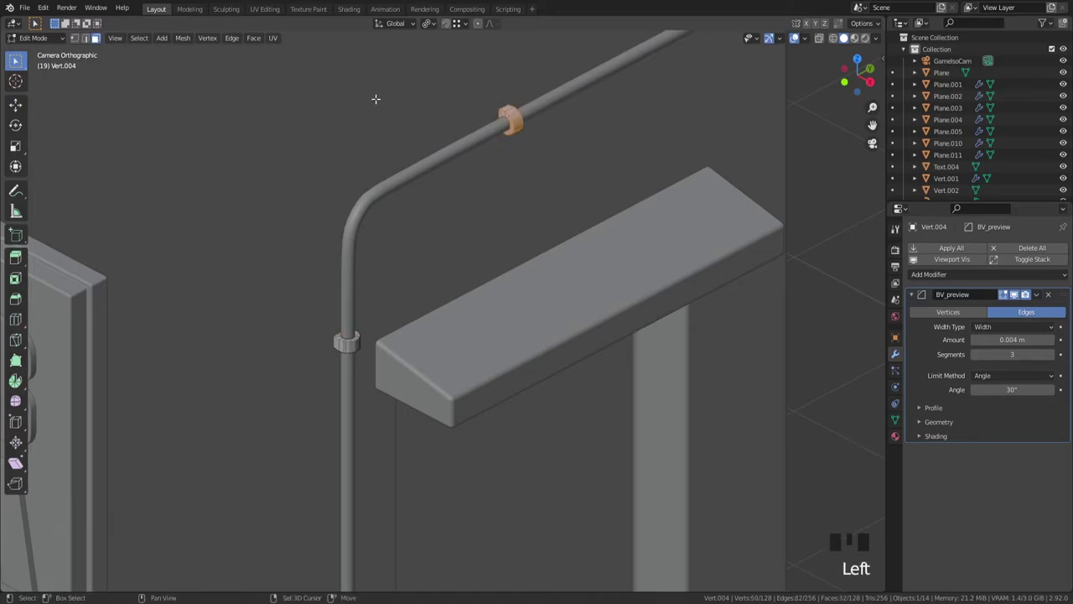
scroll("up", 3)
scroll("up", 3)
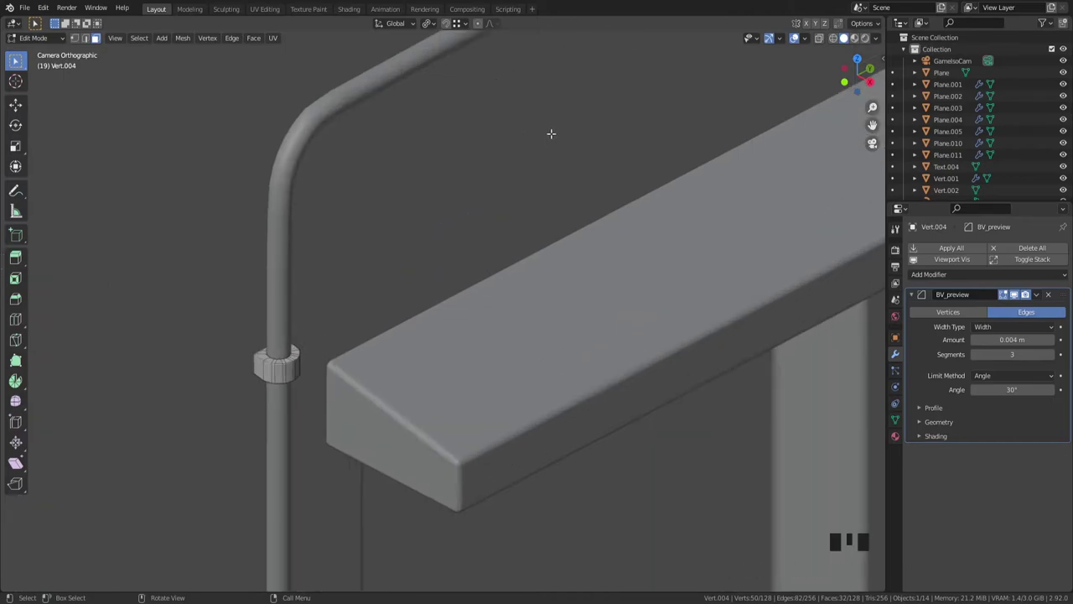
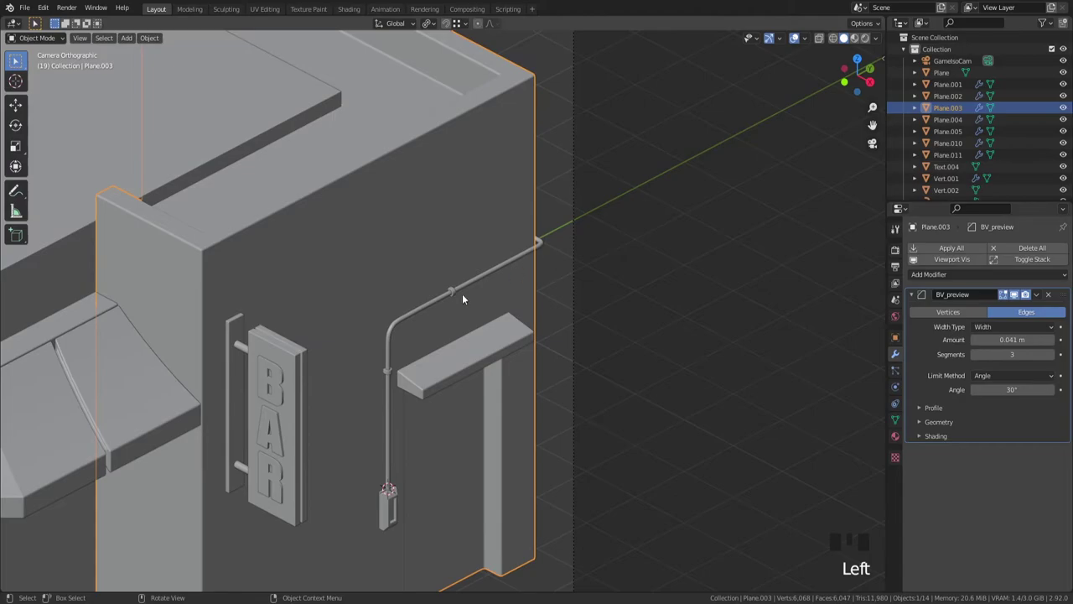
Step: Select the building's base Plane and bring up the Shift+A add-object menu for a single-vert mesh
scroll("up", 3)
scroll("down", 3)
left_click_drag(449, 317, 539, 290)
scroll("down", 3)
scroll("up", 3)
left_click_drag(508, 282, 401, 285)
left_click(401, 285)
scroll("up", 3)
left_click_drag(450, 290, 533, 353)
scroll("up", 3)
left_click_drag(601, 325, 502, 320)
left_click_drag(501, 320, 575, 284)
key("shift+a")
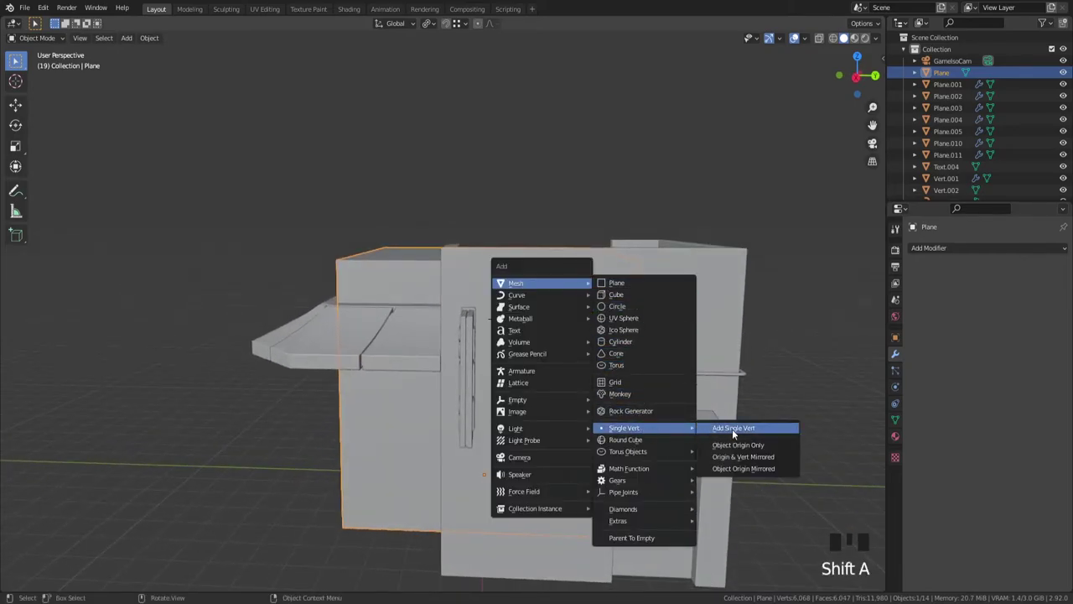
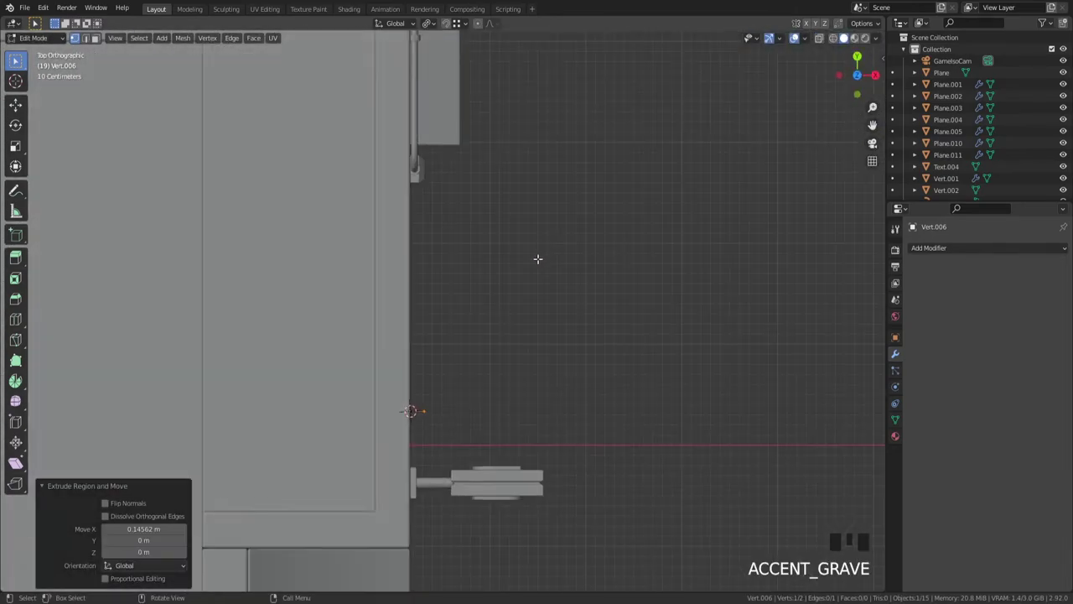
Step: Extrude the single vert into a line running up and sideways along the side wall
scroll("up", 3)
key("e")
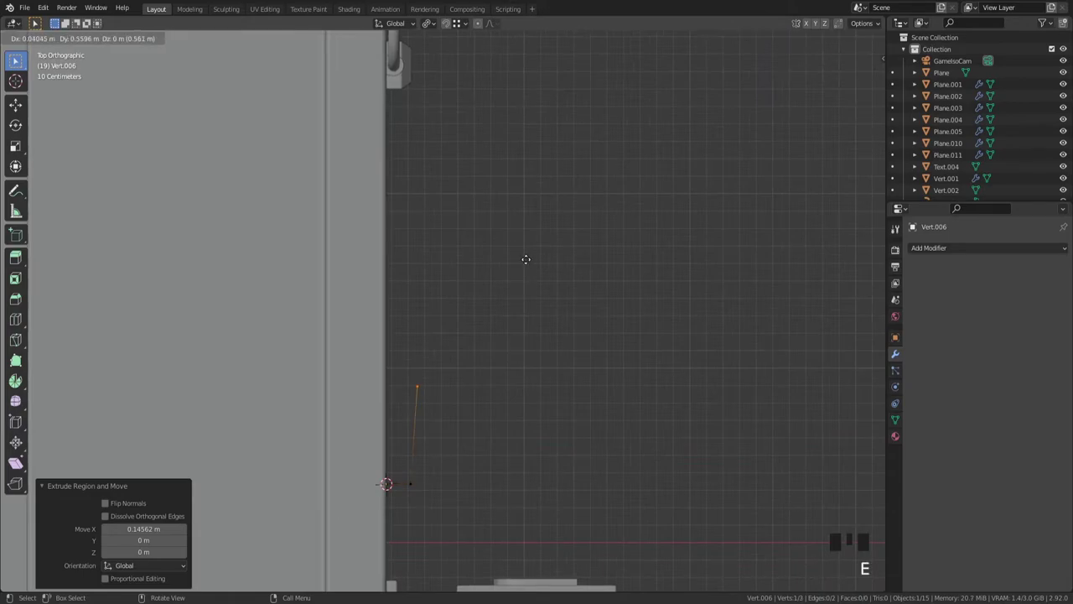
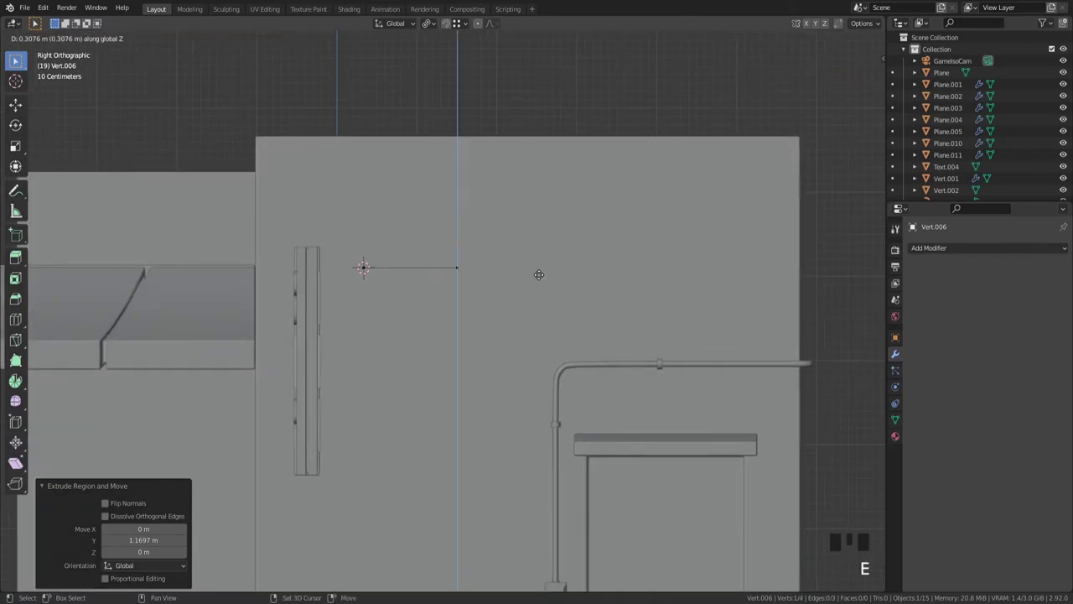
scroll("down", 3)
key("e")
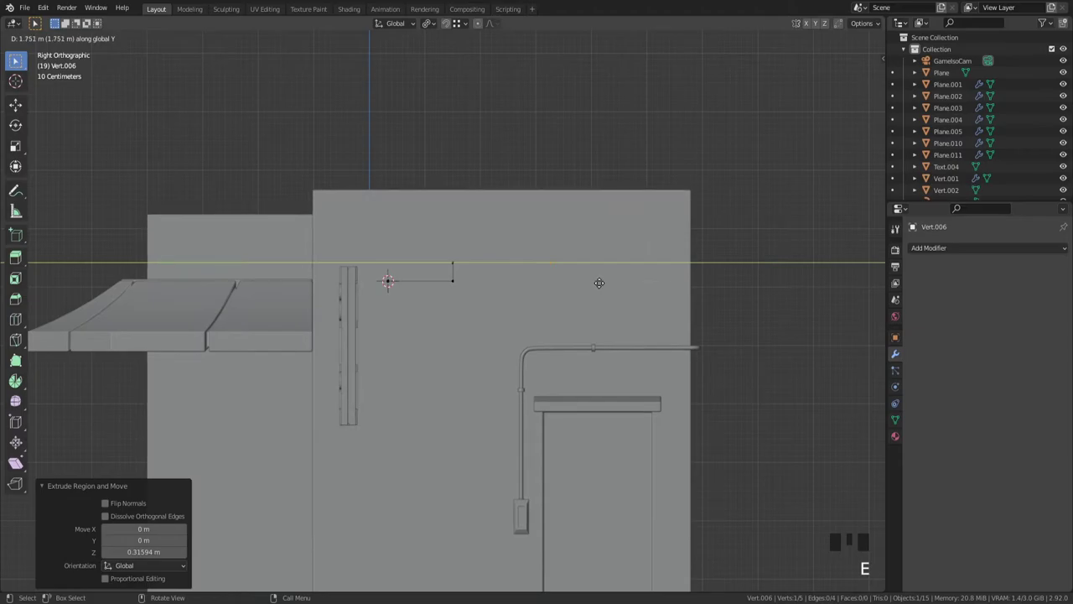
key("e")
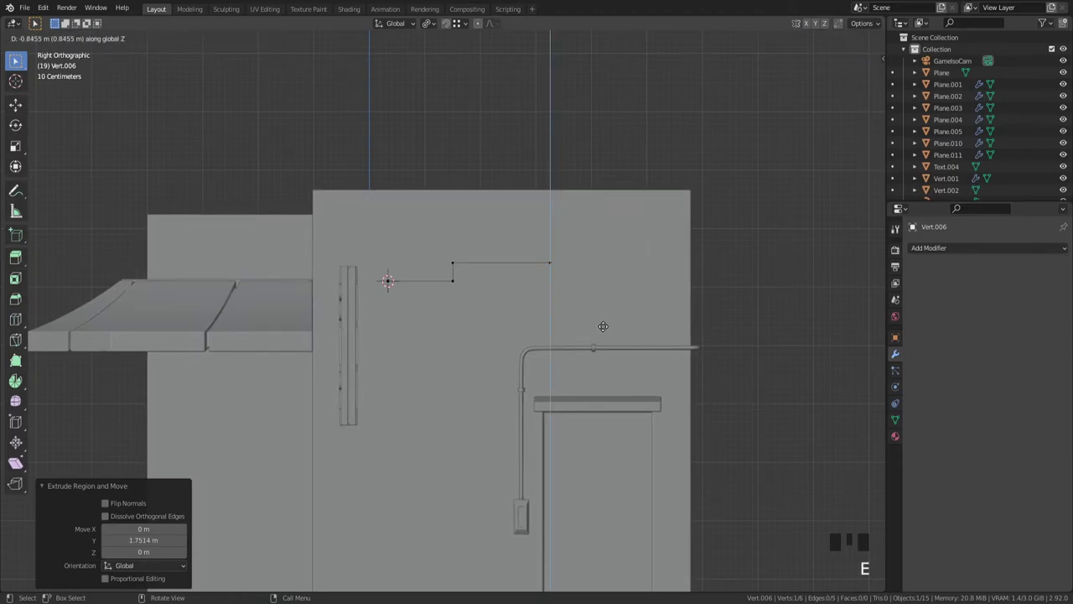
scroll("up", 3)
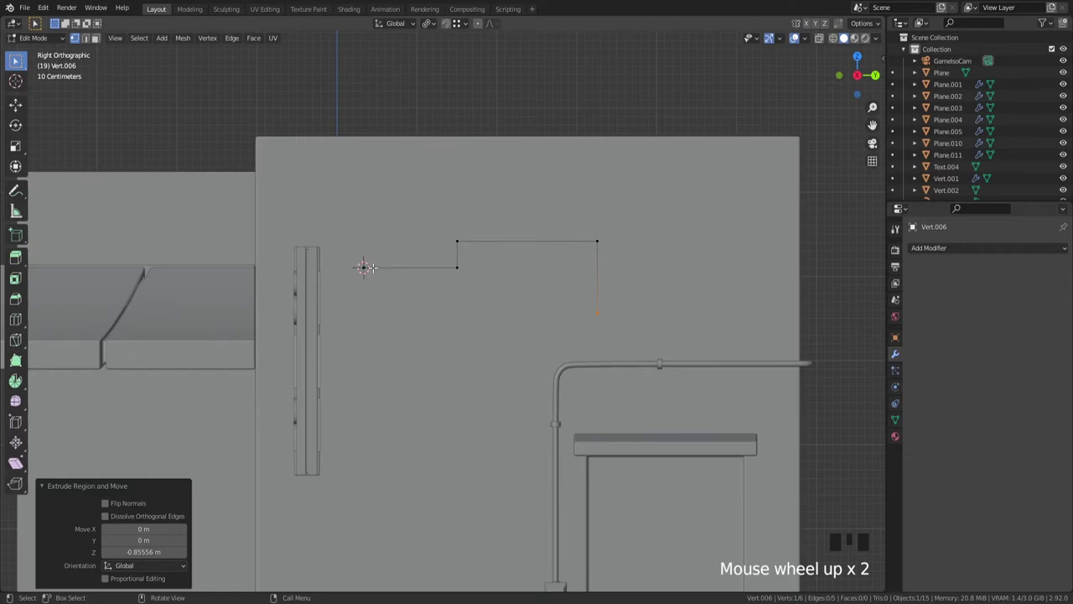
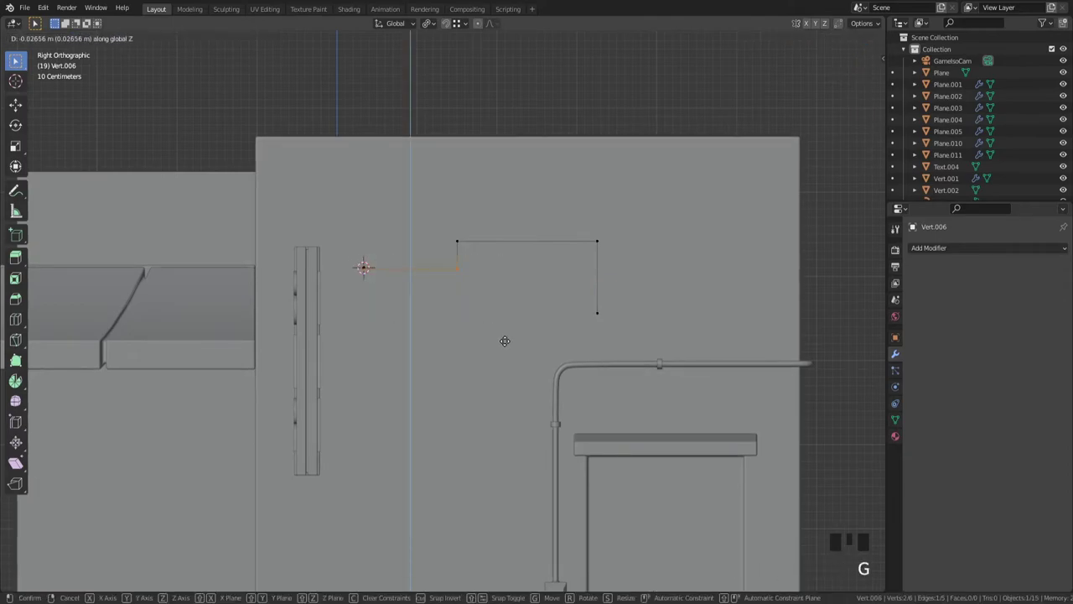
key("ctrl+z")
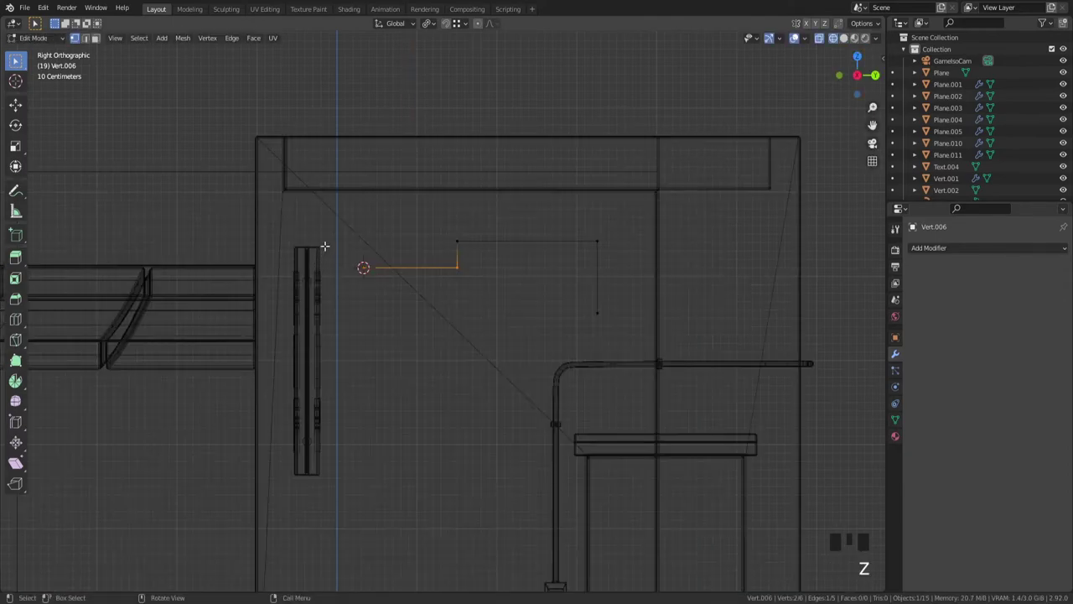
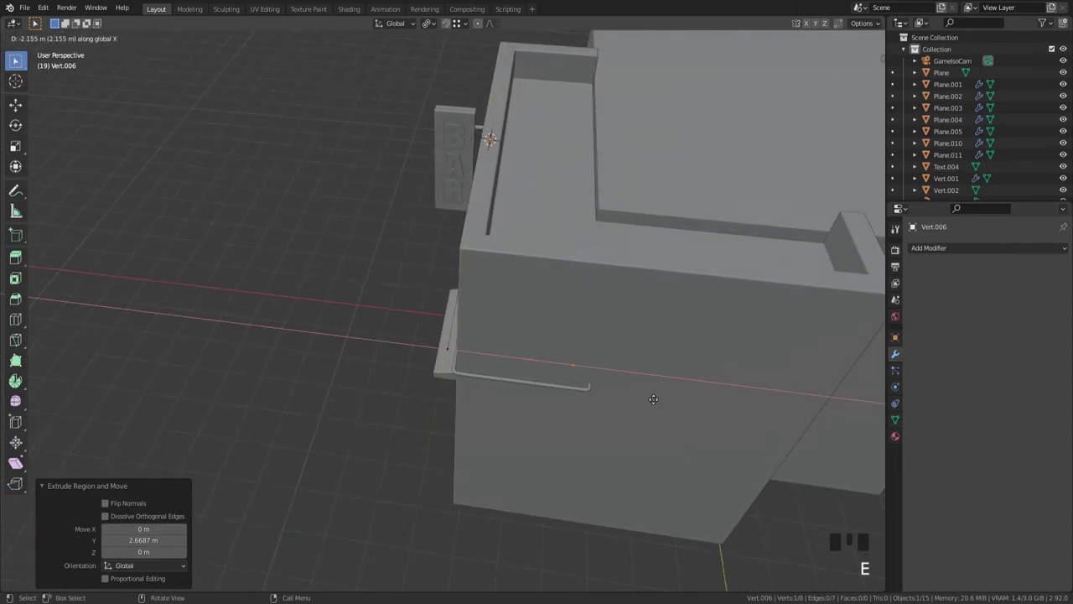
Step: Extend the wire path around the building corner, continuing from top view
key("`")
key("z")
scroll("up", 3)
key("e")
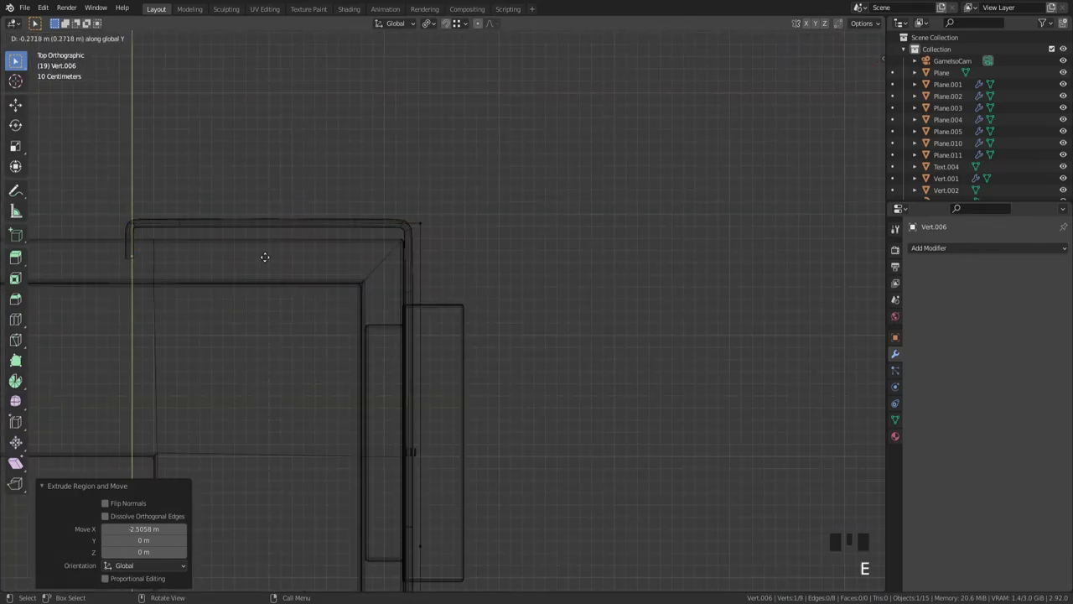
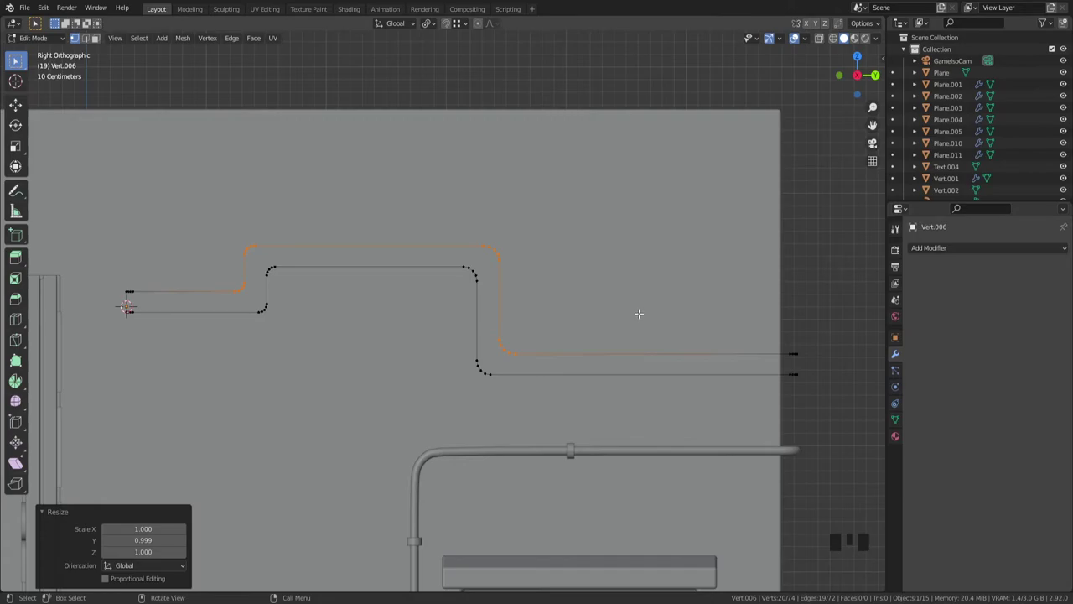
Step: Convert the zigzag path Vert.006 to a curve, save, and show its bevel depth settings
key("Tab")
scroll("down", 3)
left_click_drag(562, 330, 592, 353)
key("ctrl+s")
key("q")
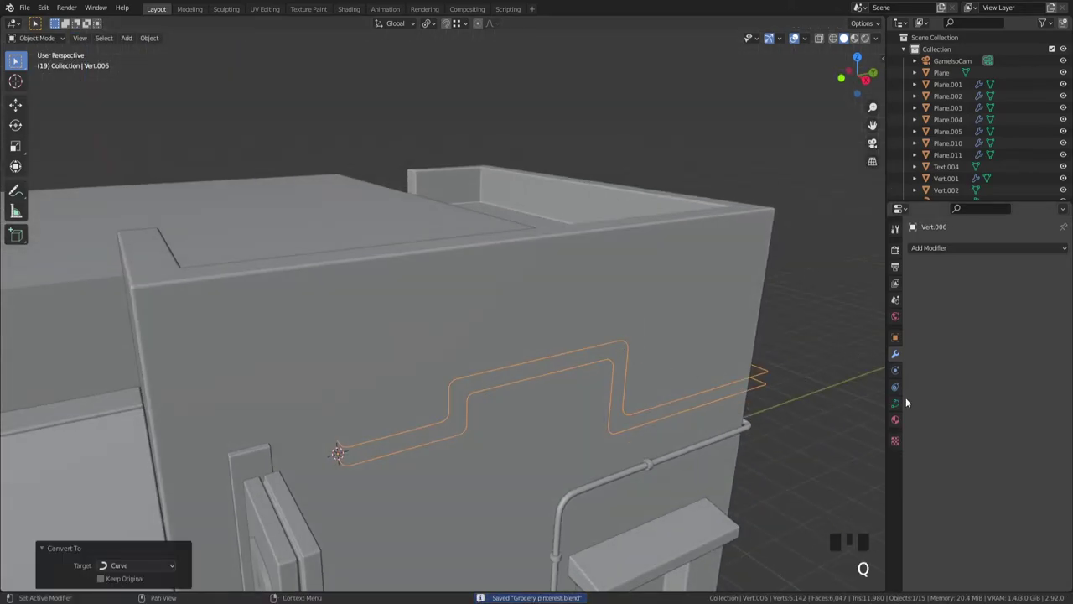
left_click(904, 404)
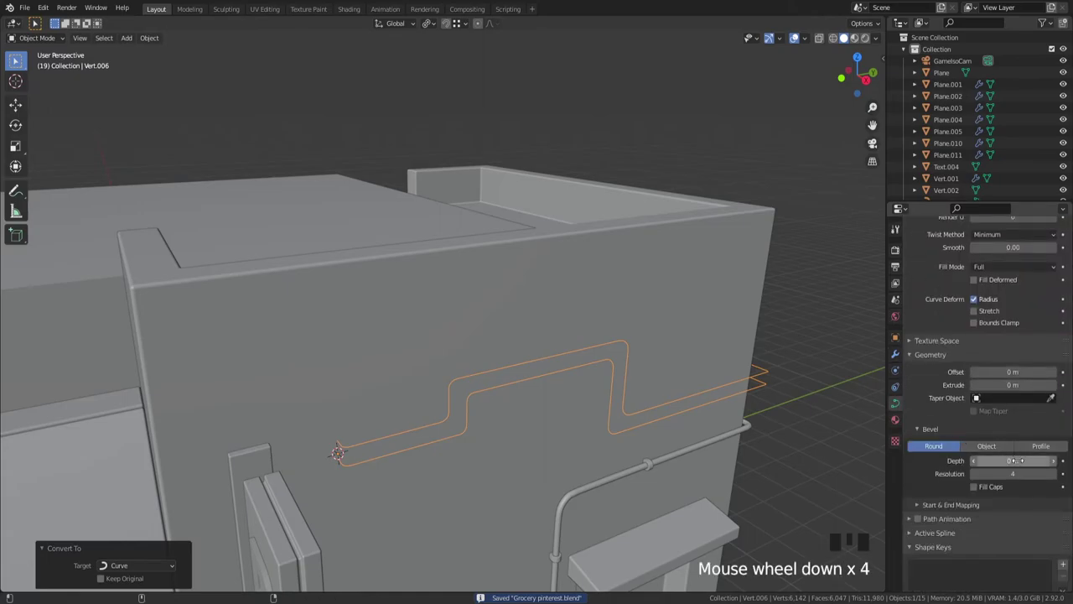
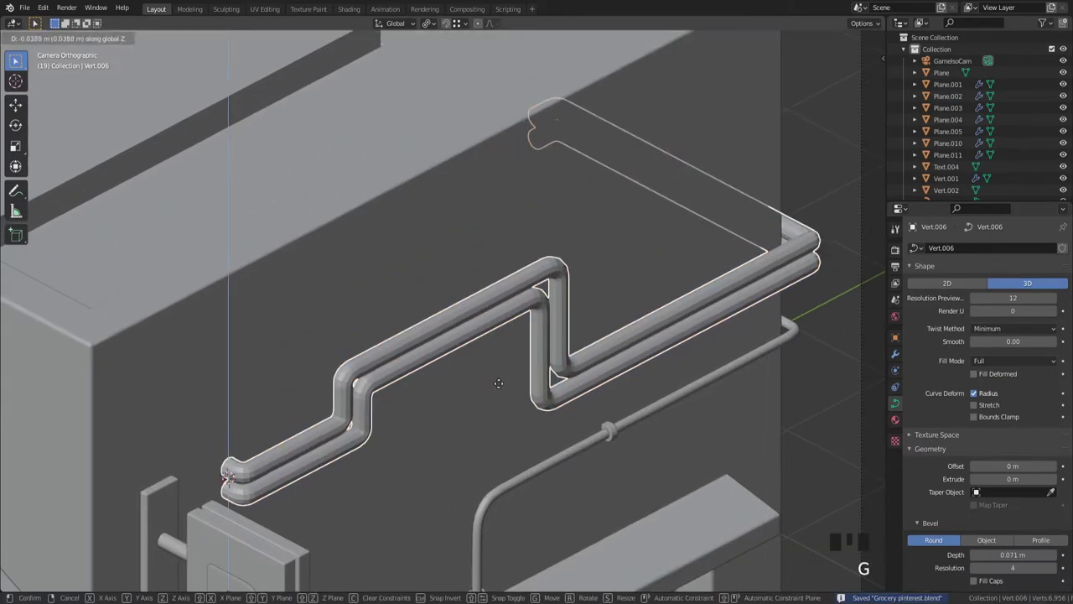
Step: Nudge the twin pipes with 0.071 m bevel depth slightly along Z against the wall
scroll("down", 3)
scroll("down", 3)
key("g")
scroll("down", 3)
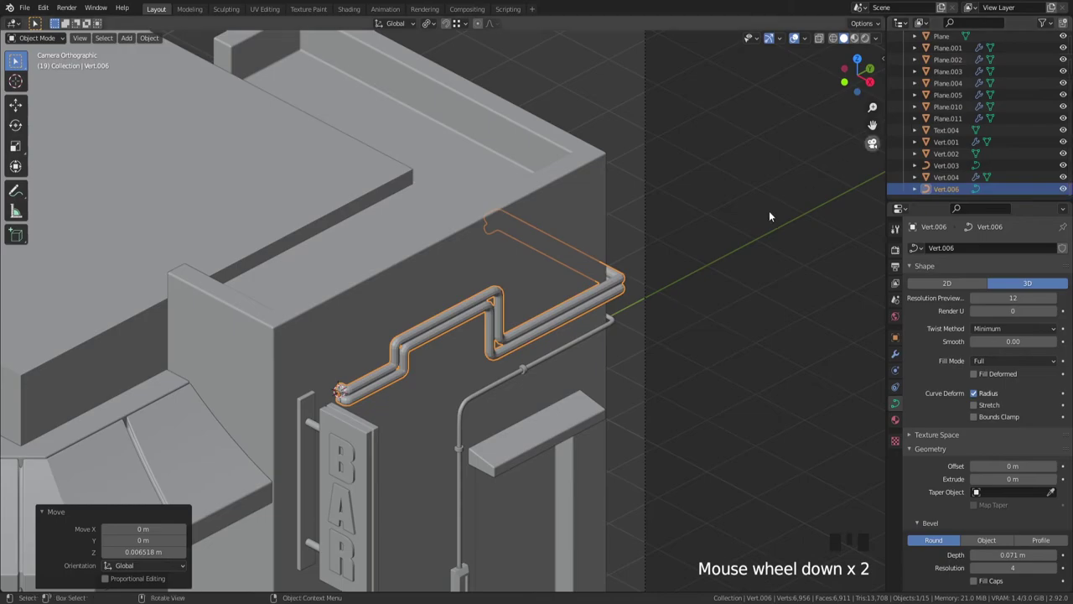
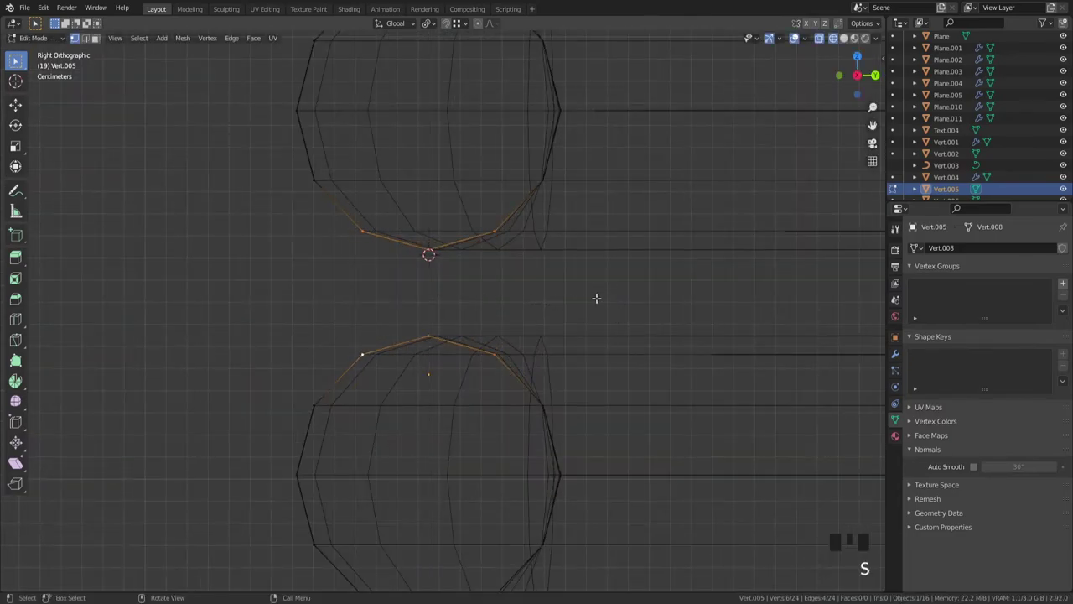
Step: Flatten the facing sides of the two tube ends and scale their edges to zero height
key(".")
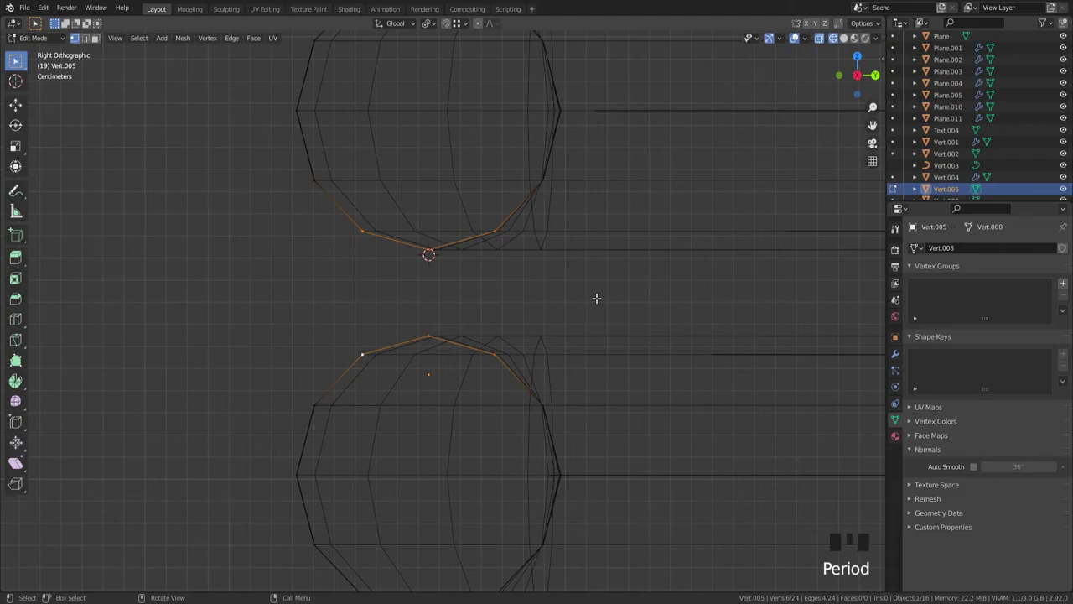
key("m")
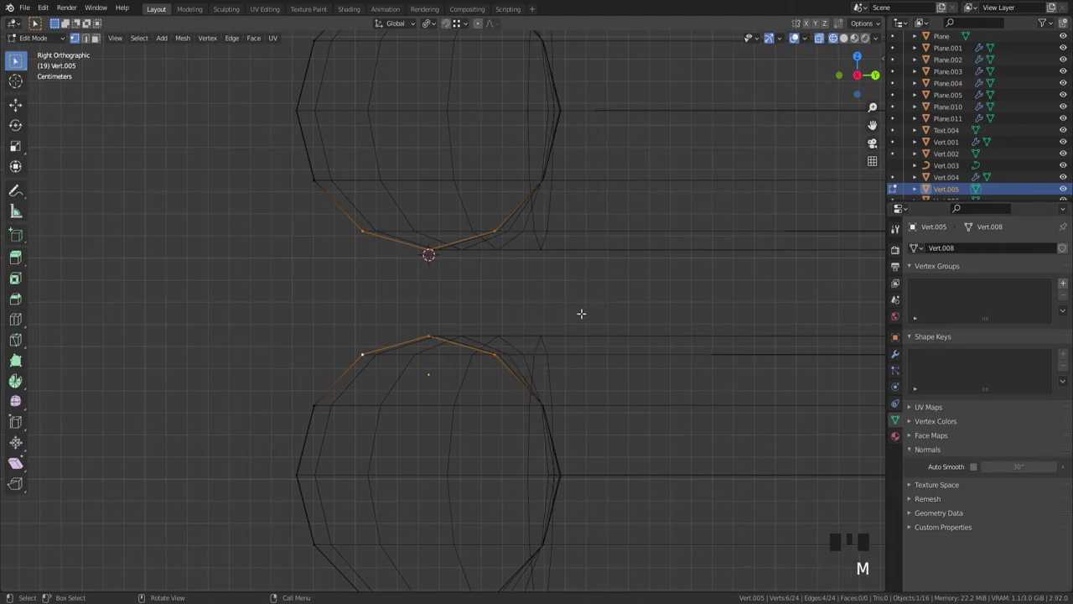
left_click(842, 27)
scroll("down", 3)
key("s")
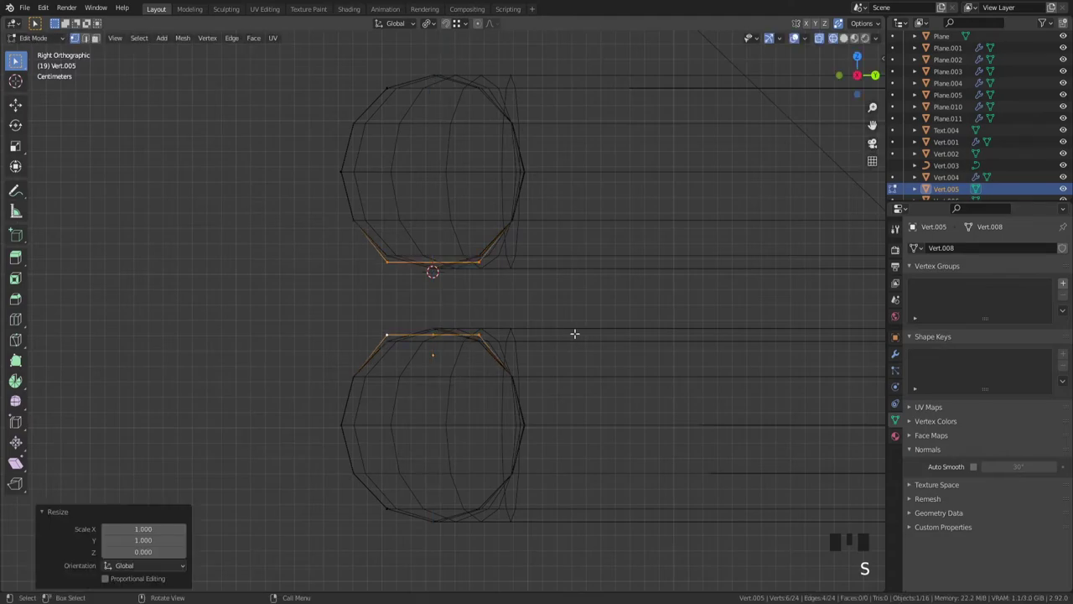
key(".")
scroll("up", 3)
key("s")
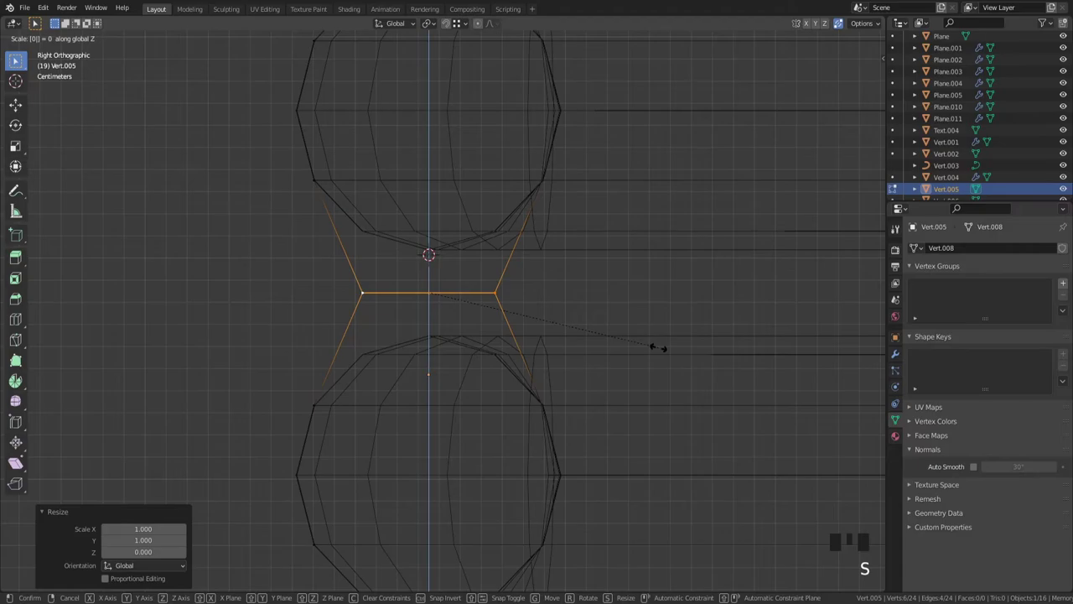
key("ctrl+z")
scroll("down", 3)
key("a")
Step: Extrude the clamp outline and scale it outward 1.422 into a rim, then flatten the middle join
key("alt+e")
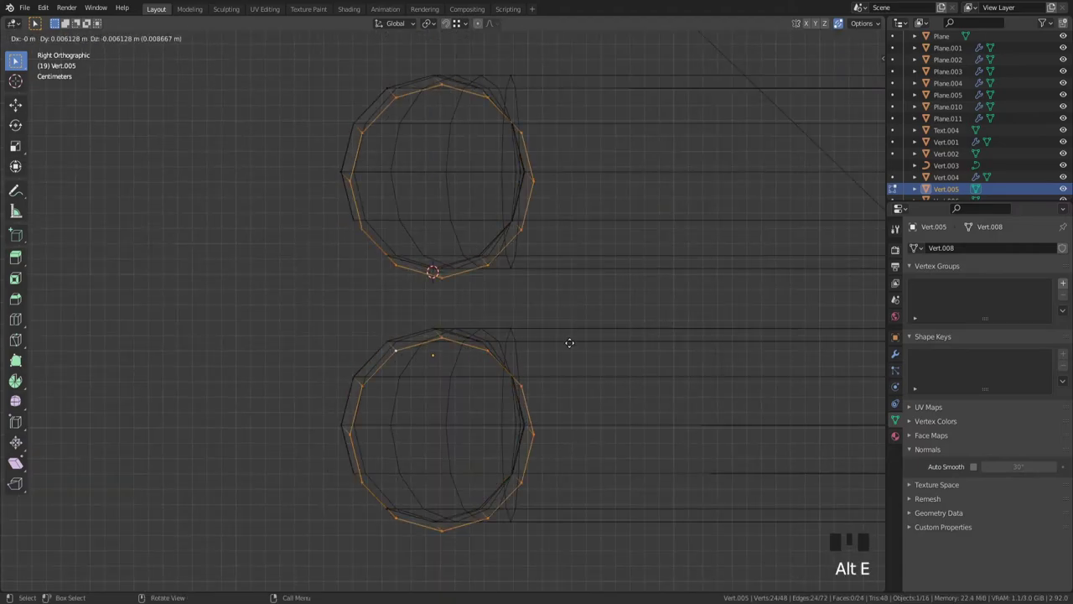
key("s")
key(".")
key("s")
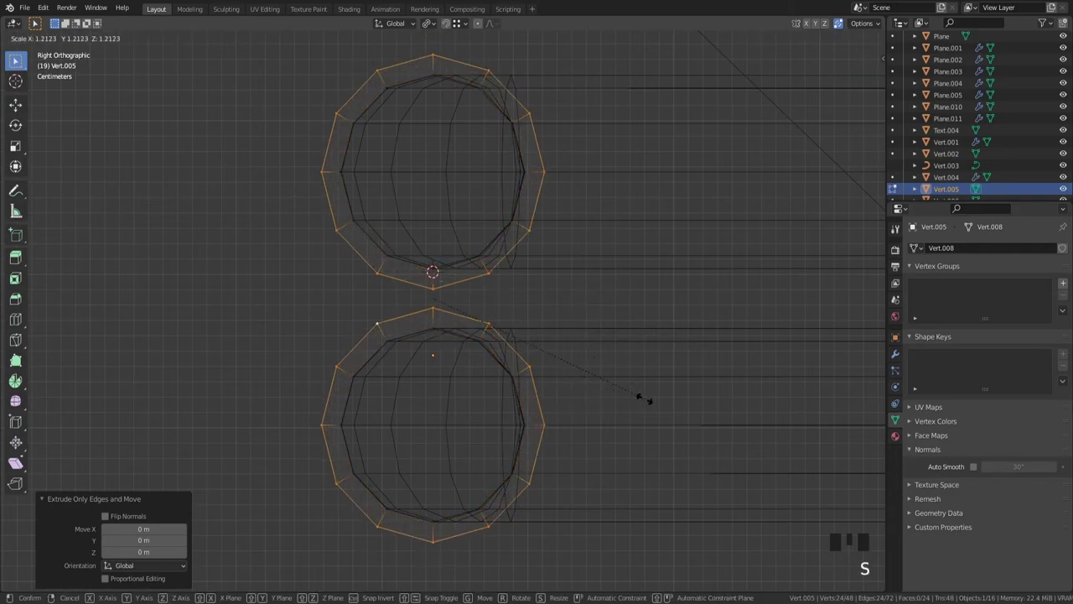
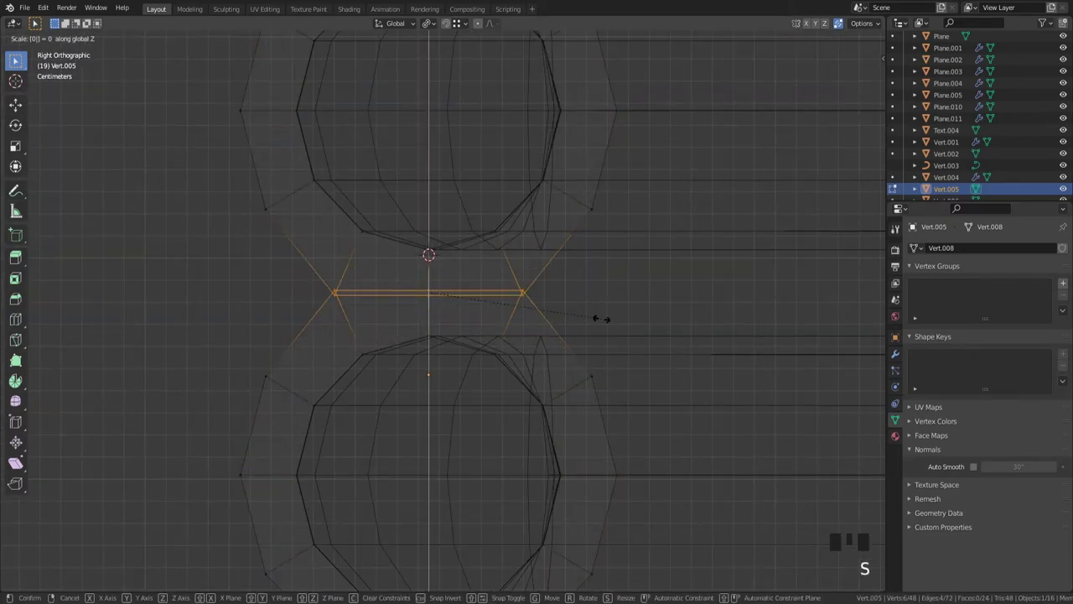
scroll("up", 3)
key("s")
key(".")
key("s")
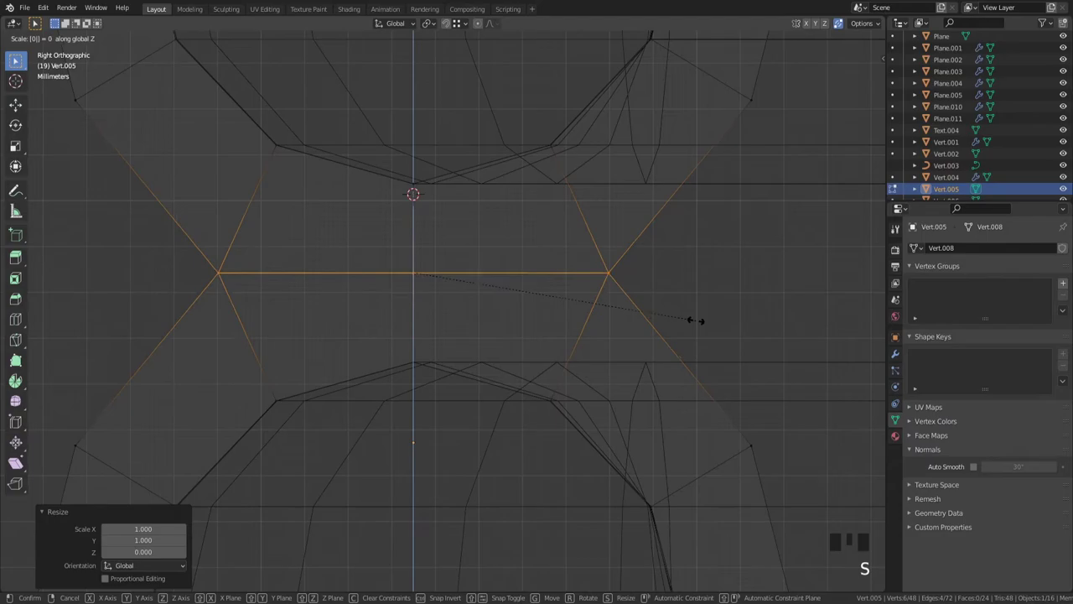
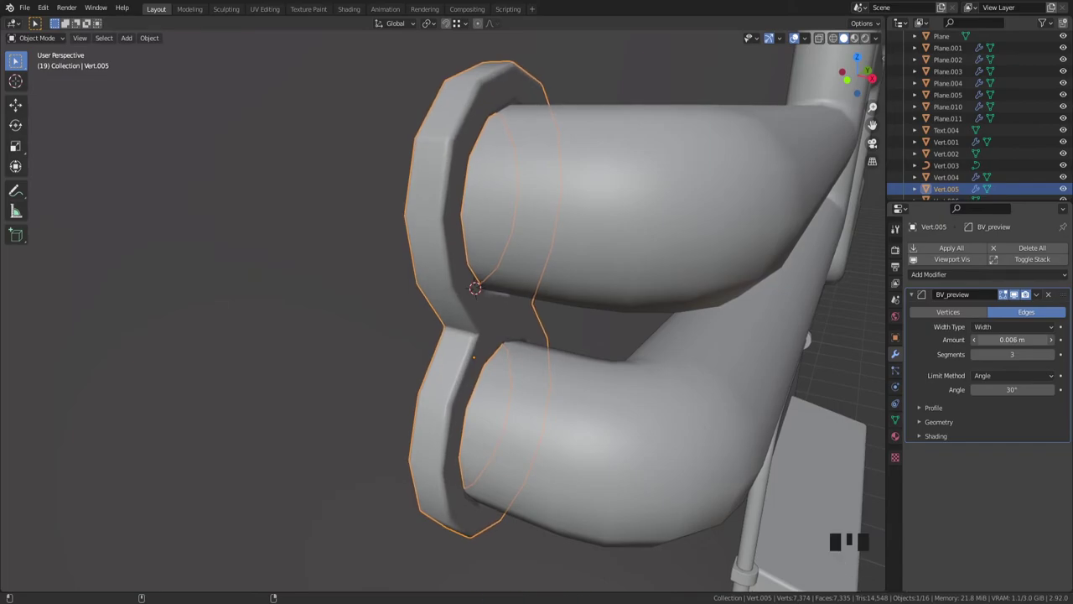
Step: Give the figure-eight clamp Vert.005 a 0.005 m bevel and level-1 subdivision modifier
left_click_drag(647, 359, 647, 332)
left_click(647, 333)
scroll("down", 3)
left_click_drag(664, 366, 637, 405)
scroll("up", 3)
left_click(508, 346)
scroll("down", 3)
left_click_drag(587, 332, 612, 346)
key("ctrl+1")
left_click_drag(610, 325, 602, 315)
key("ctrl+z")
Step: Select the pipe clamp and duplicate it
left_click(614, 328)
scroll("down", 3)
left_click_drag(511, 383, 628, 353)
key("`")
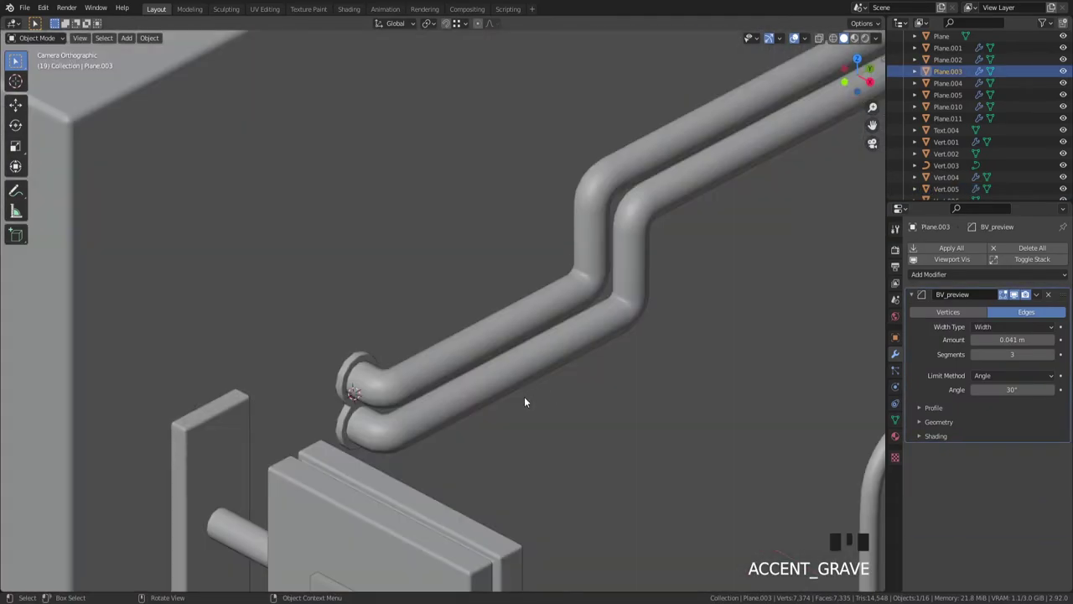
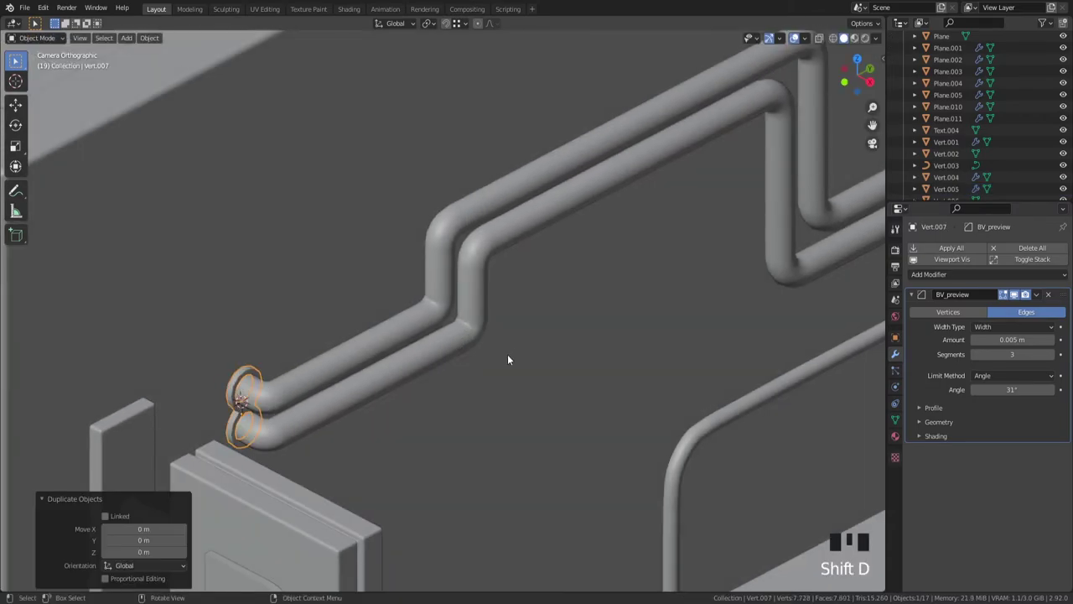
Step: Rotate the duplicate clamp Vert.007 90° around Z and slide it along the twin pipes
key("r")
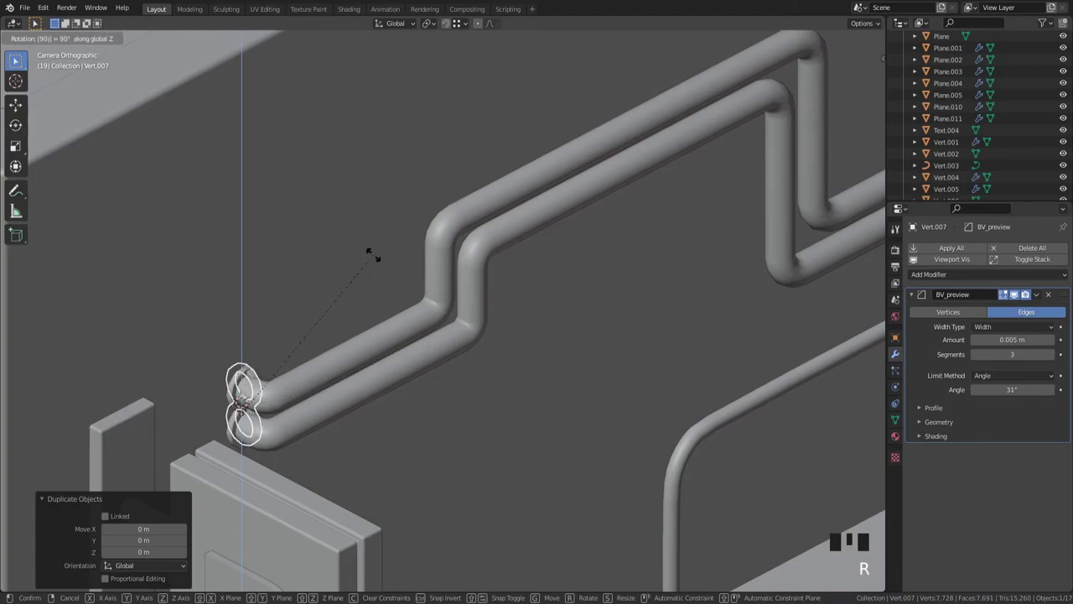
scroll("up", 3)
key("Tab")
scroll("down", 3)
key("Tab")
key("g")
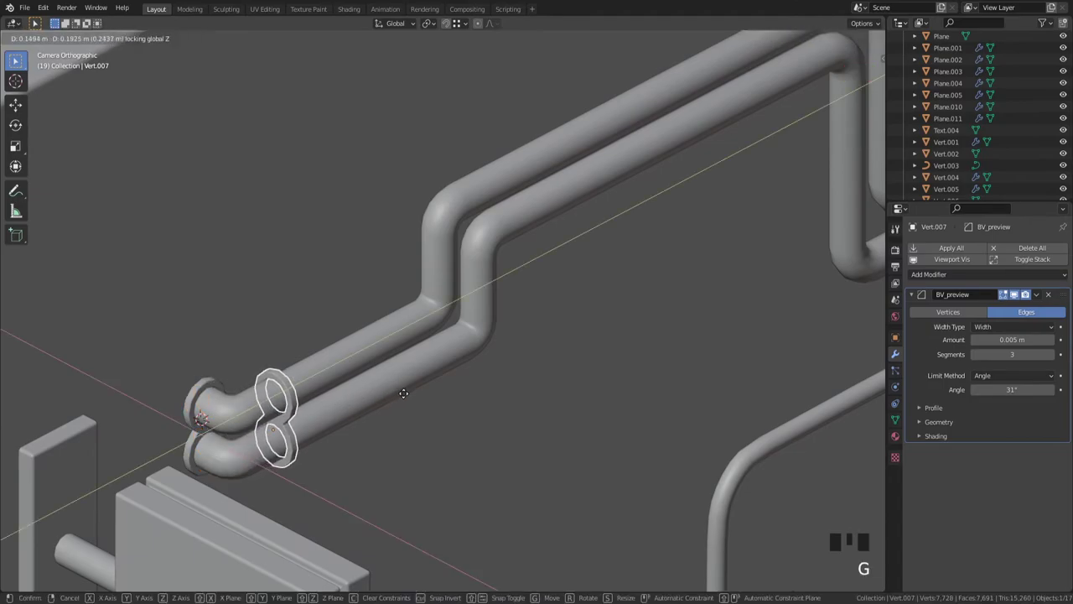
key("Tab")
key("`")
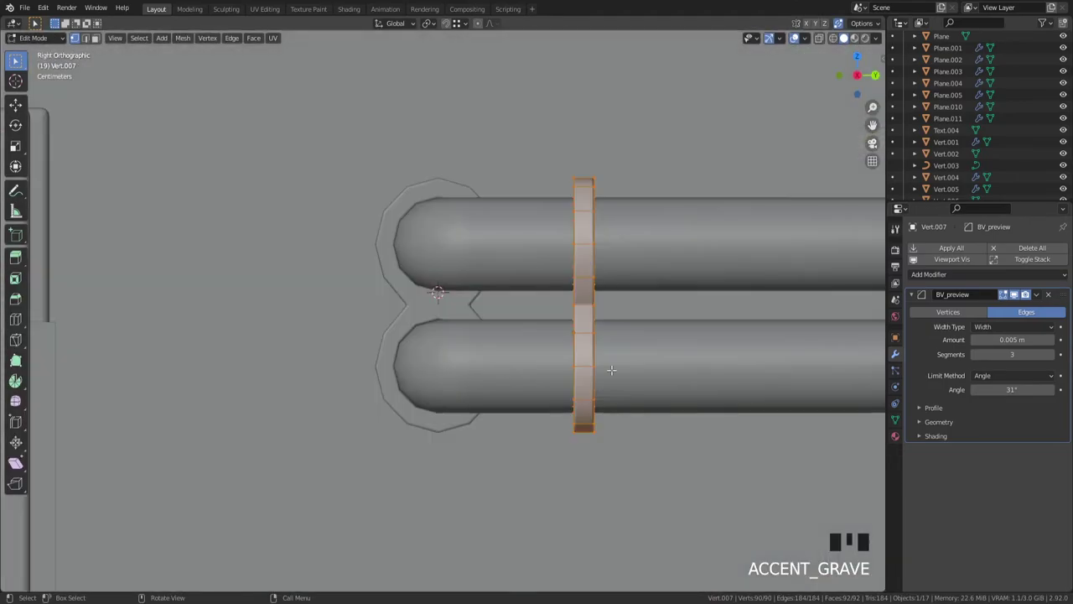
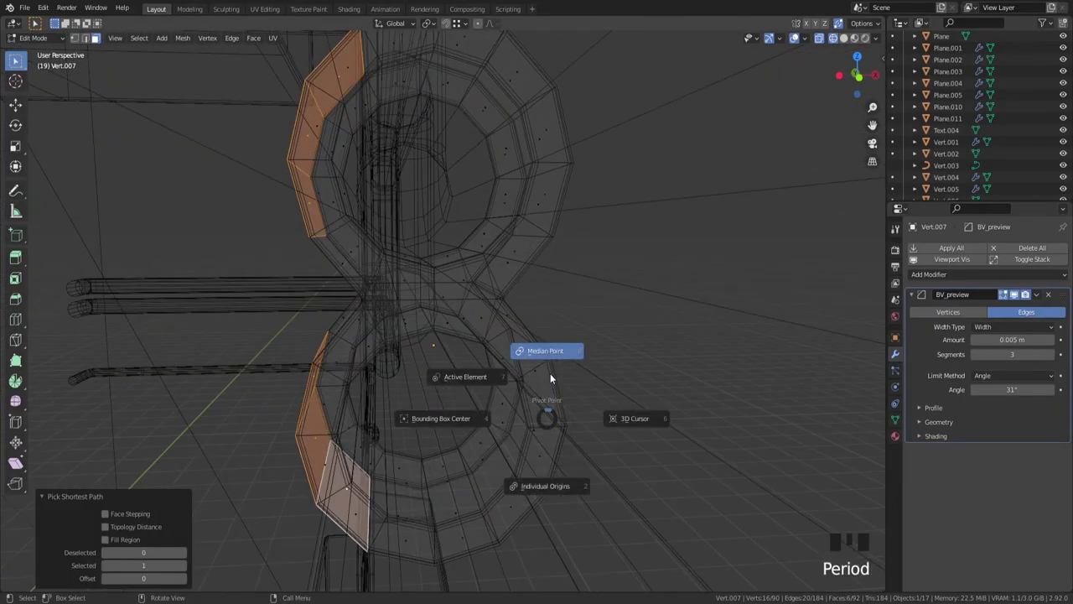
Step: Flatten the clamp's back faces against the wall, place a third clamp copy, and save
key("s")
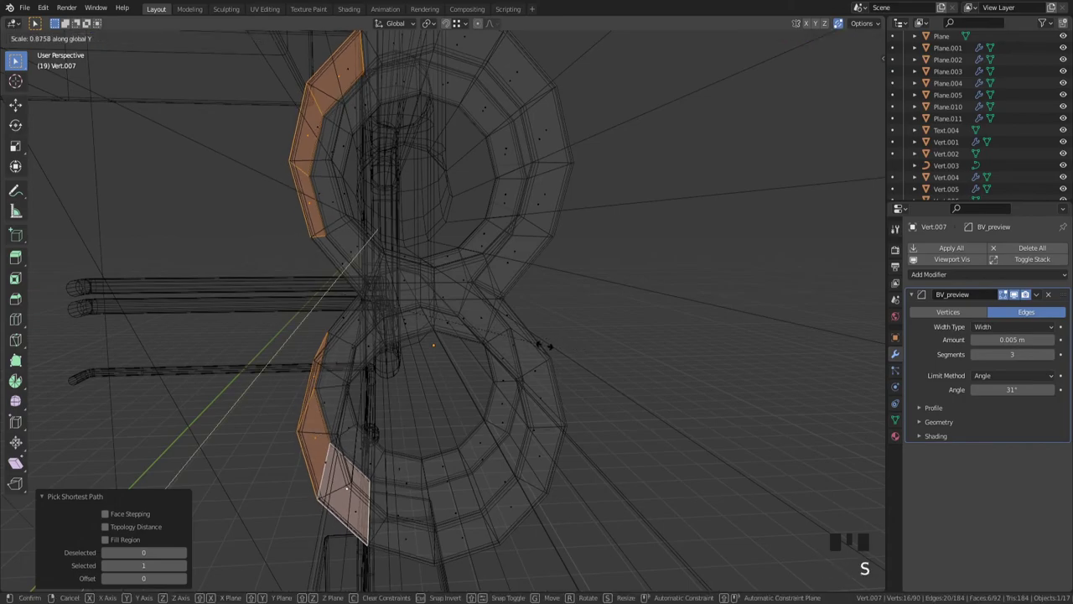
key("g")
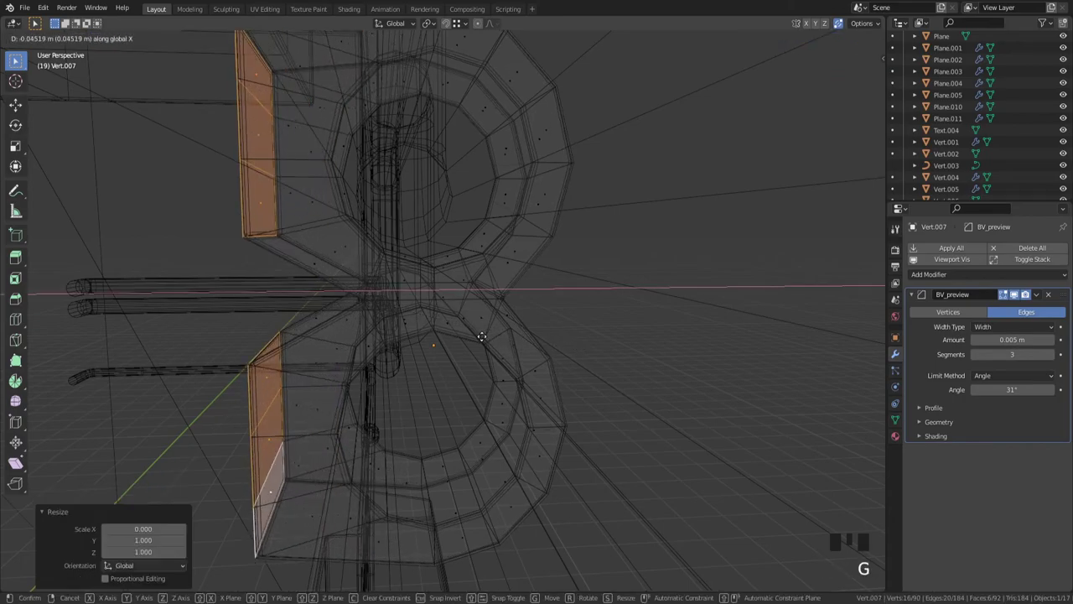
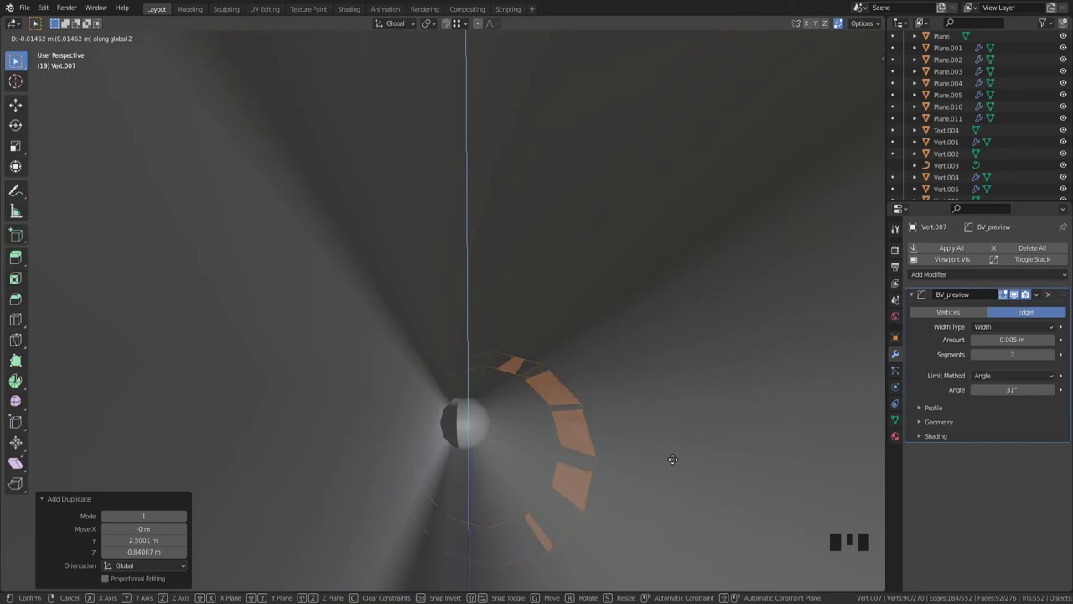
key("`")
key("Tab")
key("ctrl+s")
Step: Select the twin pipes Vert.006 and smooth them with a level-1 subdivision modifier
left_click(787, 344)
scroll("down", 3)
left_click_drag(691, 349, 631, 369)
scroll("up", 3)
scroll("down", 3)
scroll("up", 3)
left_click_drag(719, 266, 494, 373)
scroll("up", 3)
left_click(458, 395)
key("`")
left_click_drag(724, 282, 718, 275)
key("ctrl+1")
key("`")
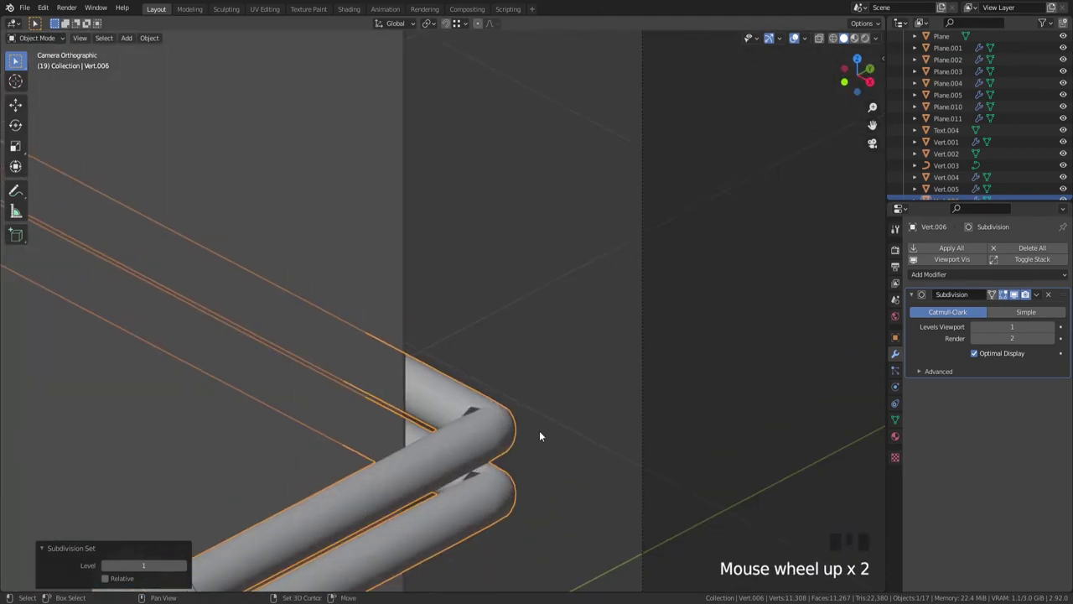
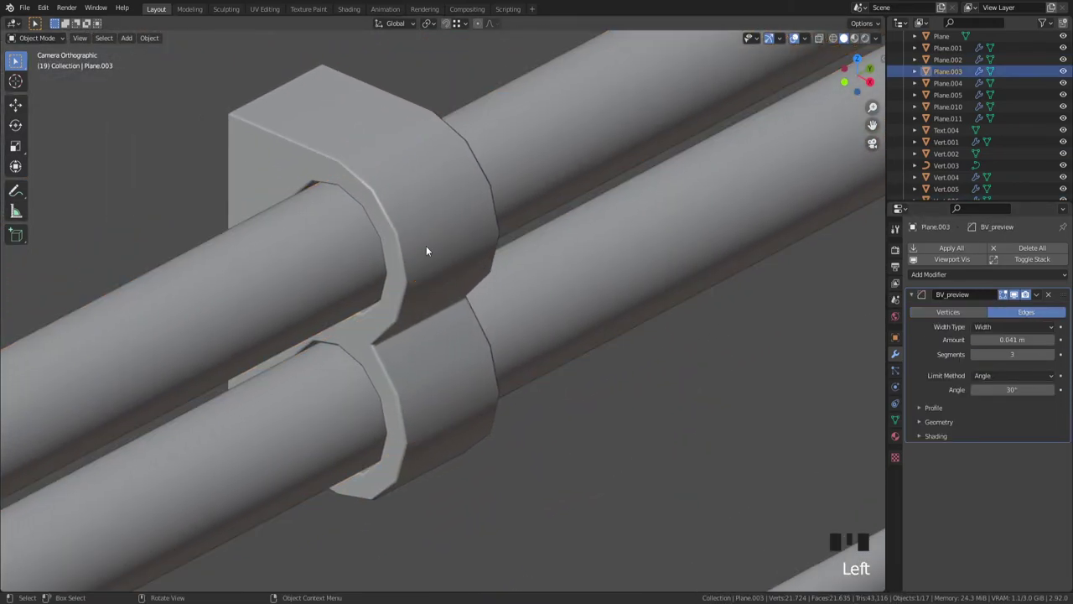
Step: Orbit and zoom around the building to view the wall block's corner before the loop cut
scroll("down", 3)
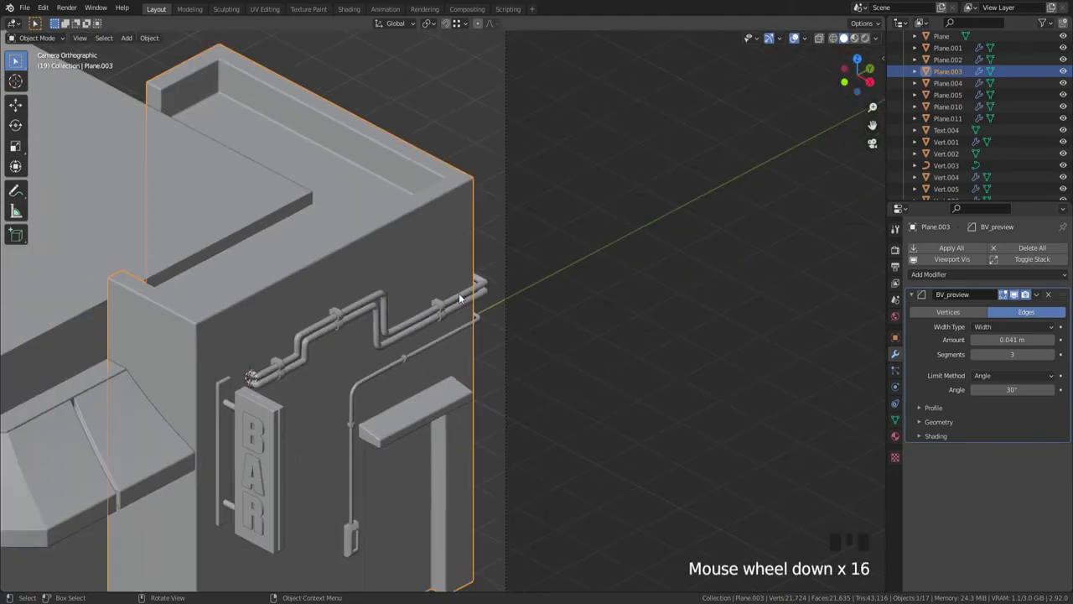
left_click_drag(481, 254, 626, 289)
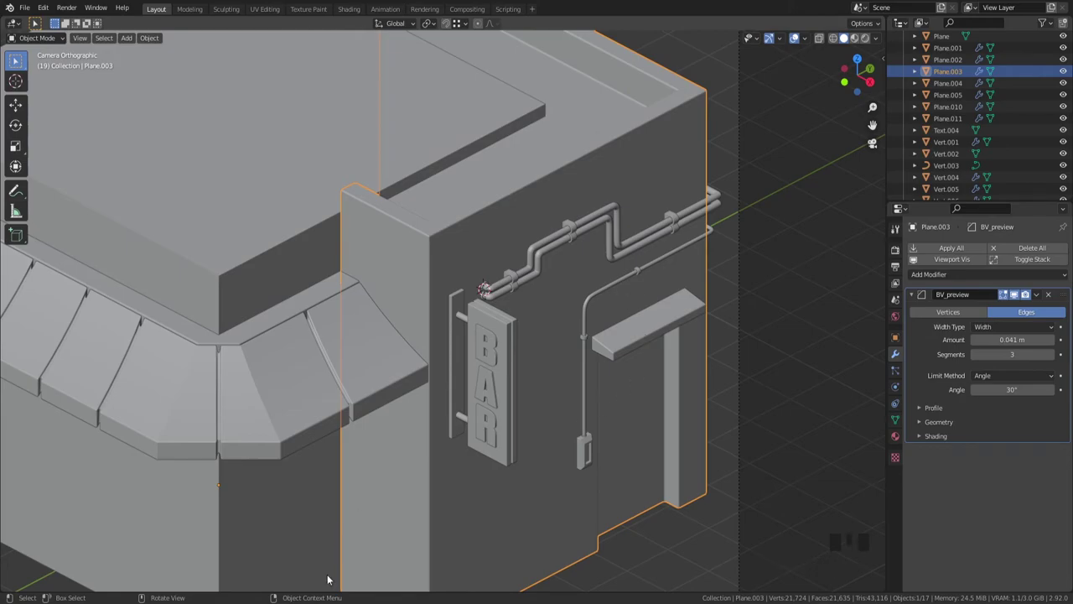
scroll("down", 3)
left_click_drag(433, 406, 411, 442)
scroll("up", 3)
left_click_drag(493, 417, 477, 433)
scroll("up", 3)
left_click_drag(524, 453, 508, 354)
scroll("up", 3)
scroll("up", 3)
scroll("down", 3)
scroll("down", 3)
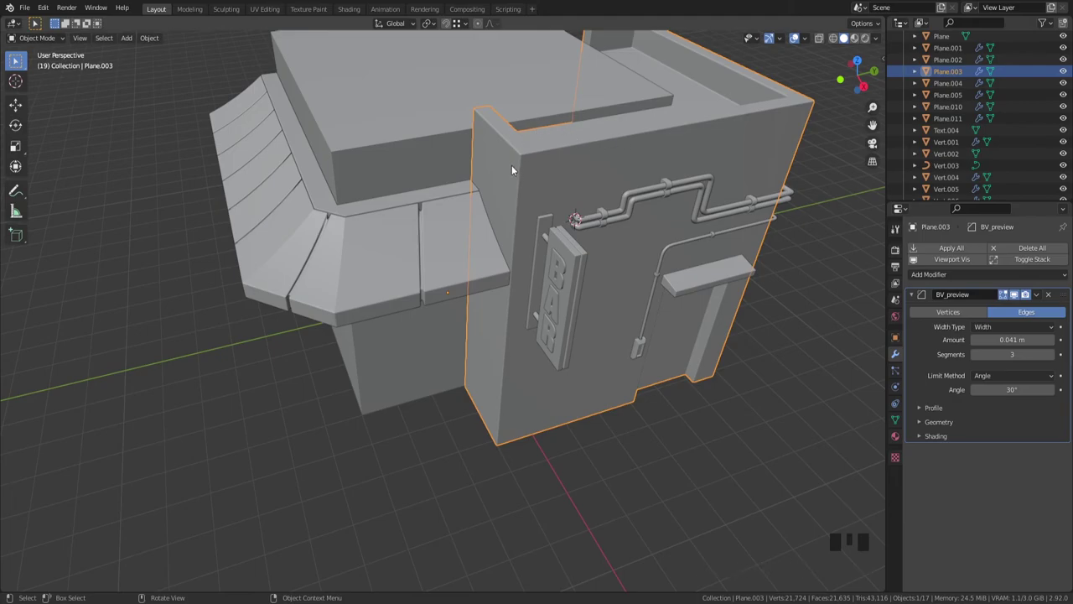
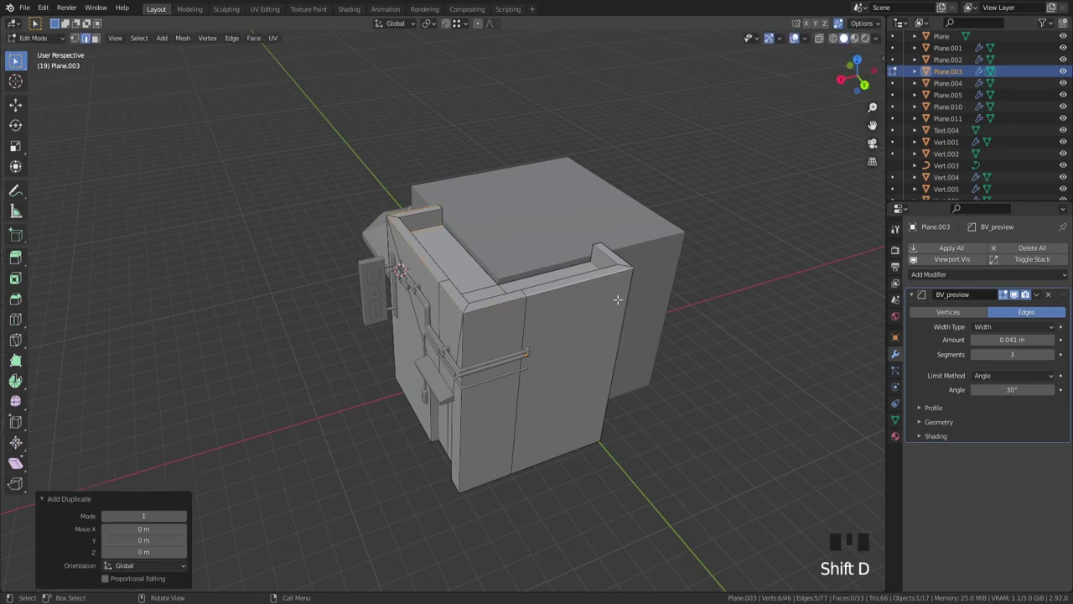
Step: Separate the duplicated top wall strip into its own object Plane.006
key("p")
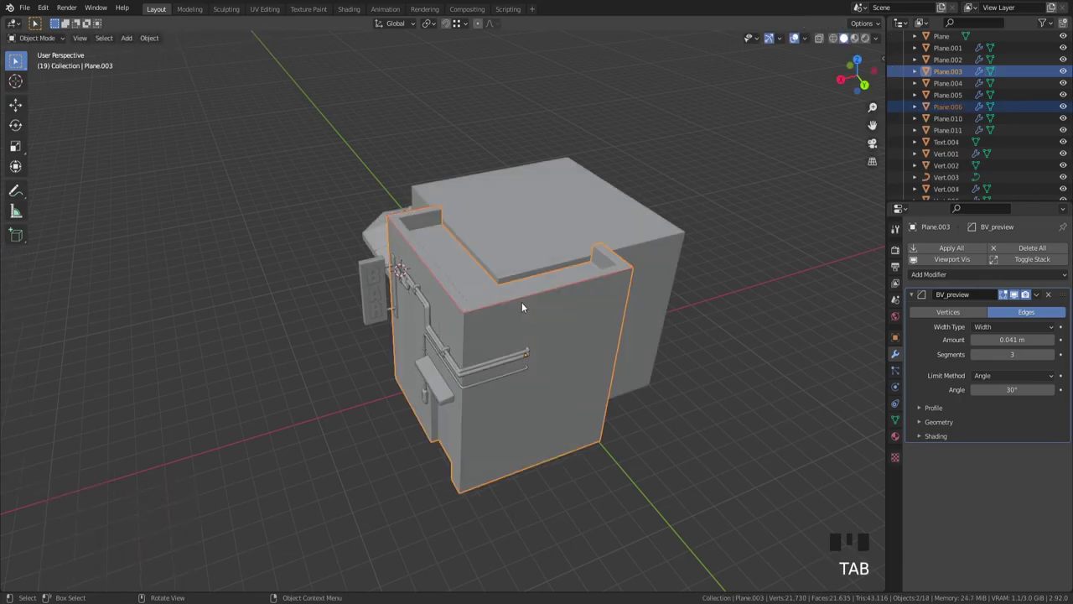
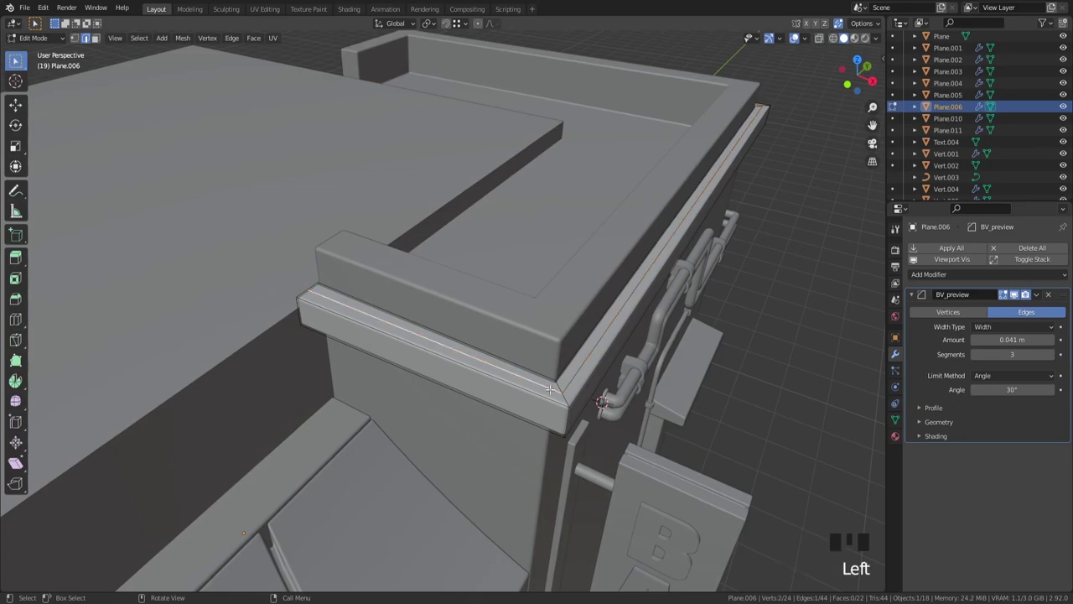
Step: Lower the ledge strip slightly on Z and bevel its corner edges
key("g")
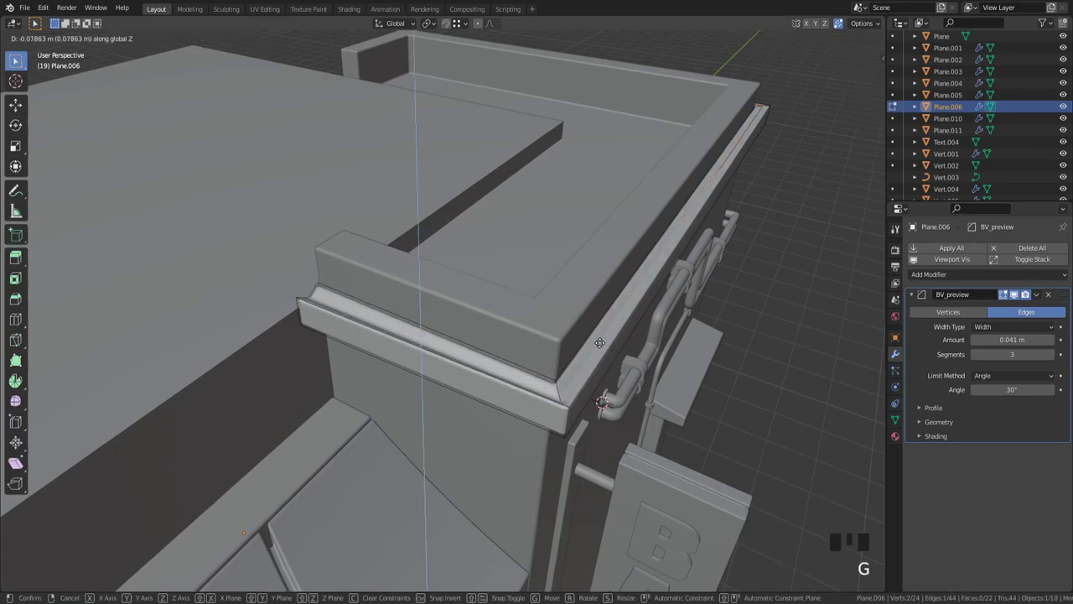
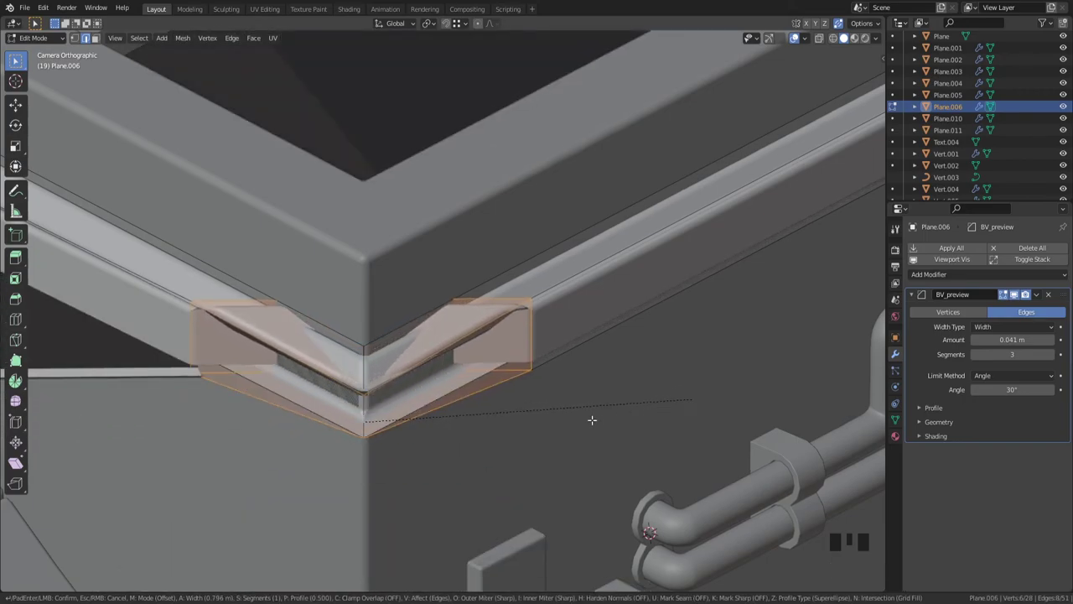
key("Tab")
scroll("down", 3)
Step: Move the ledge's corner faces so they line up with the rest of the ledge
key("Tab")
scroll("up", 3)
key("g")
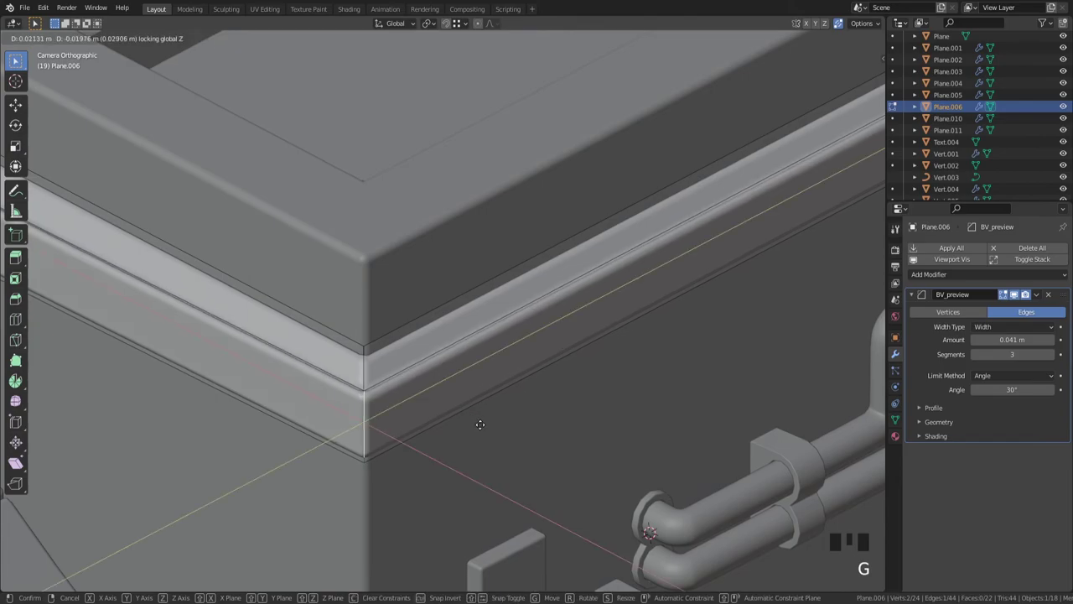
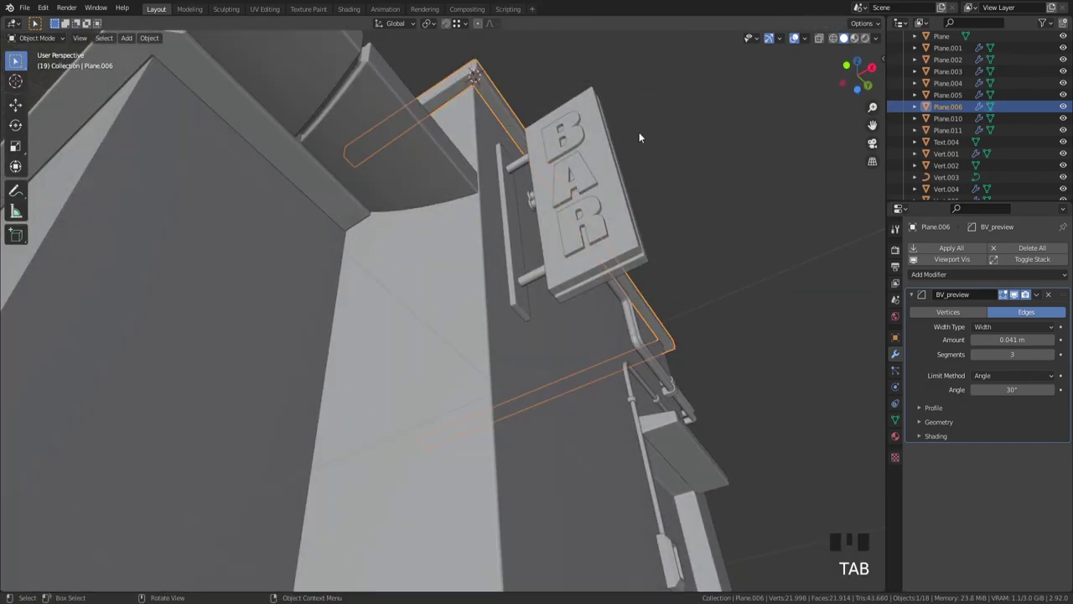
Step: Add a small circle and move it onto the parapet's front corner
key("shift+a")
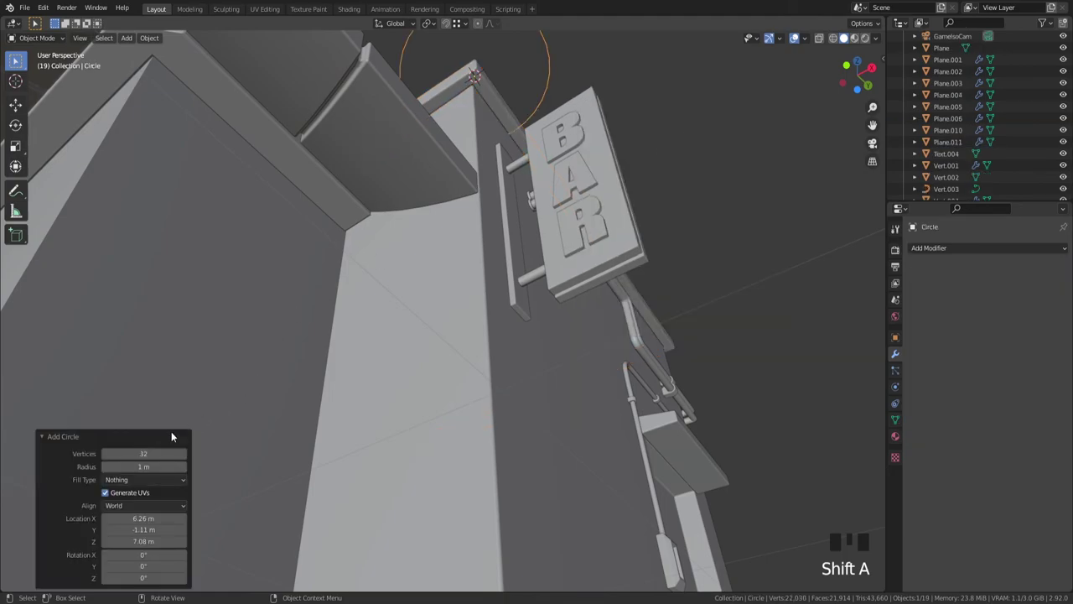
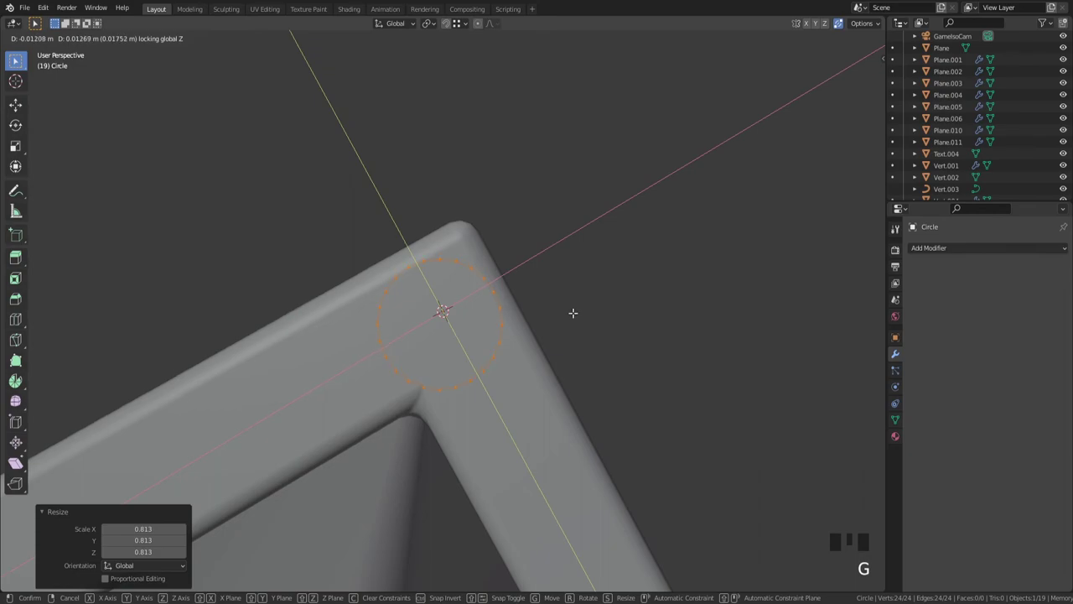
scroll("down", 3)
key("s")
key("g")
key("g")
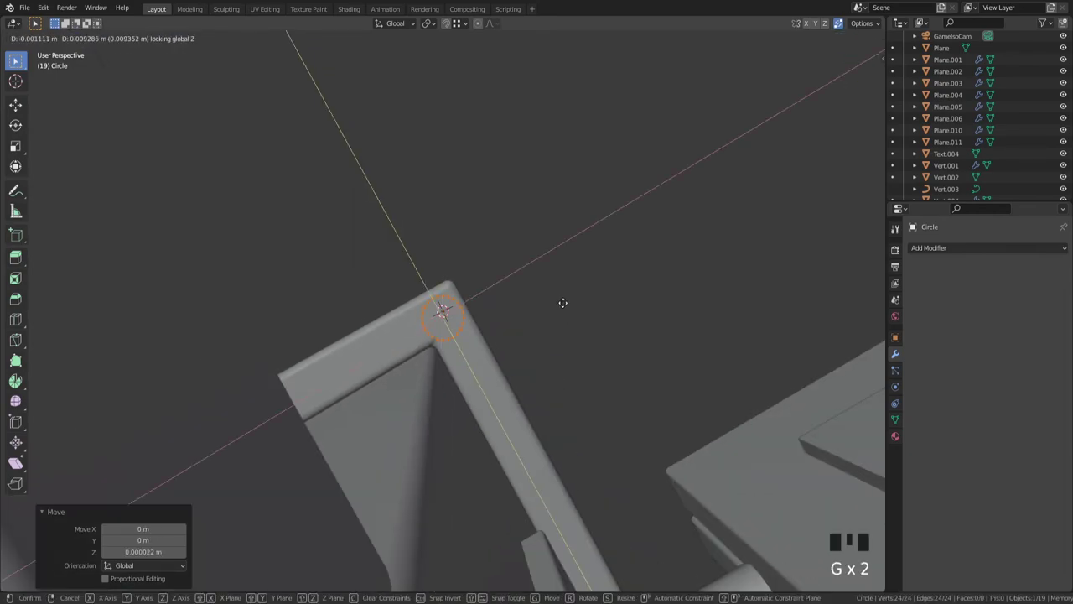
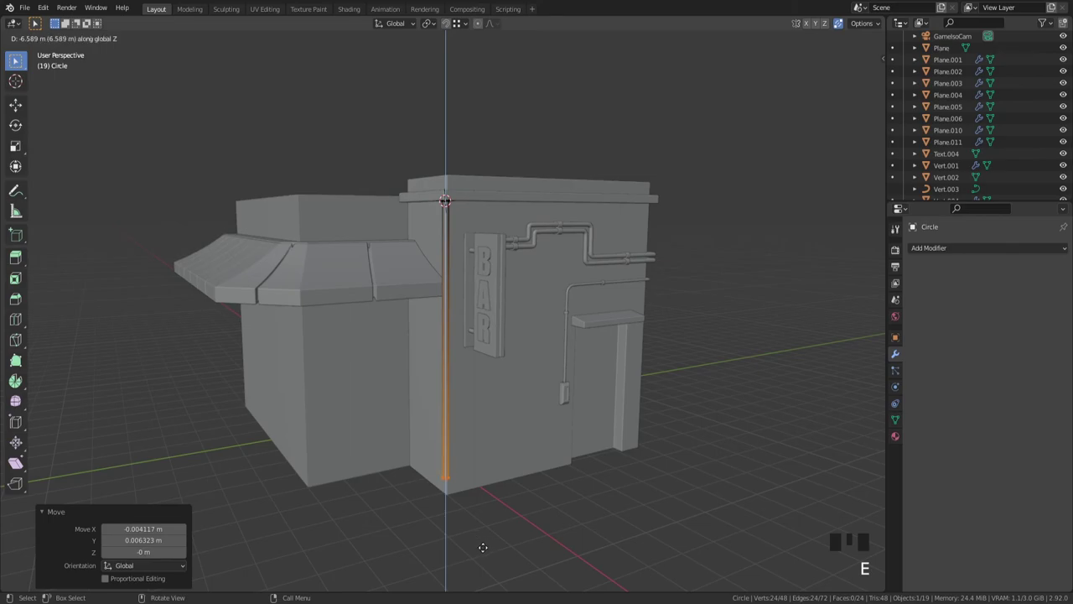
Step: Extrude the circle 6.63 m down the building corner into a vertical pipe
key("`")
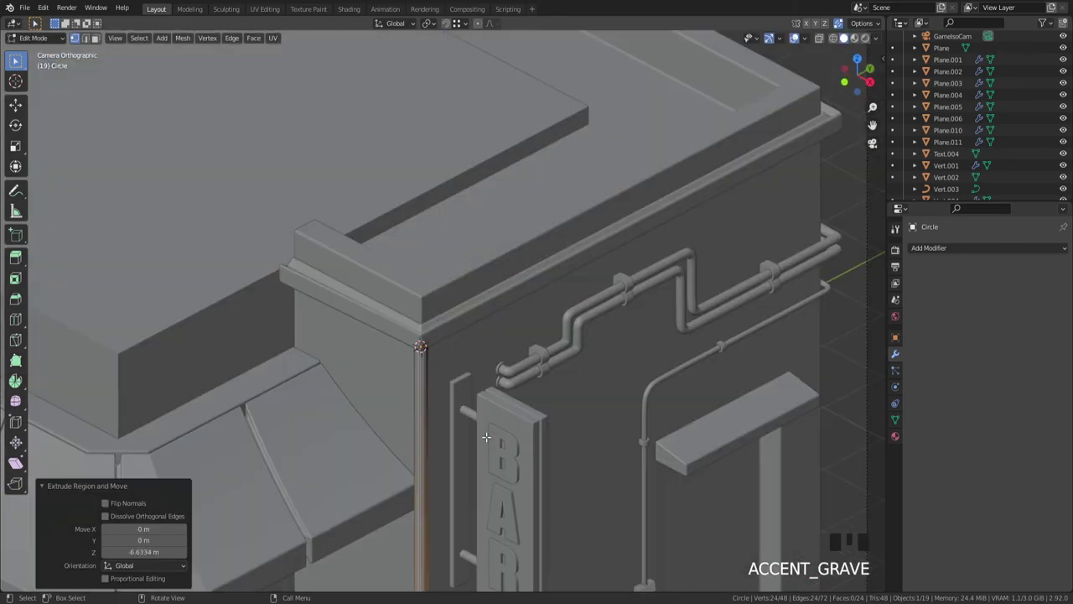
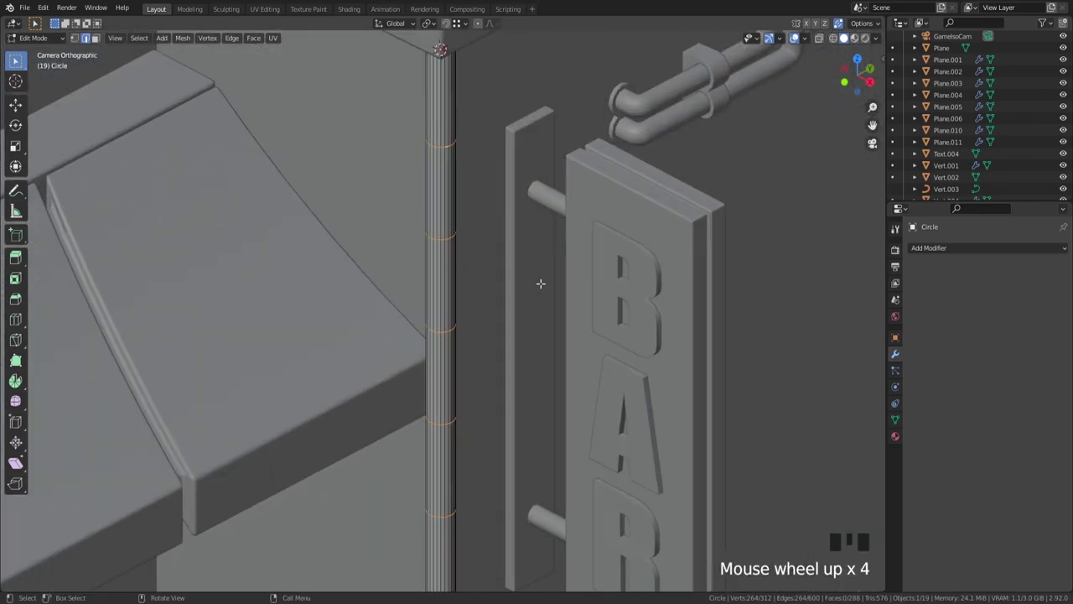
Step: Bevel the pipe's ring loops and push the ring faces outward into raised joints
key("ctrl+b")
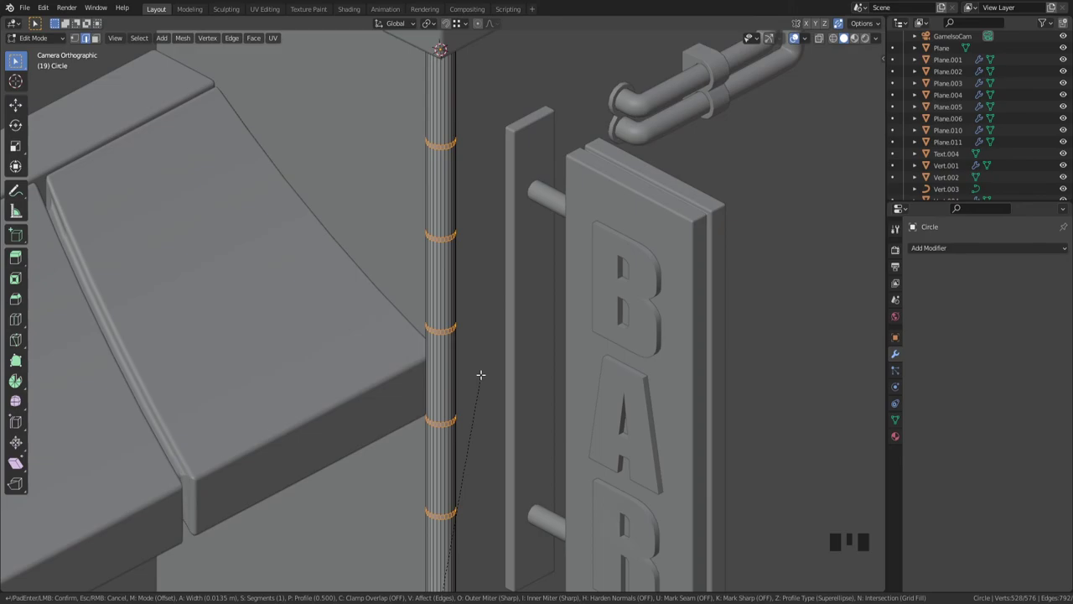
scroll("up", 3)
key("alt+e")
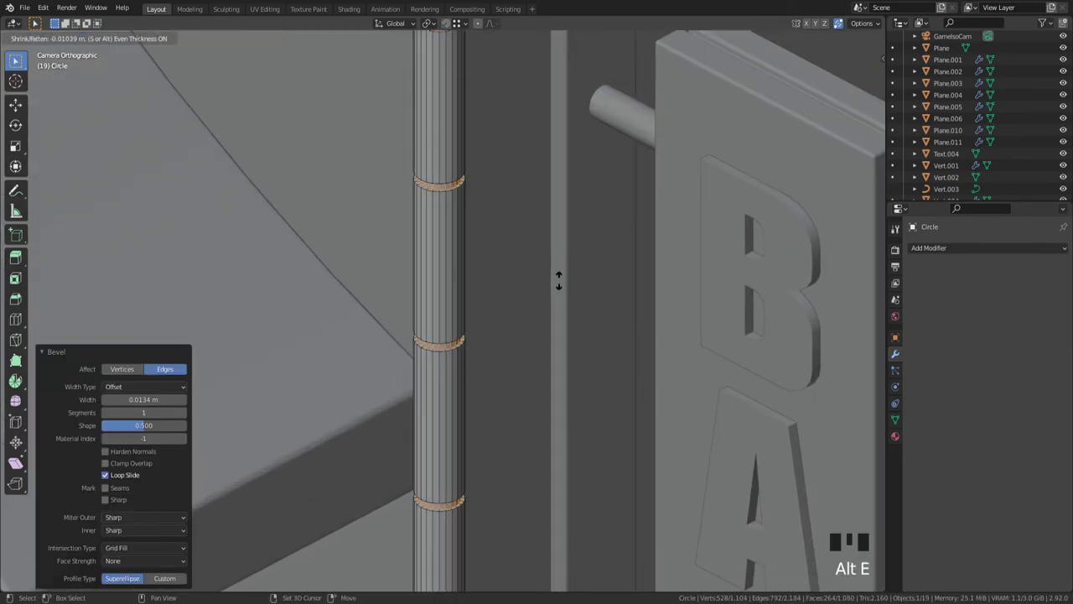
key("Tab")
key("alt+x")
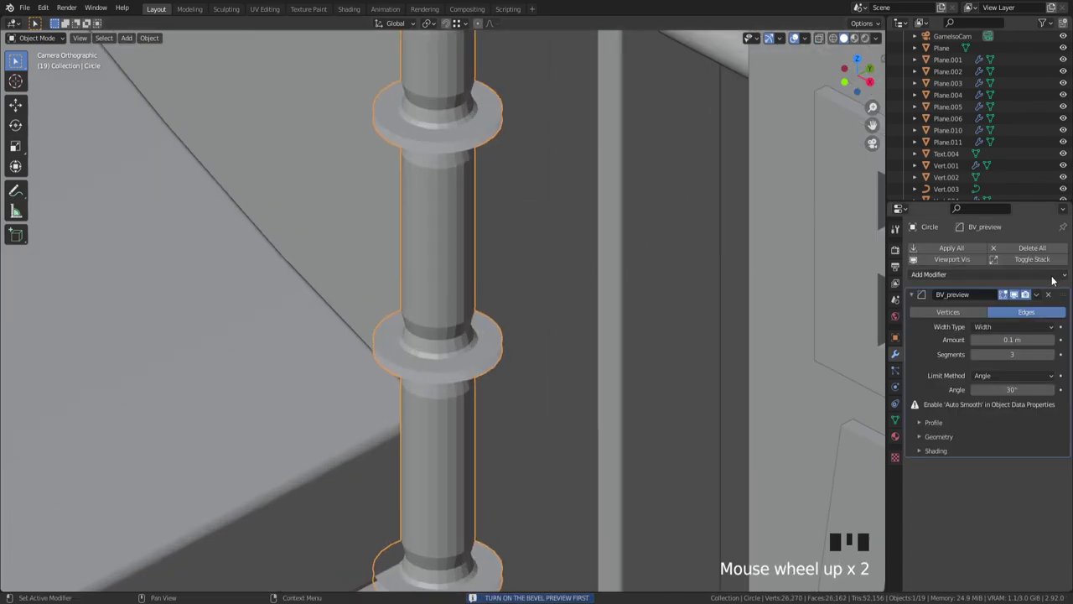
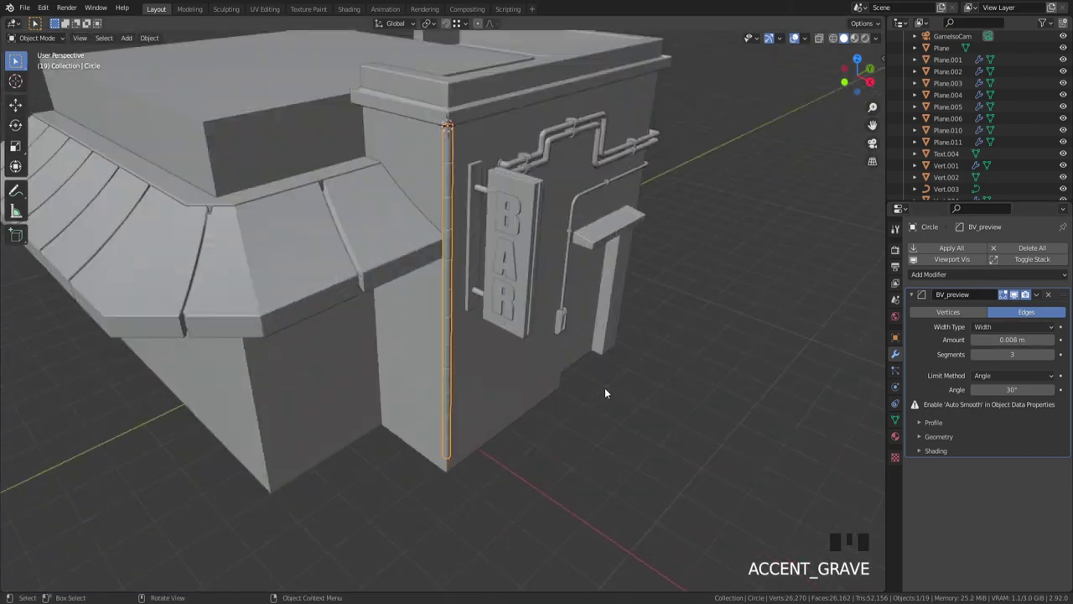
Step: Smooth the whole drainpipe mesh with a 0.008 m, 3-segment bevel and check it in camera view
scroll("up", 3)
key("Tab")
key("`")
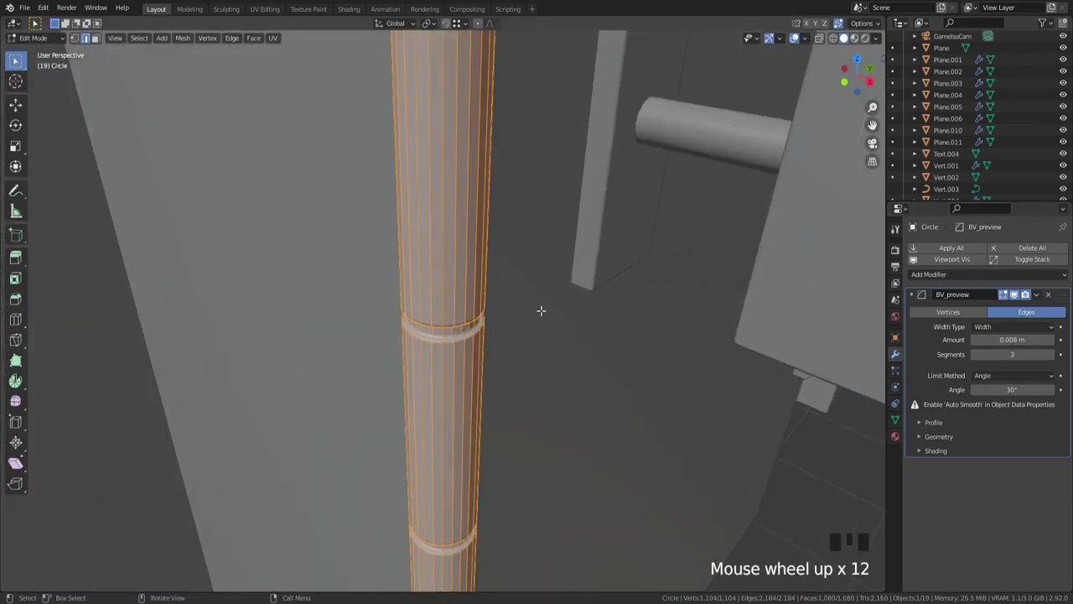
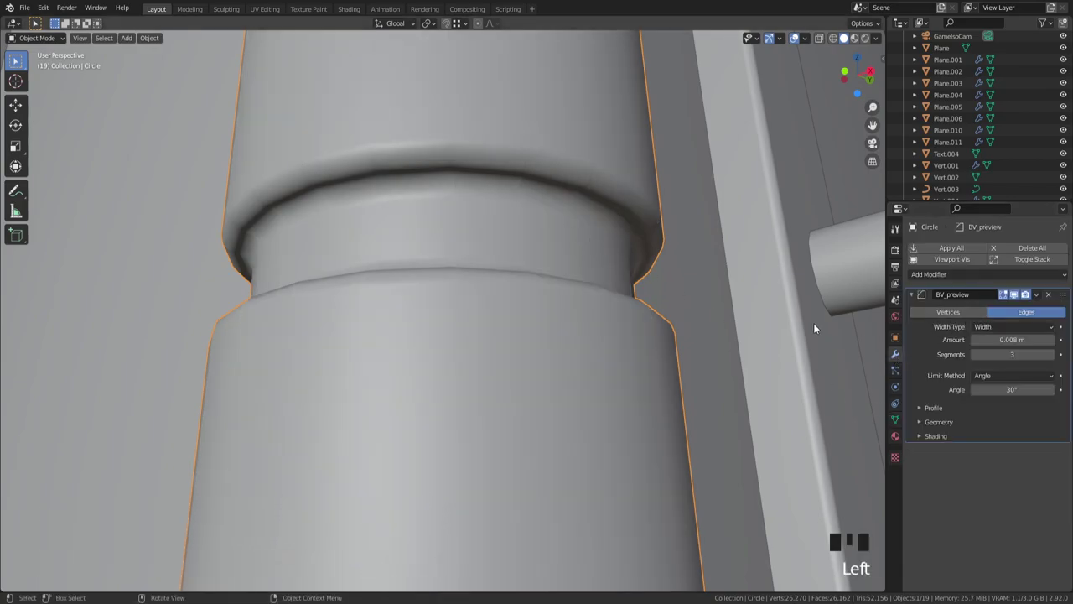
key("`")
Step: Select the BAR sign frame and zoom out to see the whole building
scroll("down", 3)
left_click(565, 358)
scroll("down", 3)
scroll("down", 3)
scroll("down", 3)
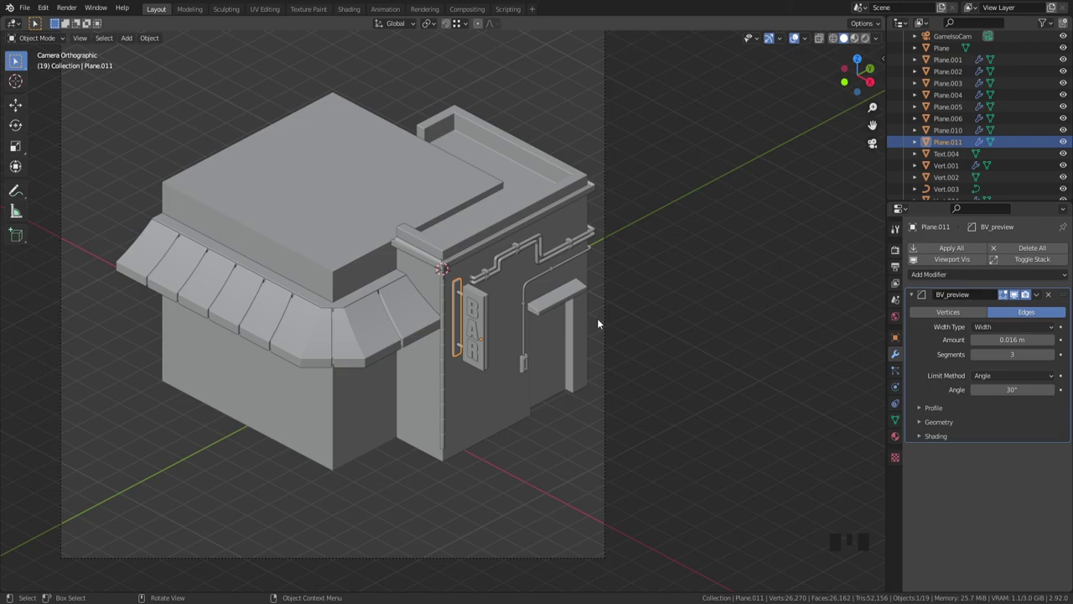
Step: Zoom out to view the roof trim strip above the eave panels
scroll("down", 3)
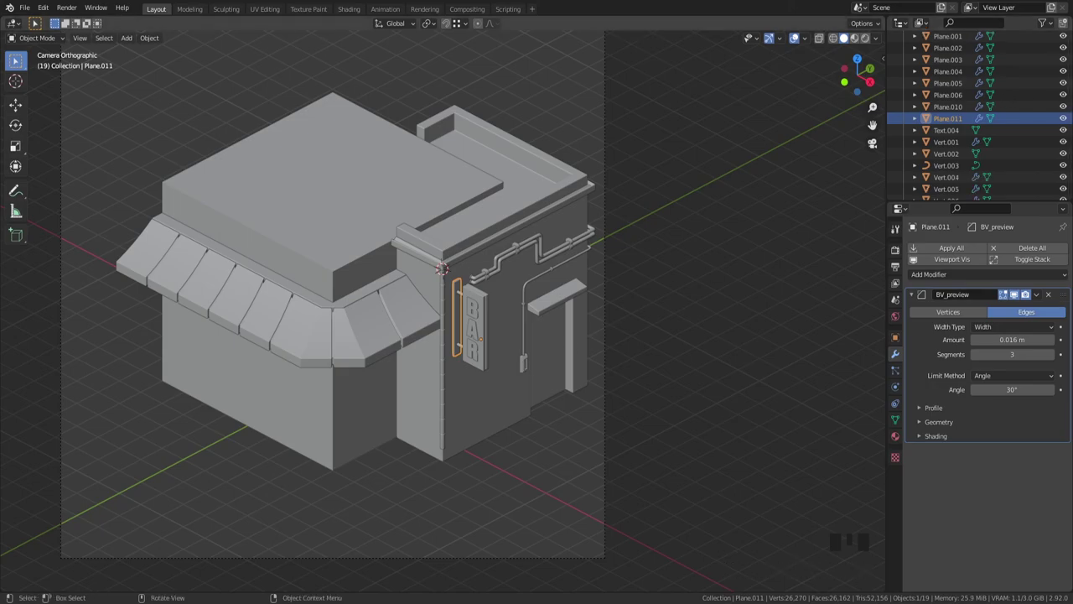
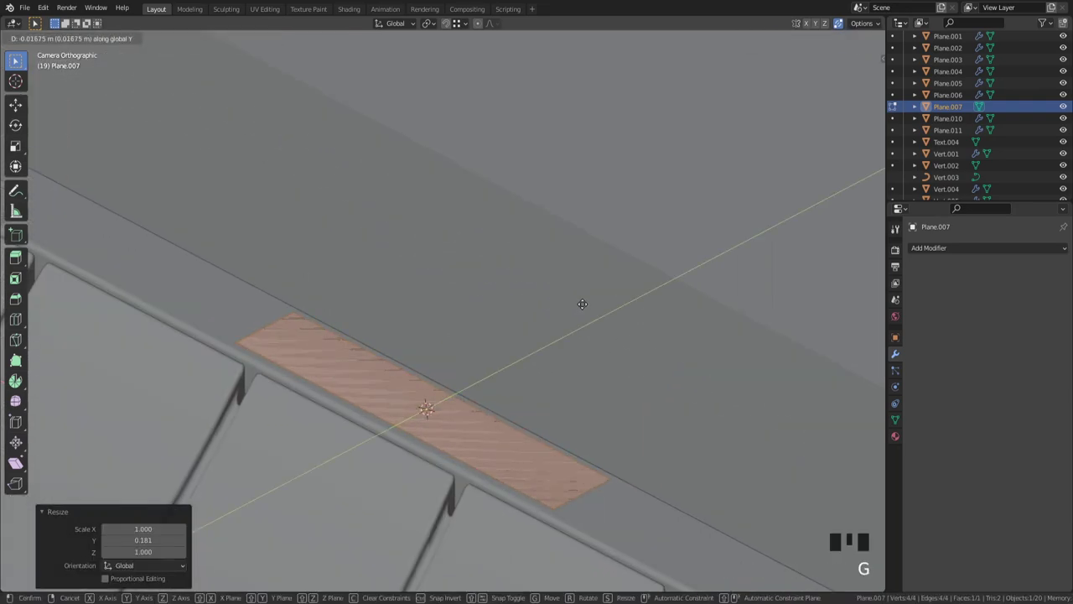
Step: Resize the roof strip, shift it along the edge and stretch it across the whole eave
key("s")
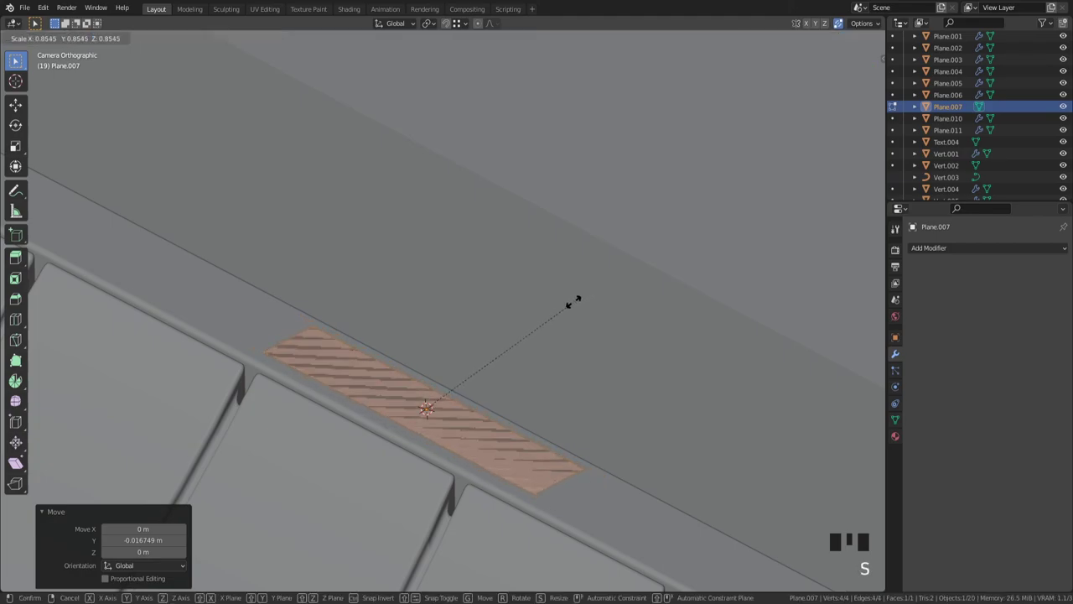
key("s")
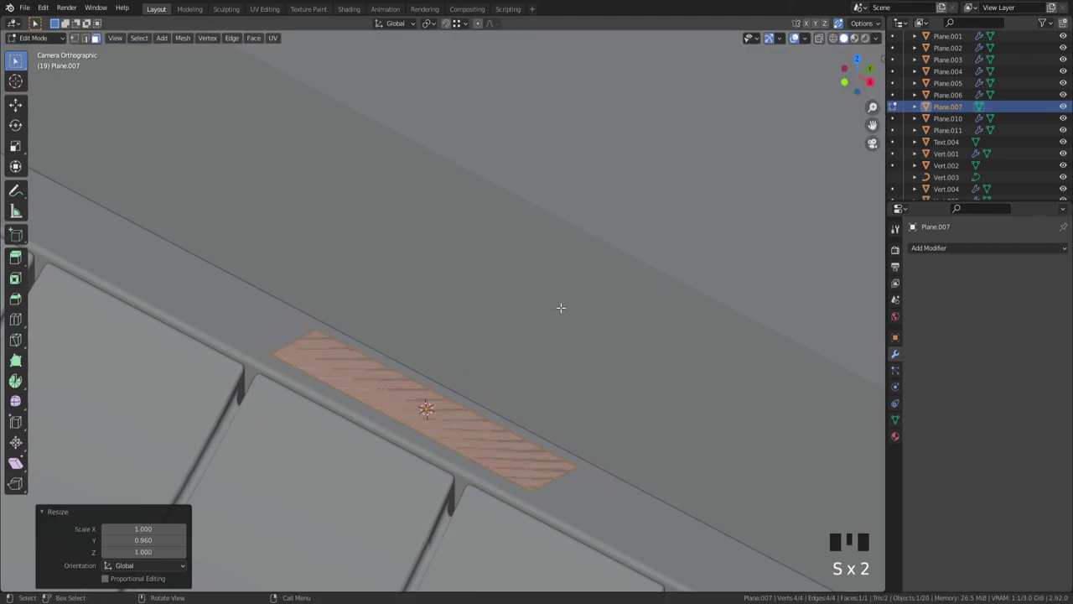
scroll("down", 3)
key("g")
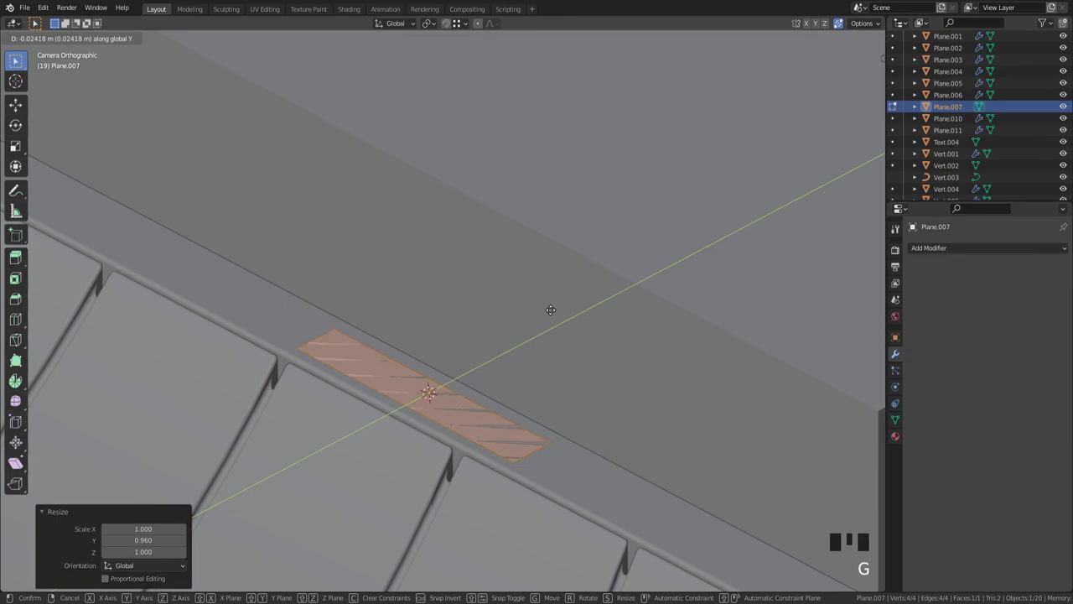
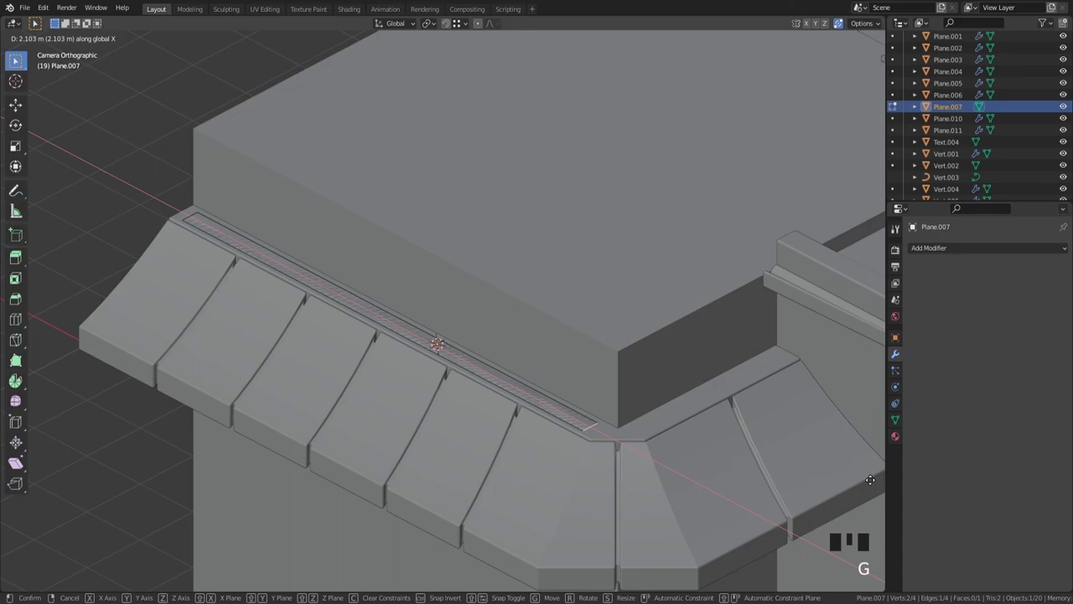
key("a")
Step: Extrude the strip upward into a low ledge with a 0.1 m, 3-segment bevel
scroll("down", 3)
key("e")
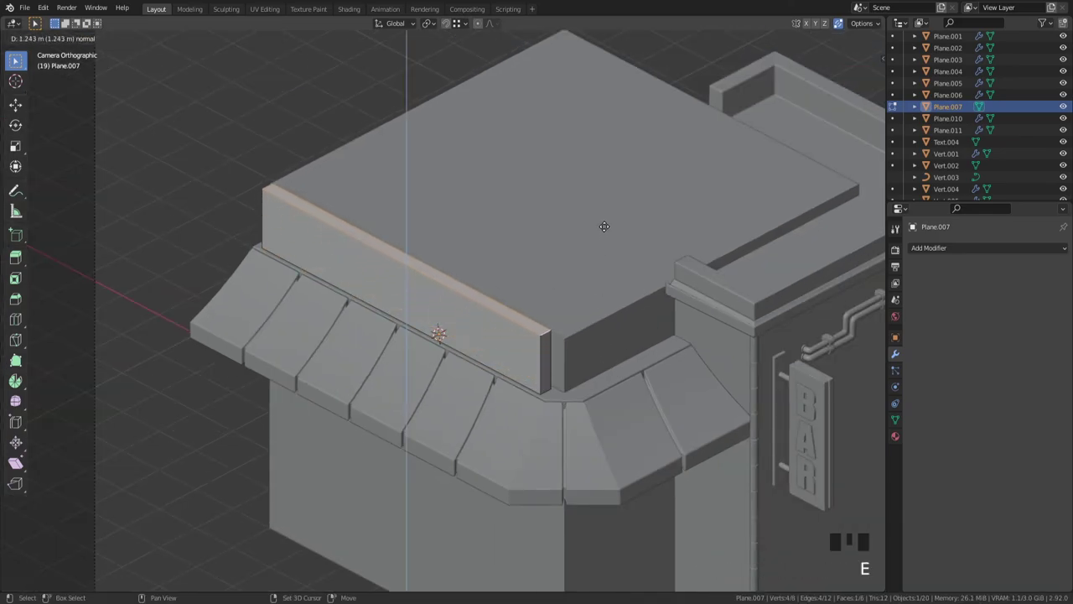
key("Tab")
scroll("up", 3)
key("alt+x")
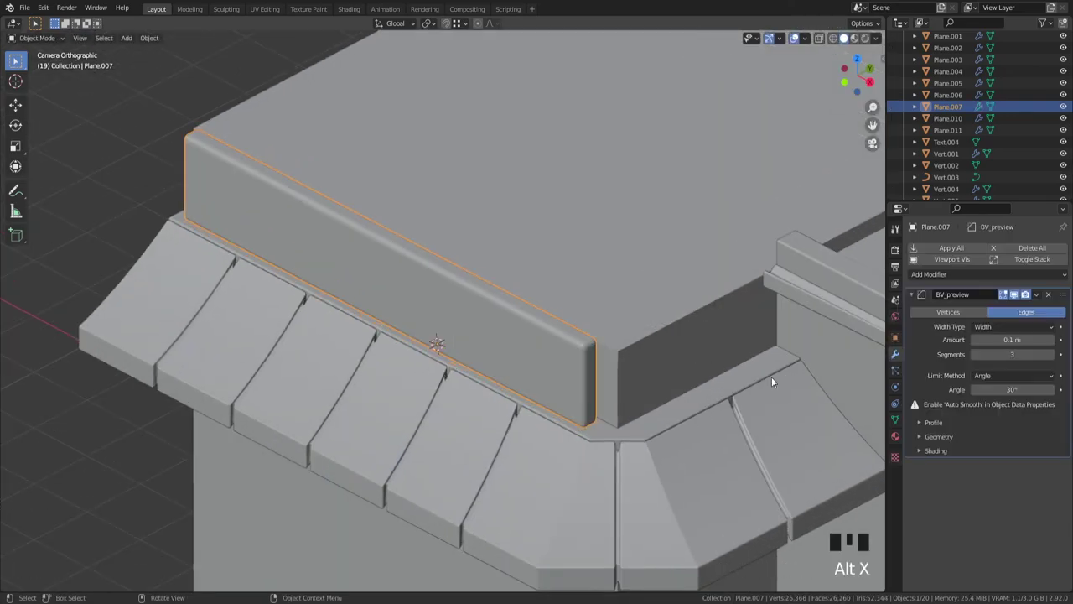
Step: Save the file and check the ledge's mesh data properties for Auto Smooth
left_click_drag(724, 352, 682, 336)
scroll("up", 3)
key("ctrl+s")
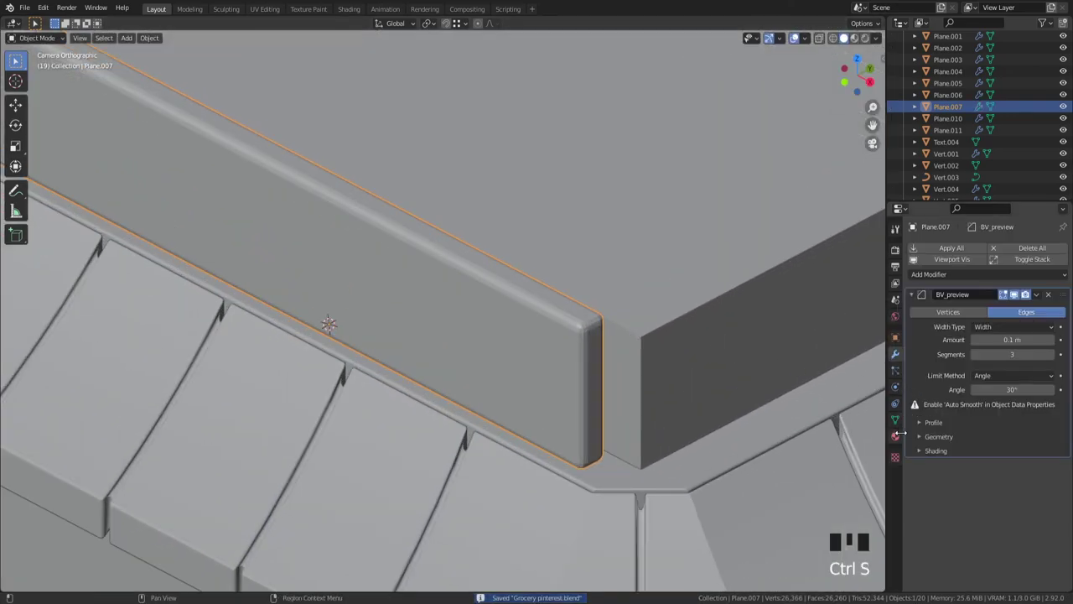
left_click(894, 421)
left_click(984, 468)
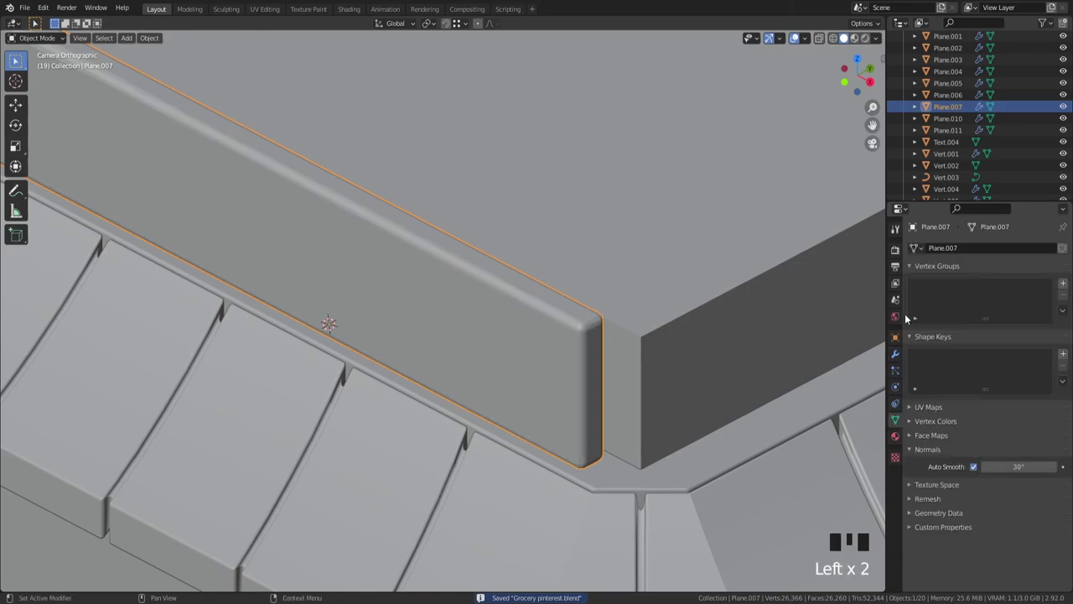
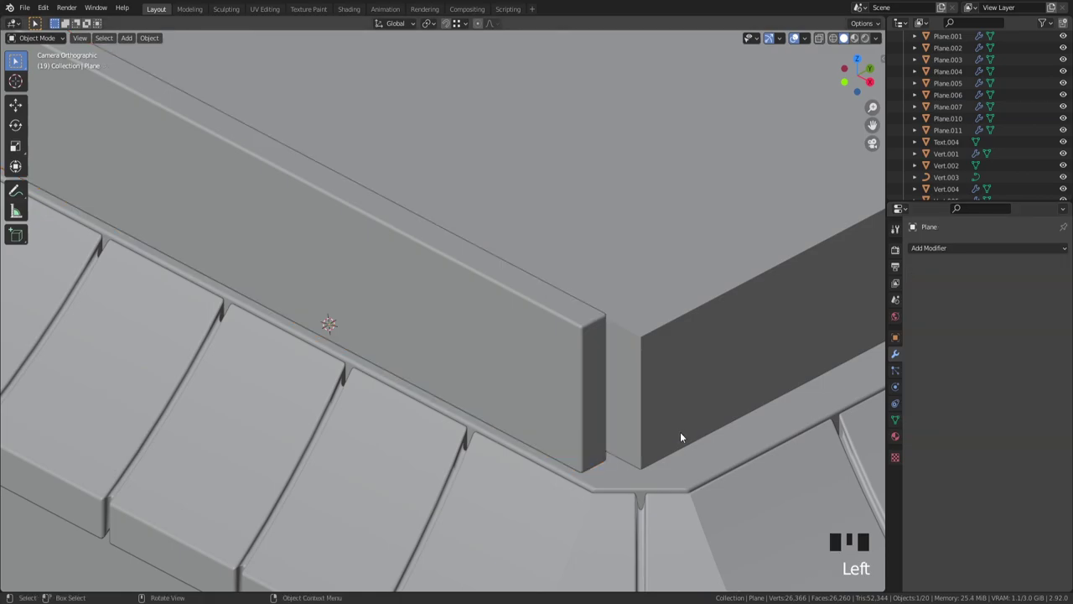
Step: Frame the whole building in view and save as Grocery pinterest.blend
key("ctrl+s")
scroll("down", 3)
scroll("down", 3)
scroll("down", 3)
key("ctrl+s")
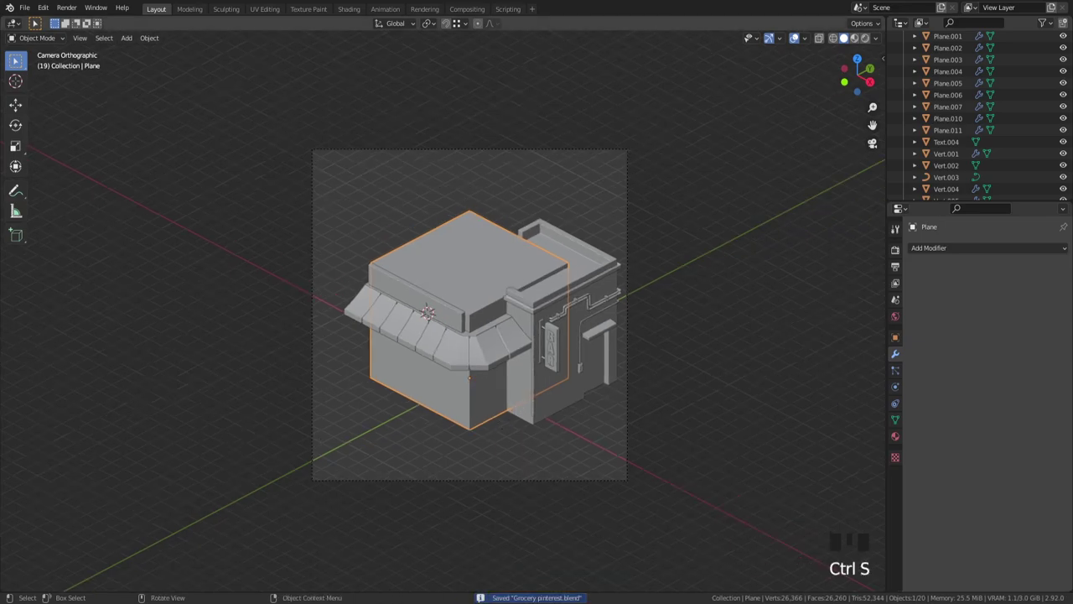